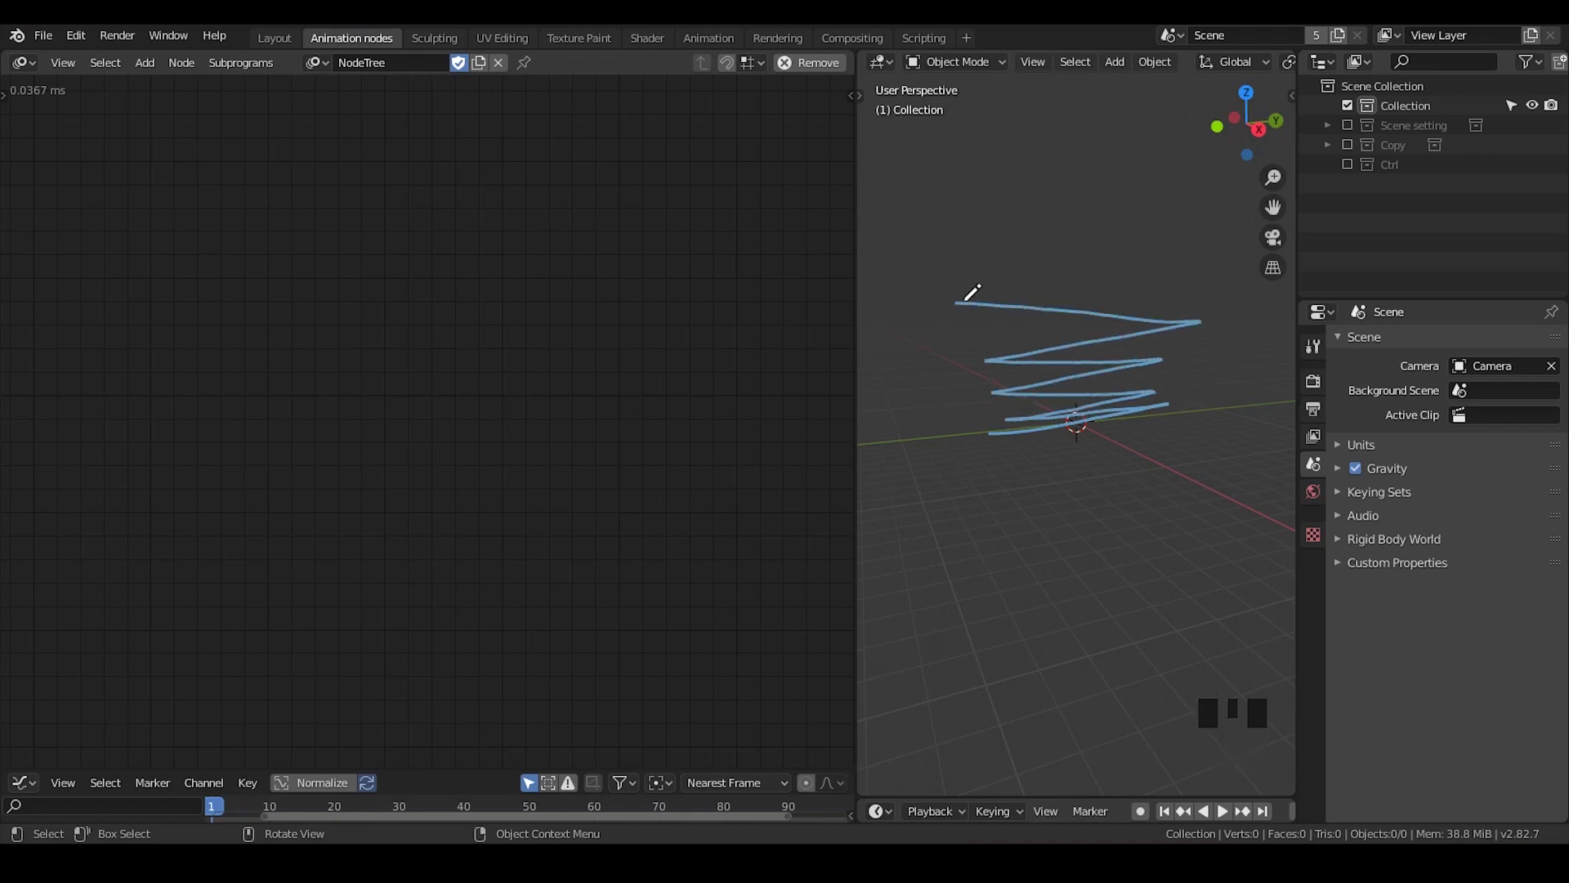
# Draw annotation strokes sketching a zigzag spline spiralling upward from the scene origin
pyautogui.press('d')
pyautogui.press('d')
pyautogui.press('d')
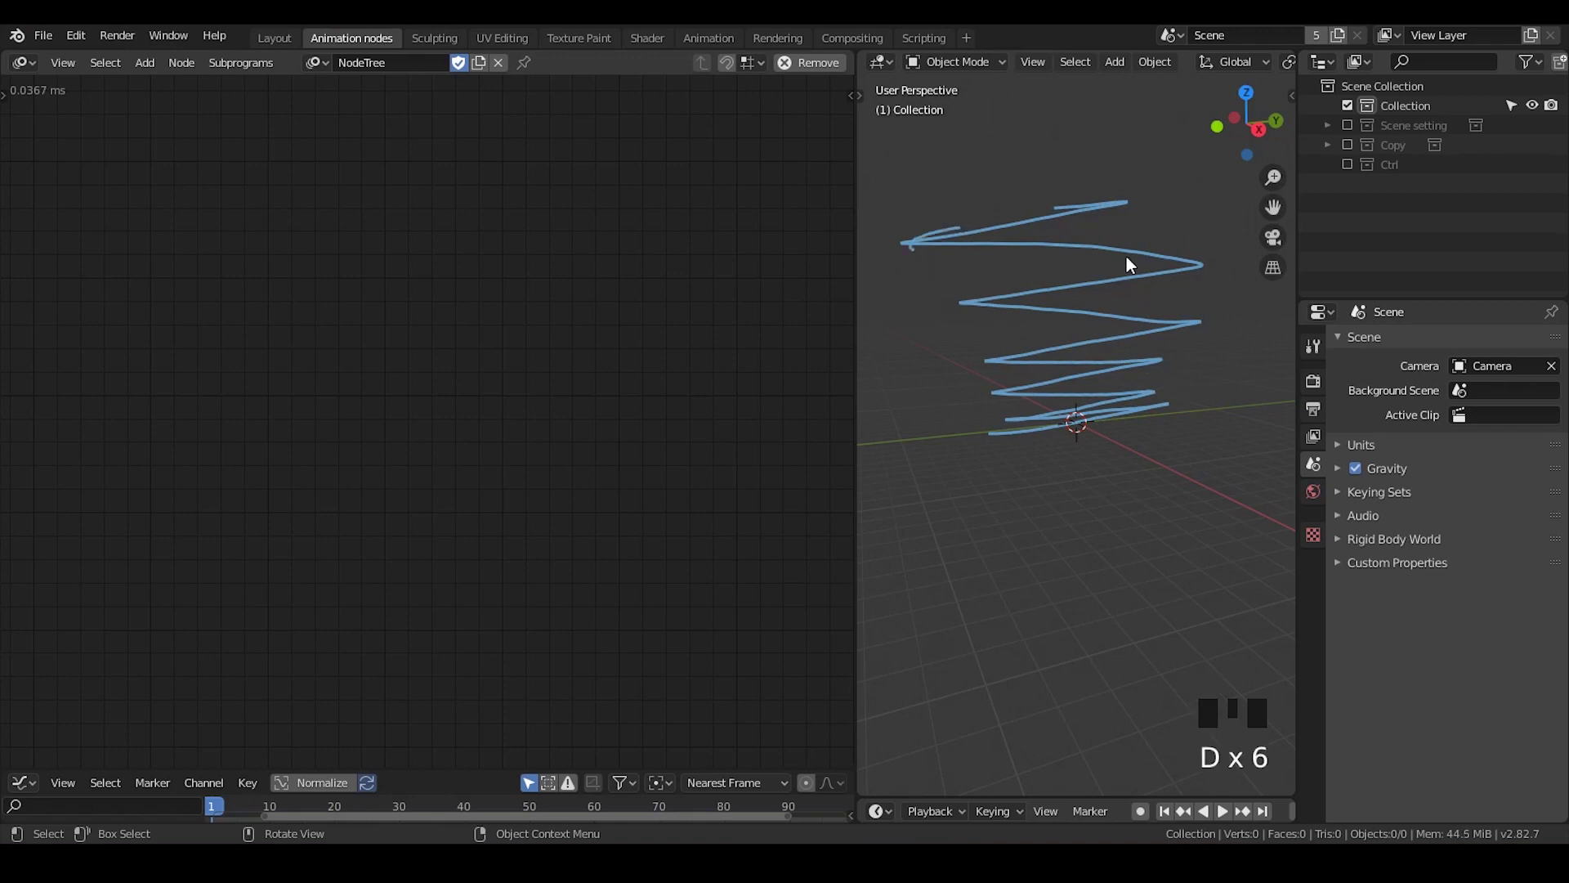
pyautogui.press('d')
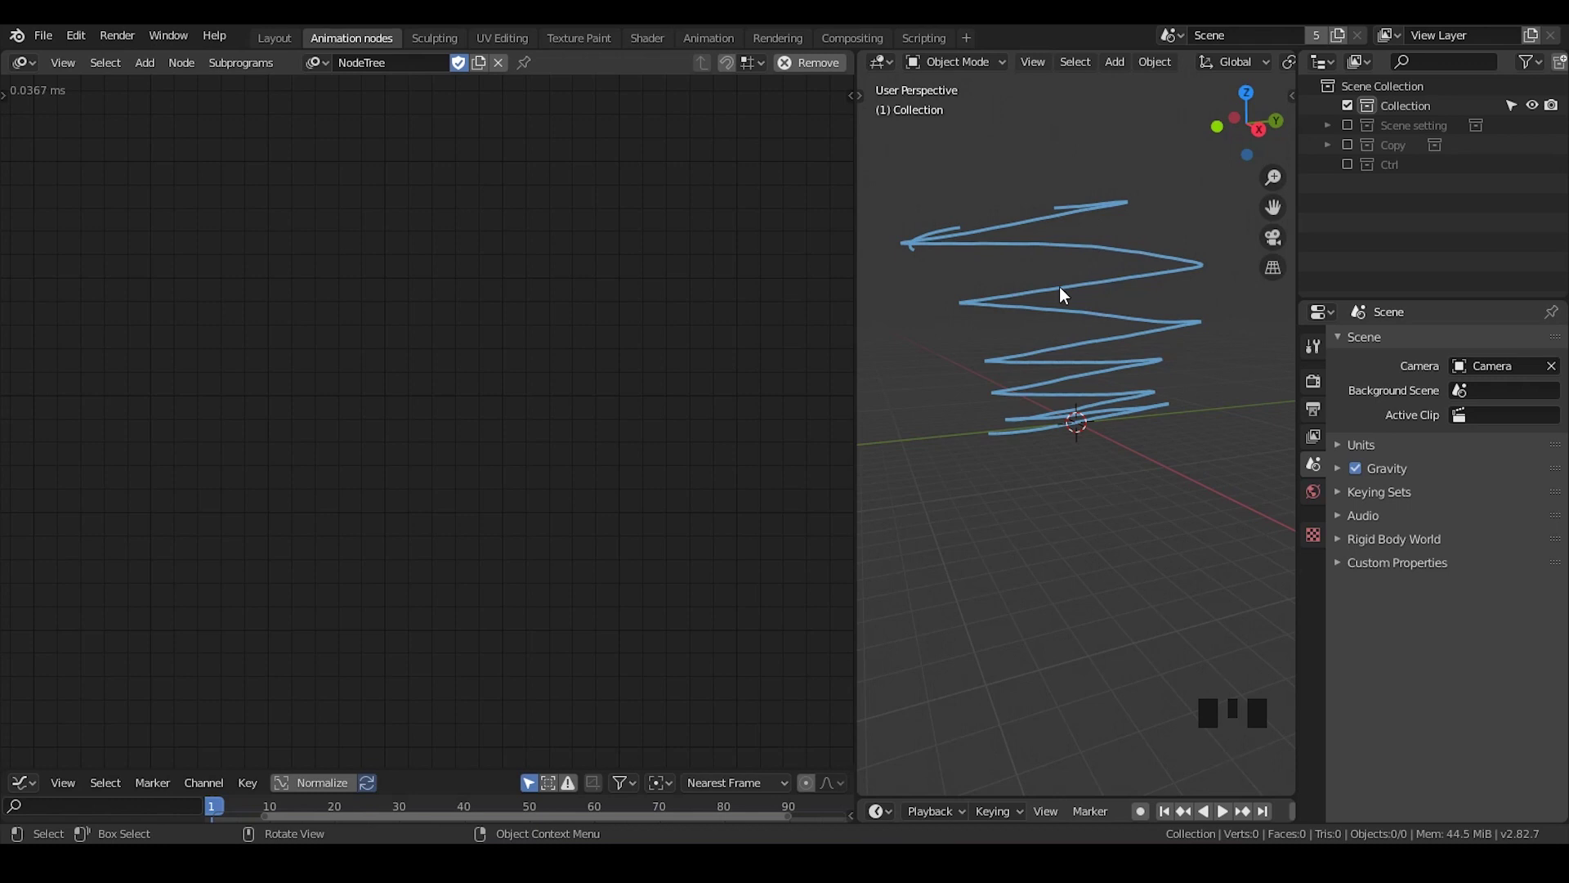
# Bring up the Animation Nodes node search to start adding the Float Range node
pyautogui.press('ctrl+a')
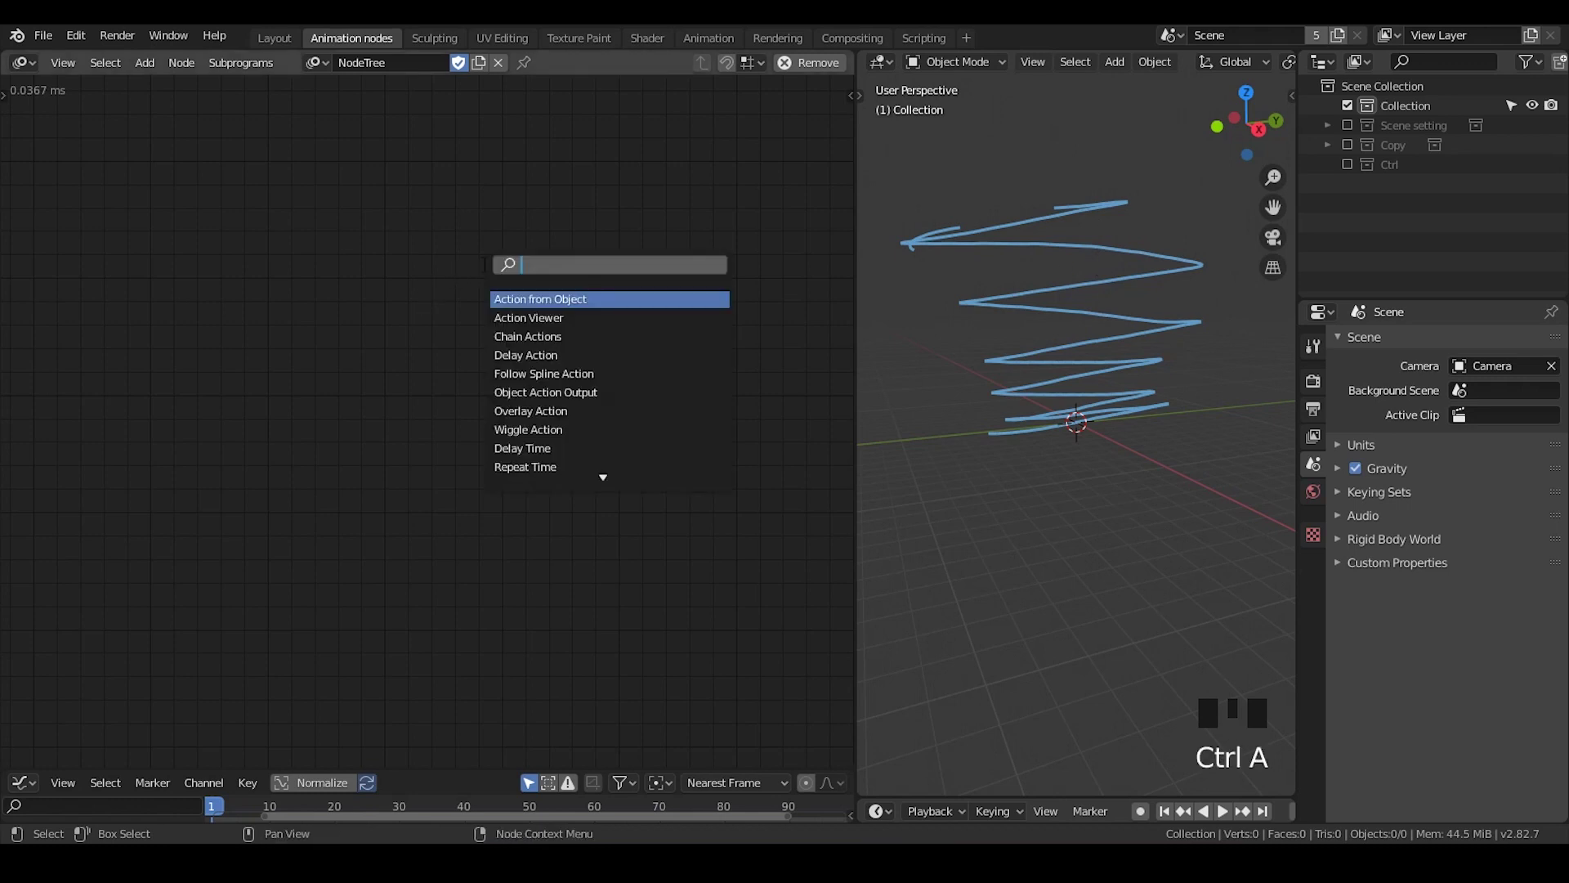
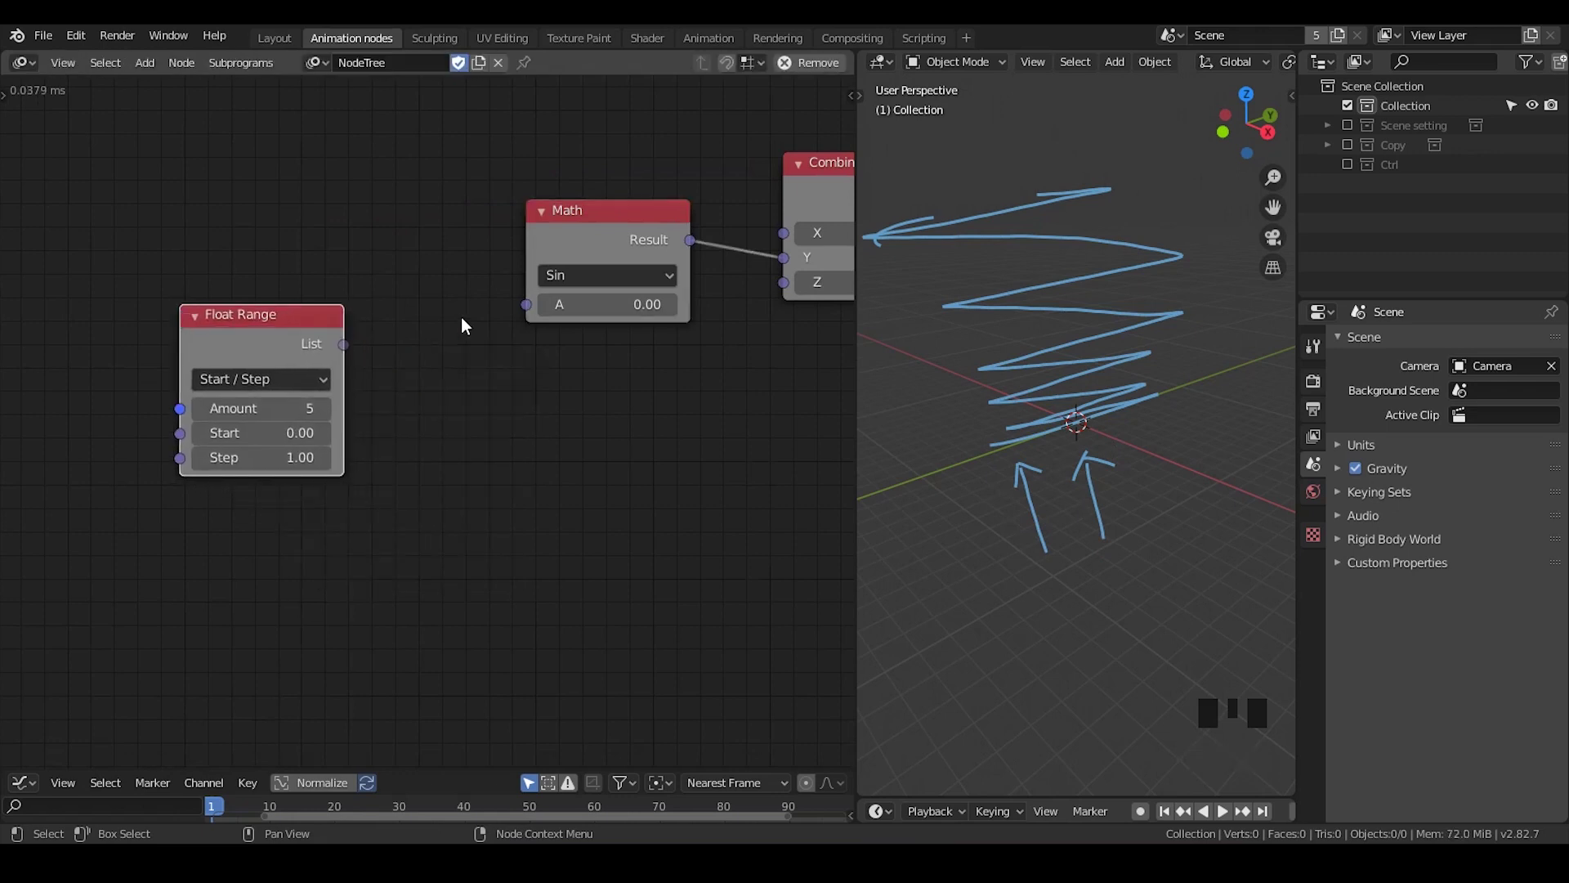
# Reposition the Sin Math node and feed the Float Range list into its A input
pyautogui.moveTo(355, 351); pyautogui.dragTo(568, 234)
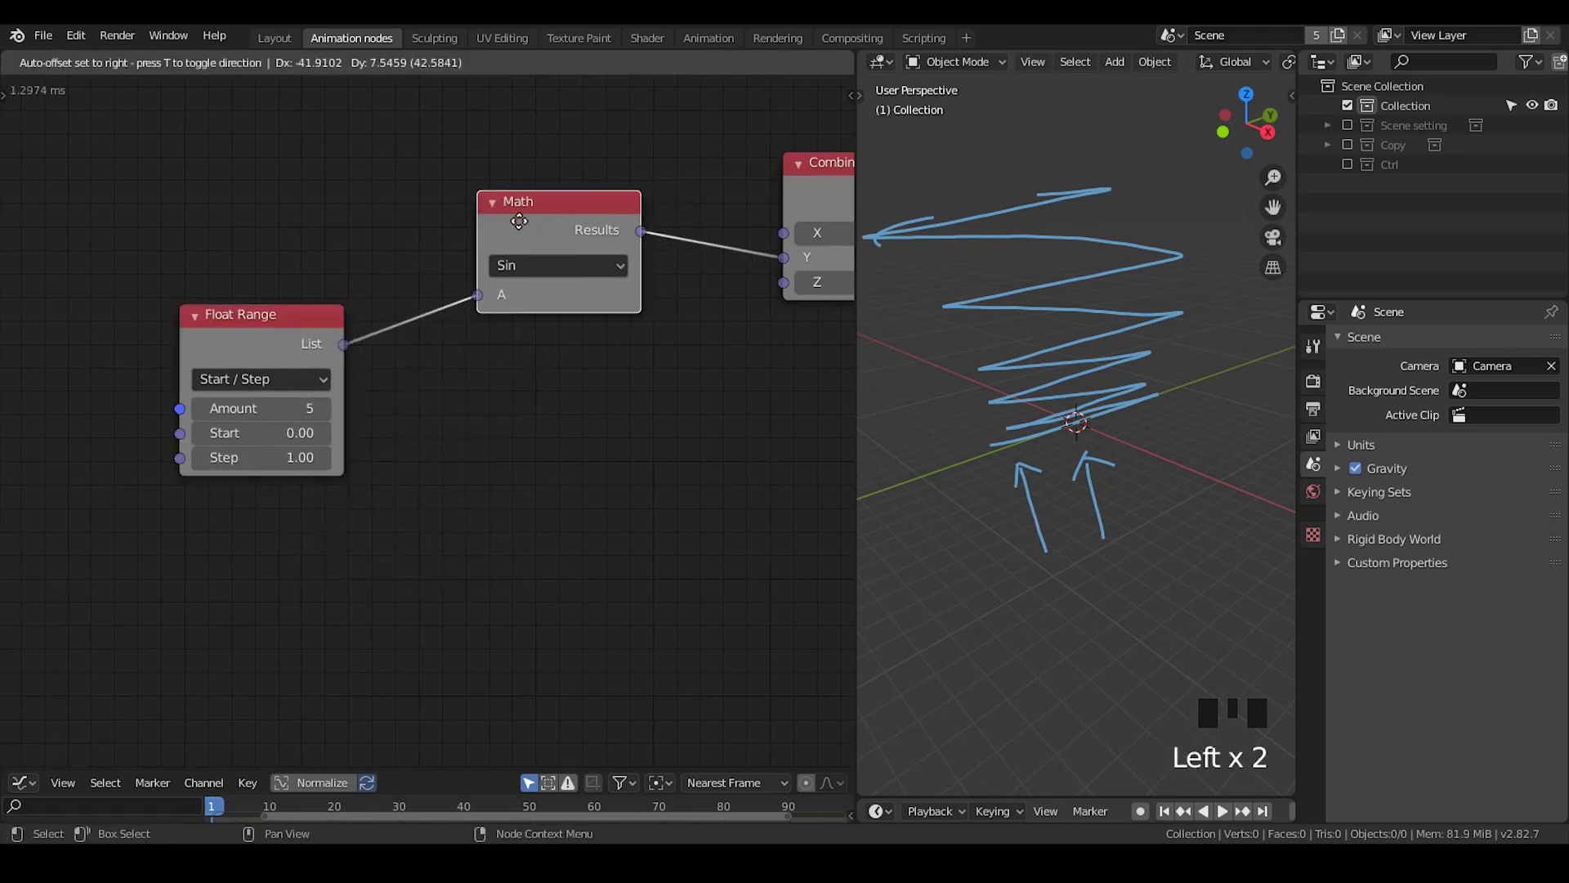
pyautogui.moveTo(544, 472); pyautogui.dragTo(411, 397)
# Sketch an annotation sine graph with axes and curve in the node editor
pyautogui.press('d')
pyautogui.click(395, 280)
pyautogui.press('d')
pyautogui.press('d')
pyautogui.press('d')
pyautogui.doubleClick(395, 290)
pyautogui.press('d')
pyautogui.press('d')
pyautogui.press('d')
pyautogui.press('d')
pyautogui.moveTo(239, 510); pyautogui.dragTo(617, 456)
pyautogui.press('d')
pyautogui.moveTo(434, 478); pyautogui.dragTo(672, 472)
pyautogui.press('d')
pyautogui.press('d')
pyautogui.press('d')
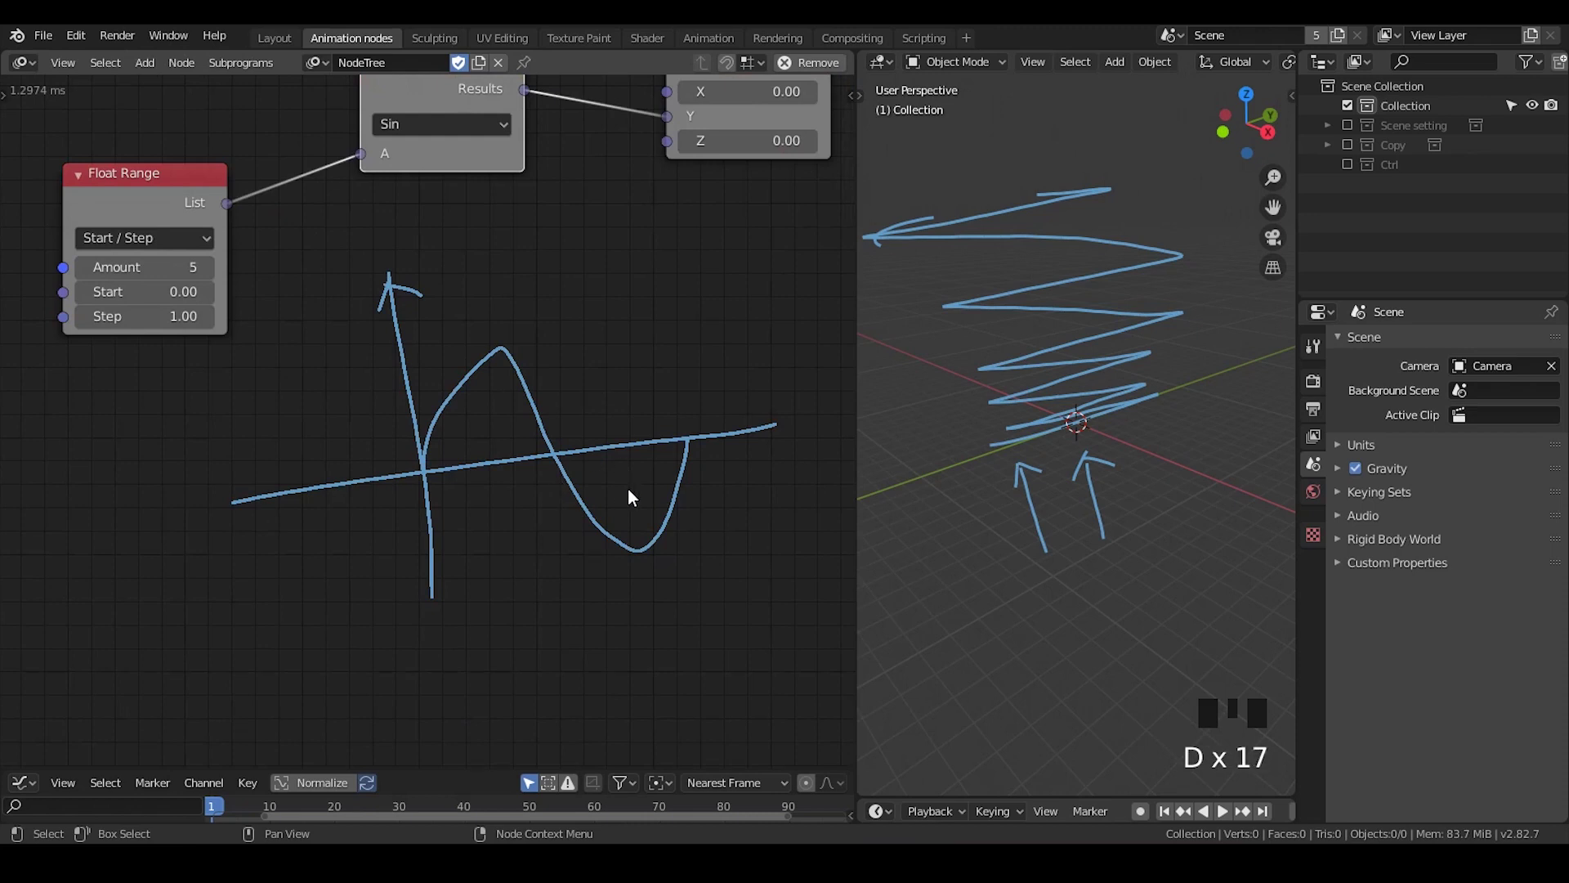
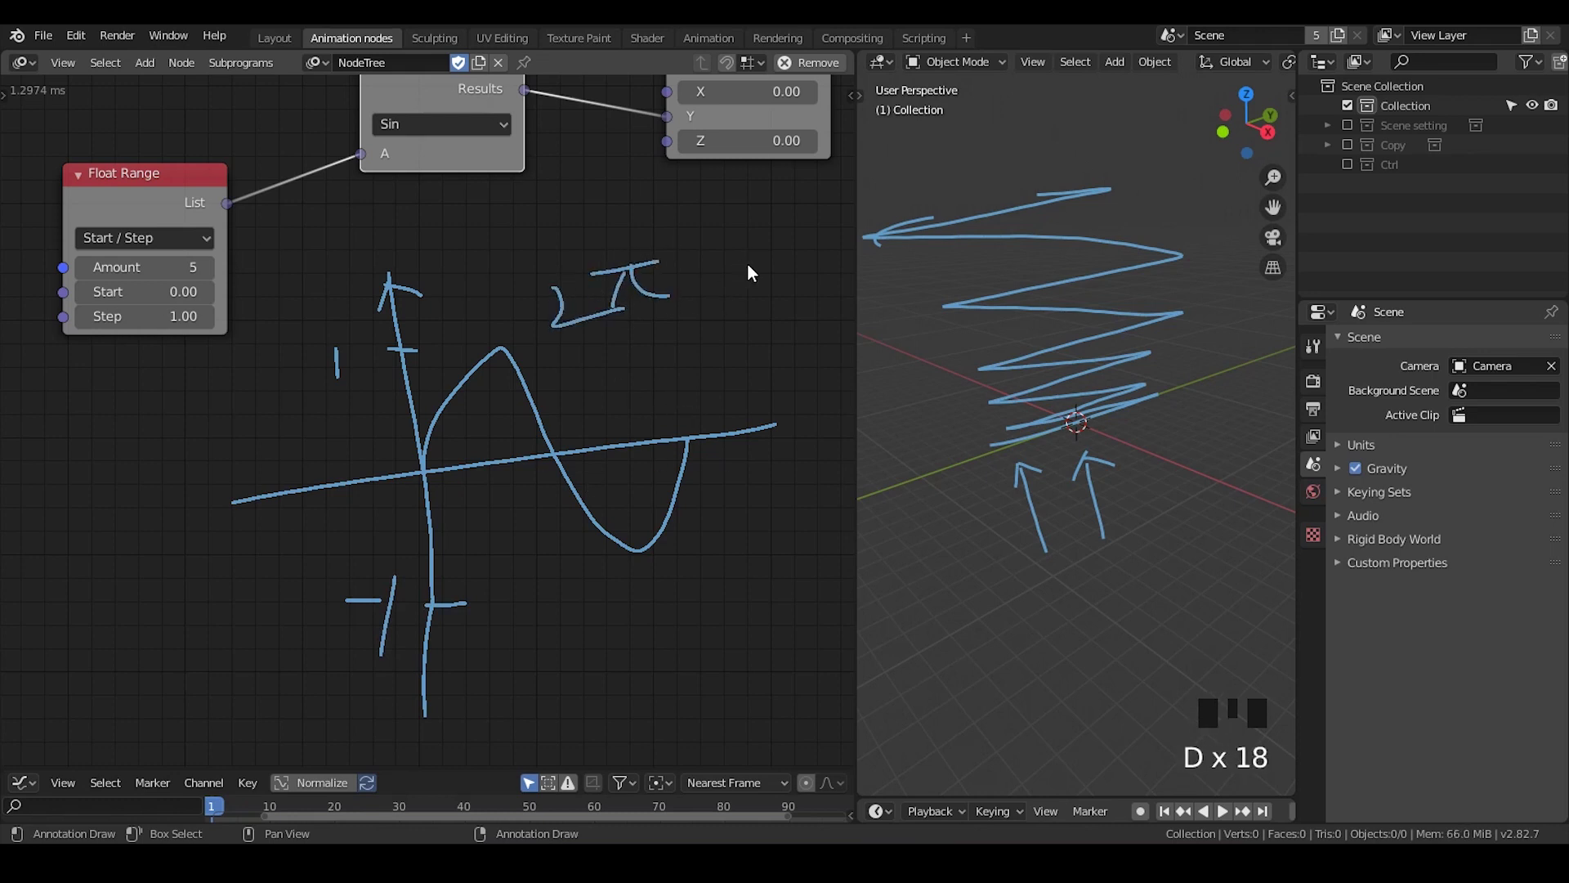
# Label the sine sketch with amplitude 1 and -1 and a period of 2π
pyautogui.click(730, 293)
pyautogui.press('d')
pyautogui.click(769, 284)
pyautogui.press('d')
pyautogui.click(765, 333)
pyautogui.press('d')
pyautogui.press('d')
pyautogui.press('d')
pyautogui.click(779, 322)
pyautogui.press('d')
pyautogui.middleClick(746, 414)
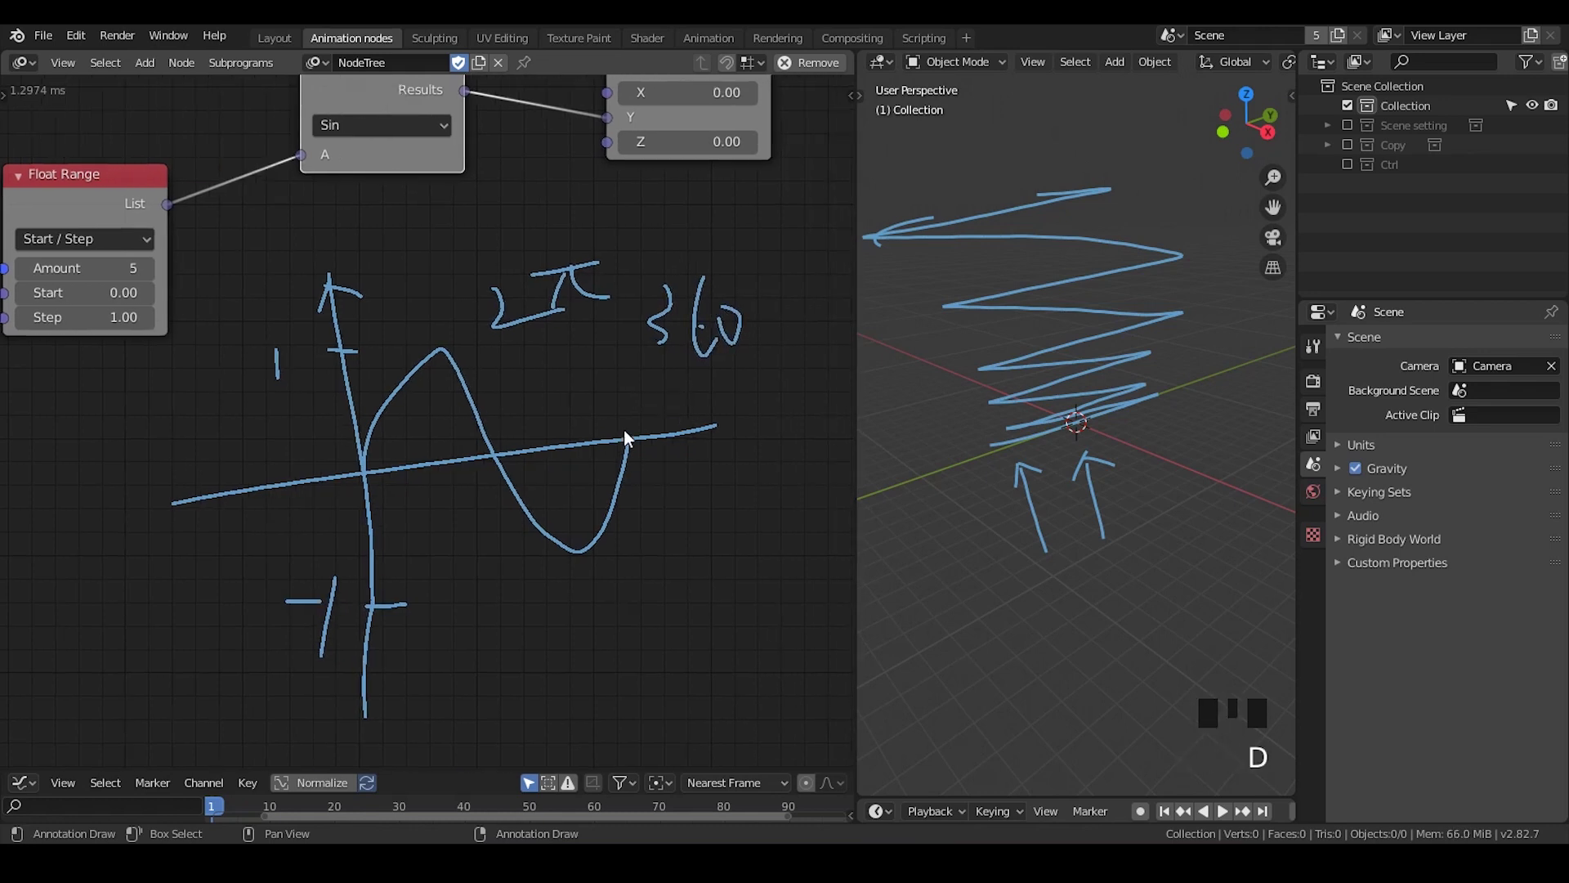
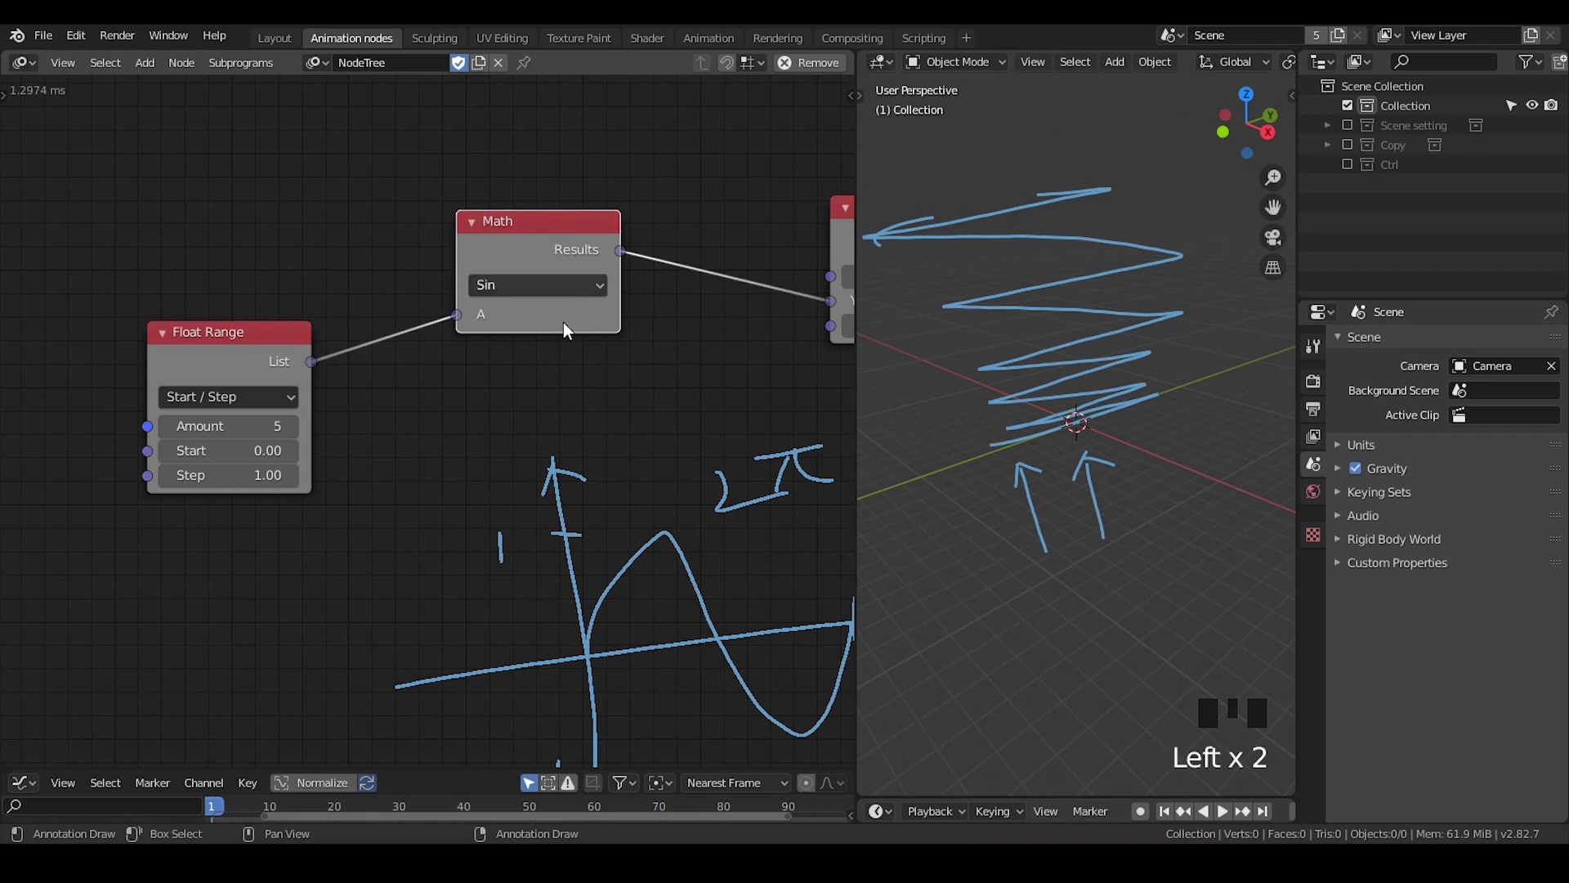
# Bring Combine Vector and the viewer into view and start adding a second Math node
pyautogui.moveTo(754, 418); pyautogui.dragTo(641, 209)
pyautogui.click(641, 209)
pyautogui.press('ctrl+a')
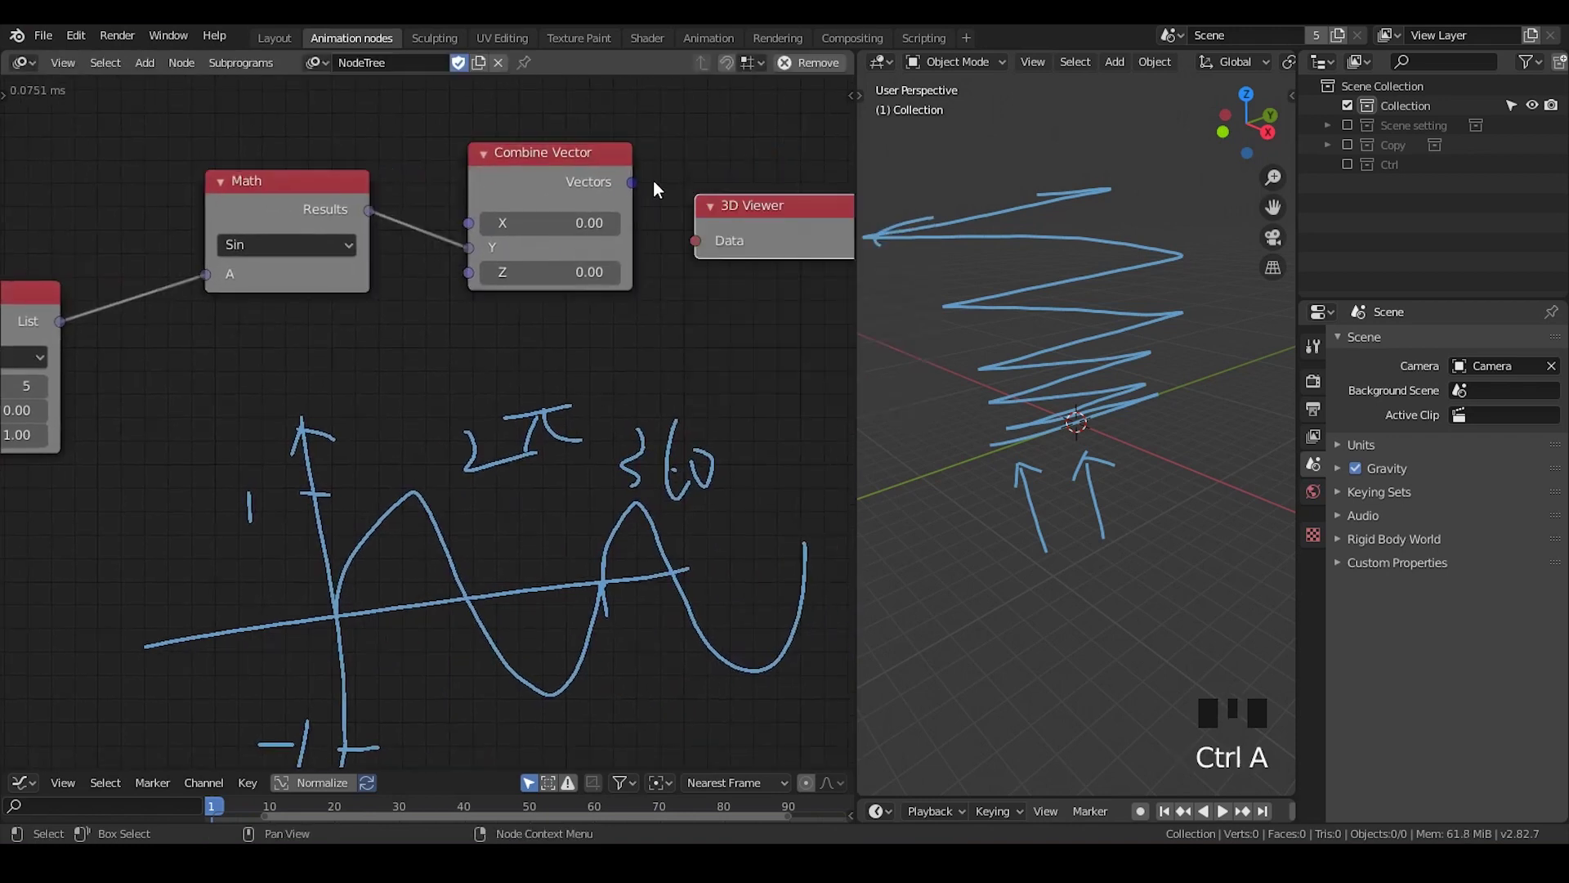
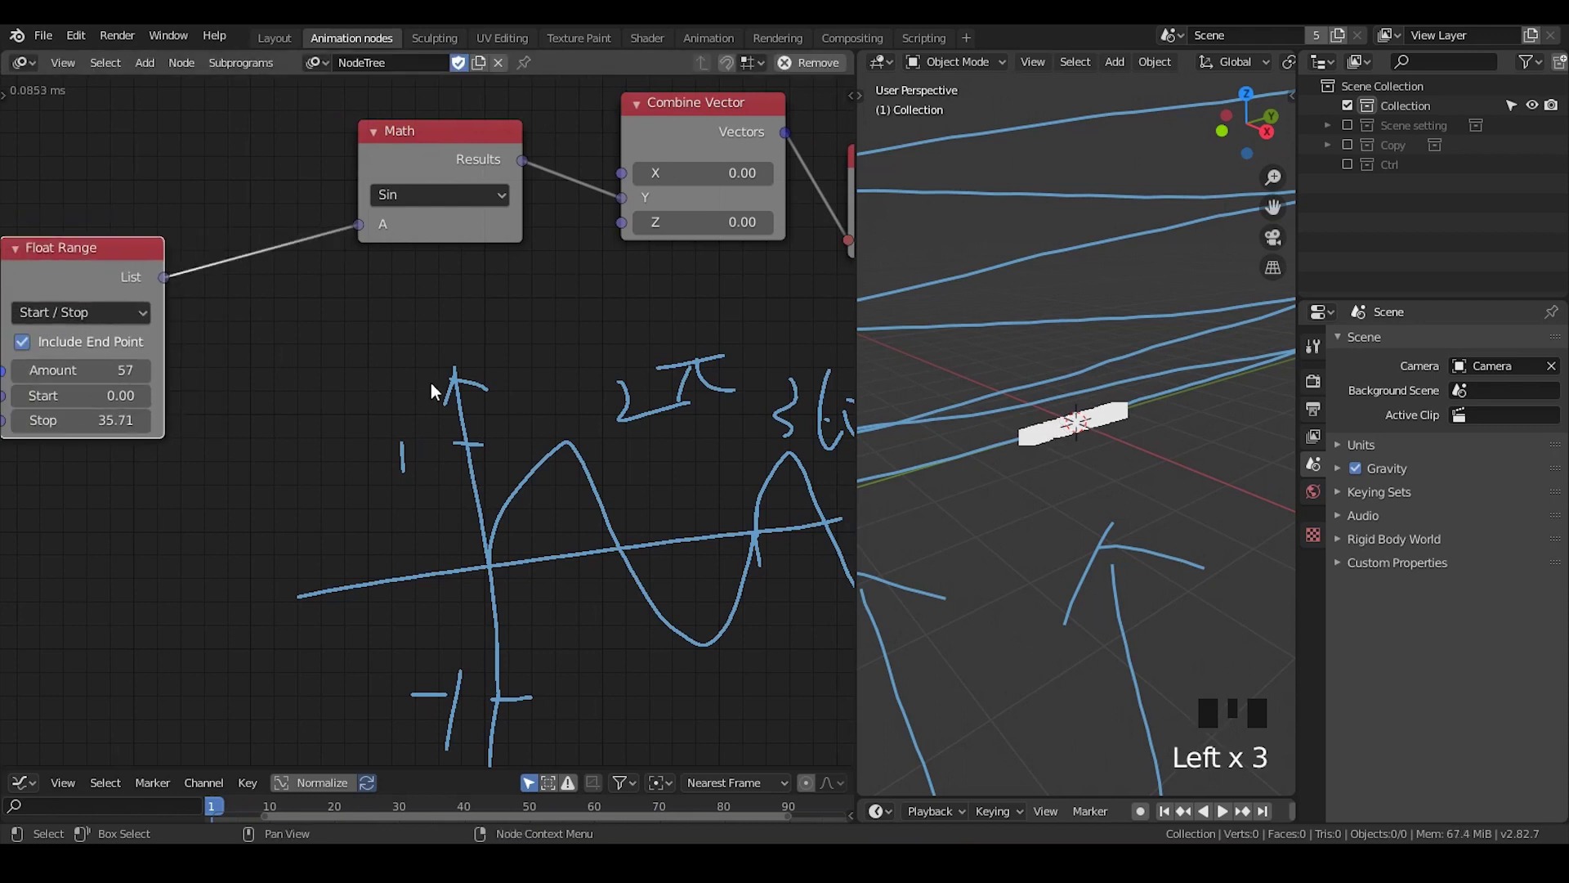
# Make the new Math node a Multiply by 5 taking the sine result before Combine Vector Y
pyautogui.click(375, 147)
pyautogui.press('shift+d')
pyautogui.moveTo(549, 219); pyautogui.dragTo(600, 322)
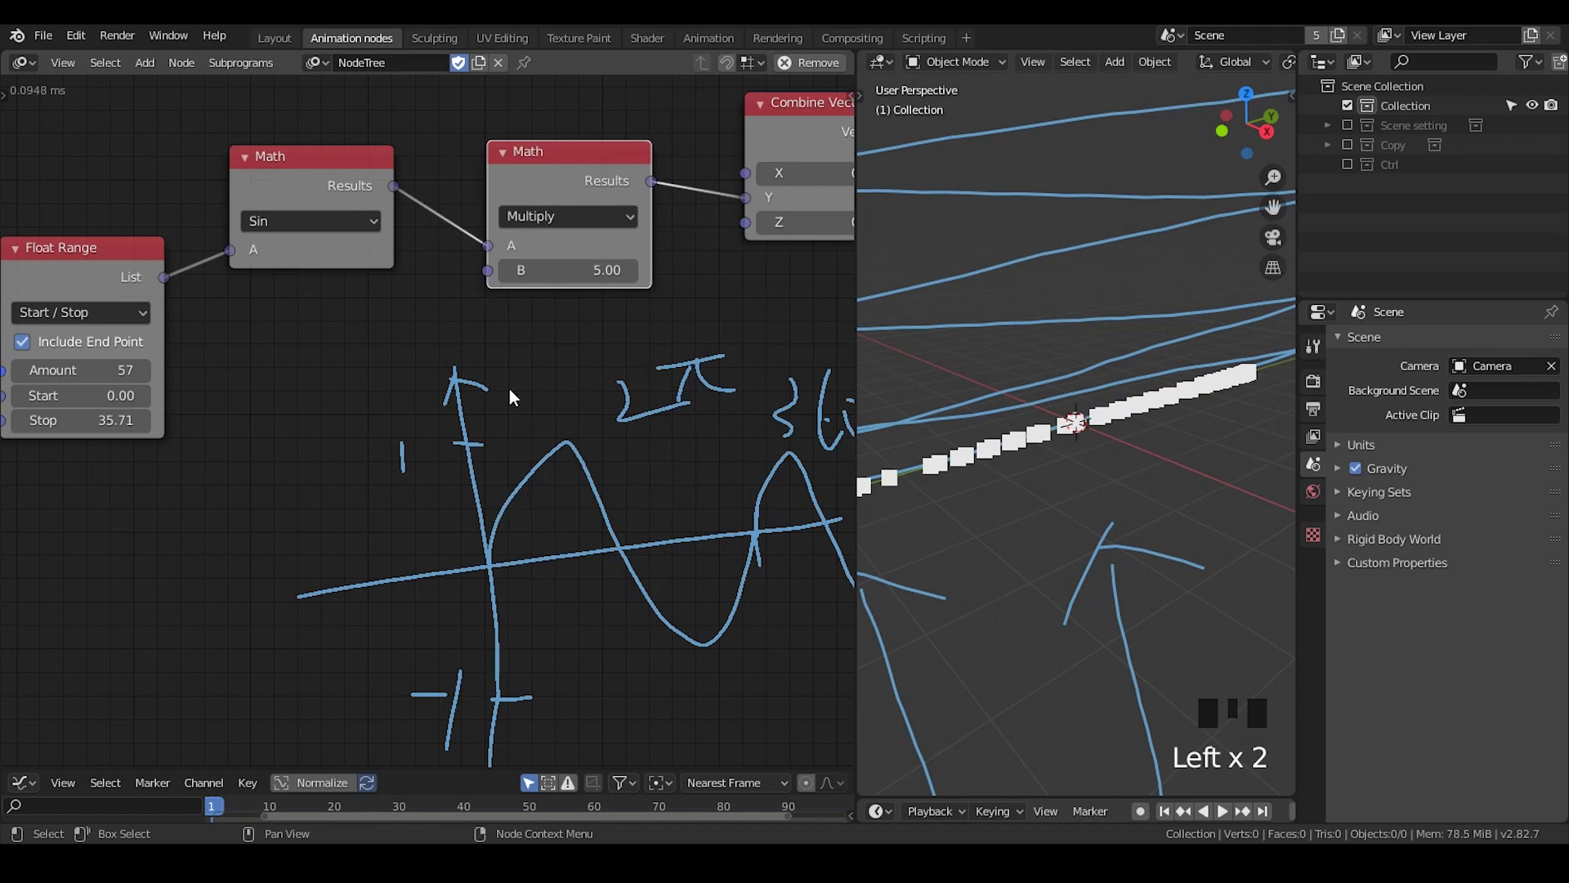
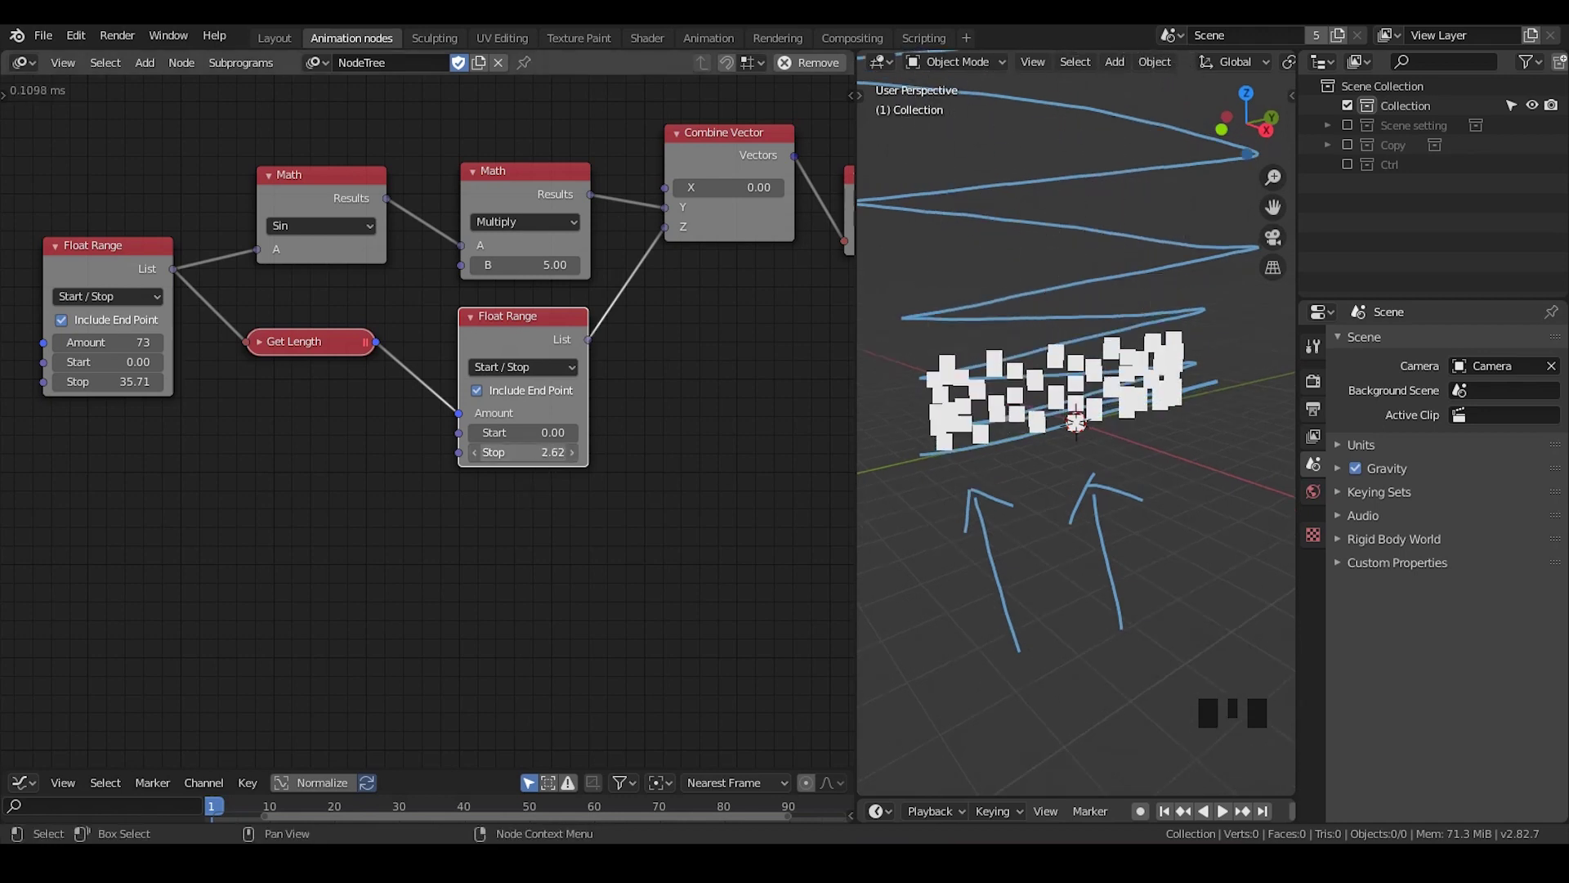
# Scroll the node editor view around the second Float Range feeding Z
pyautogui.scroll(-3)
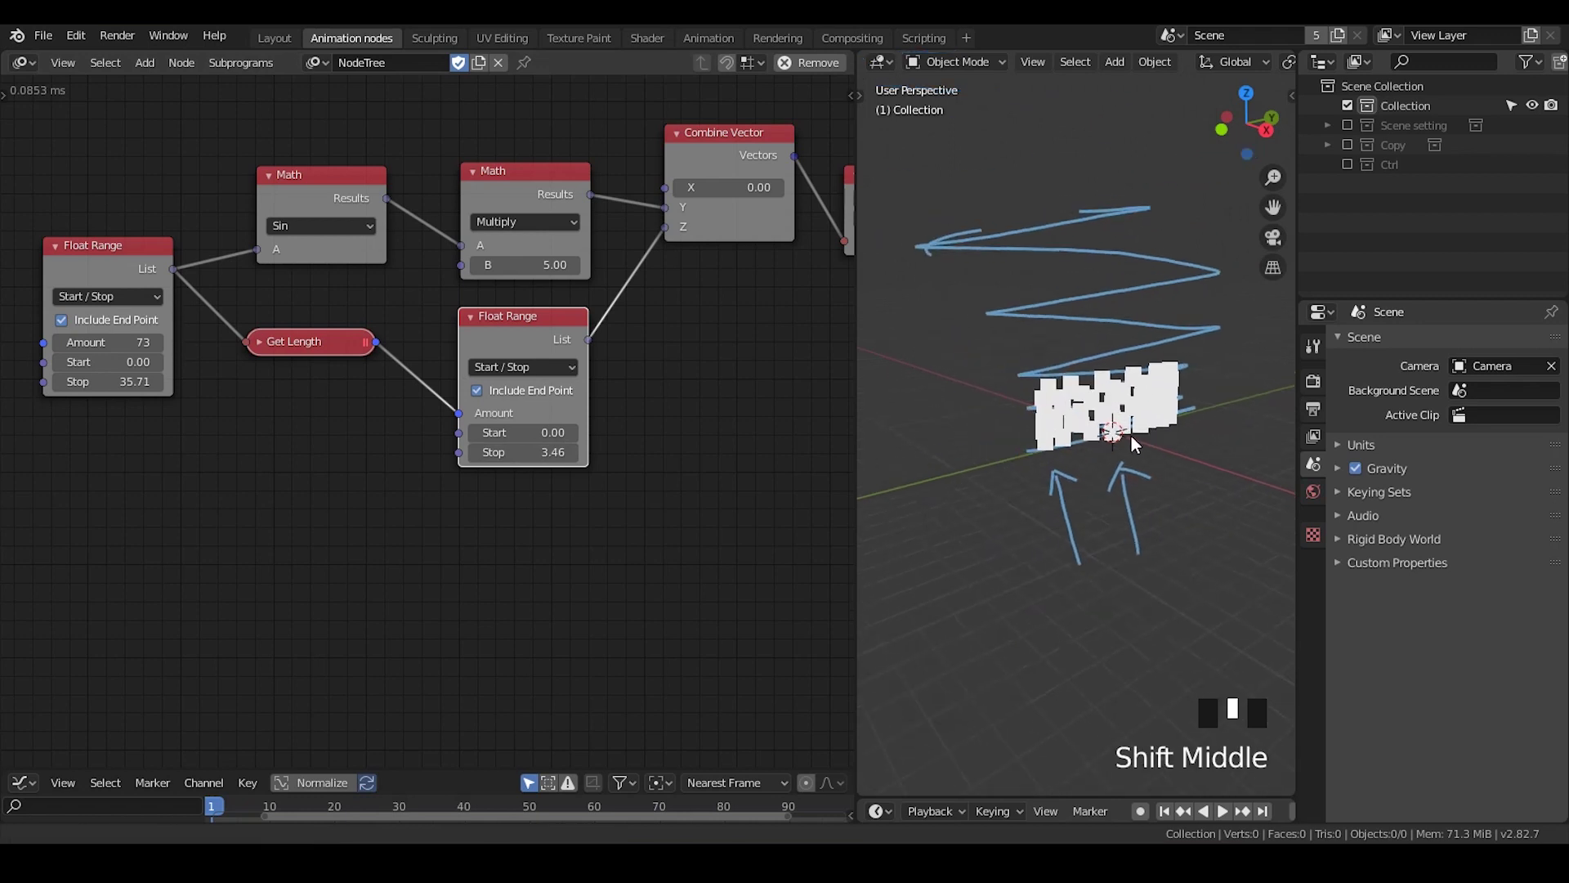
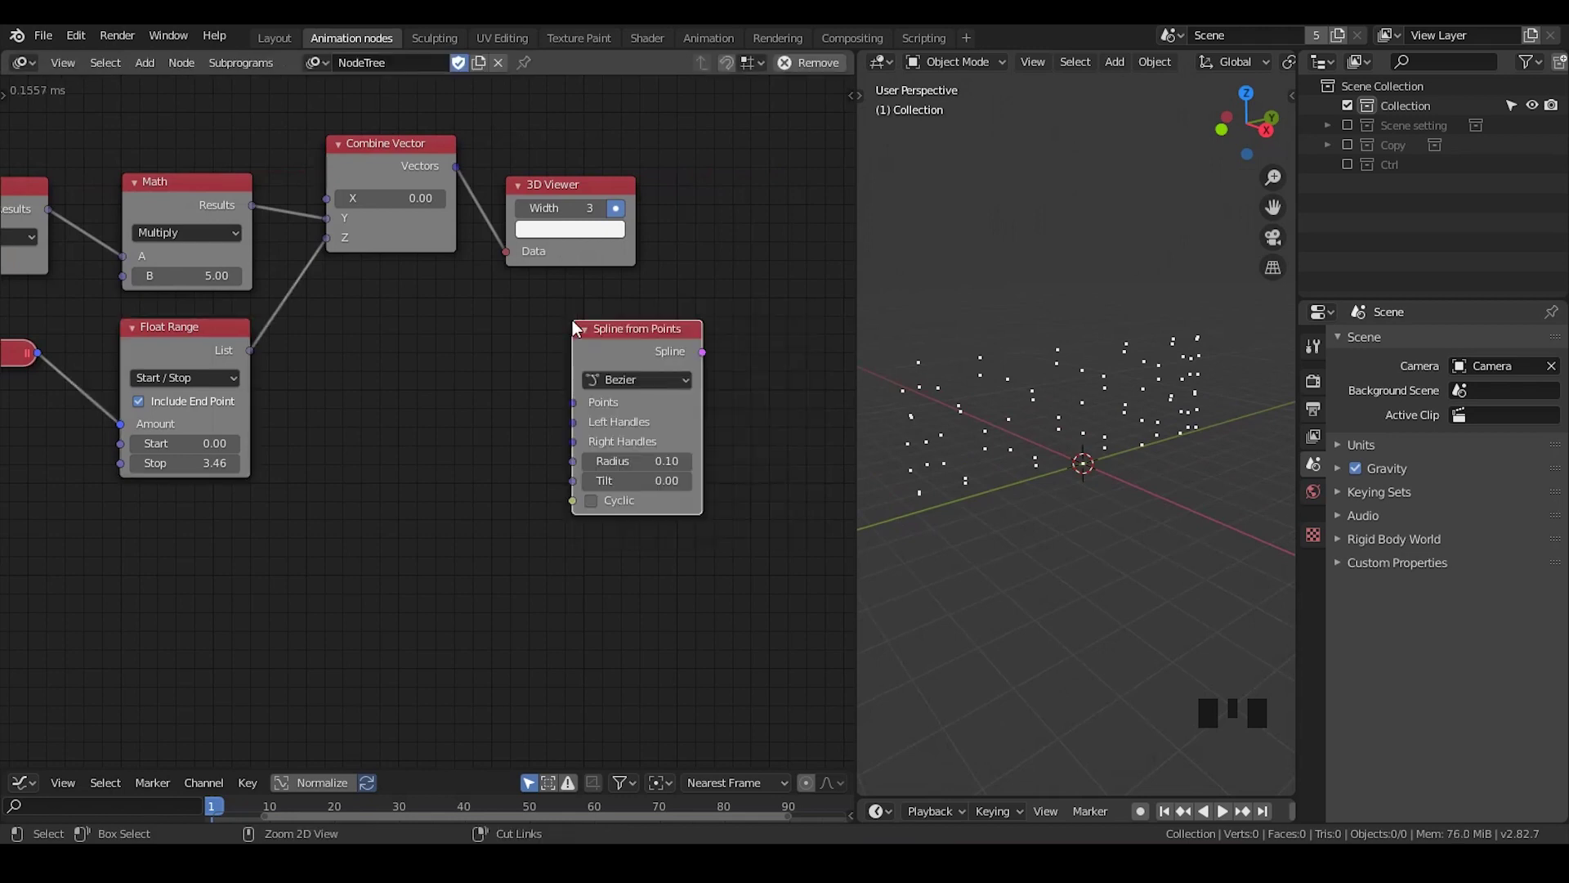
# Add Spline from Points, Smooth Bezier Spline and Curve Object Output nodes
pyautogui.press('ctrl+a')
pyautogui.press('o')
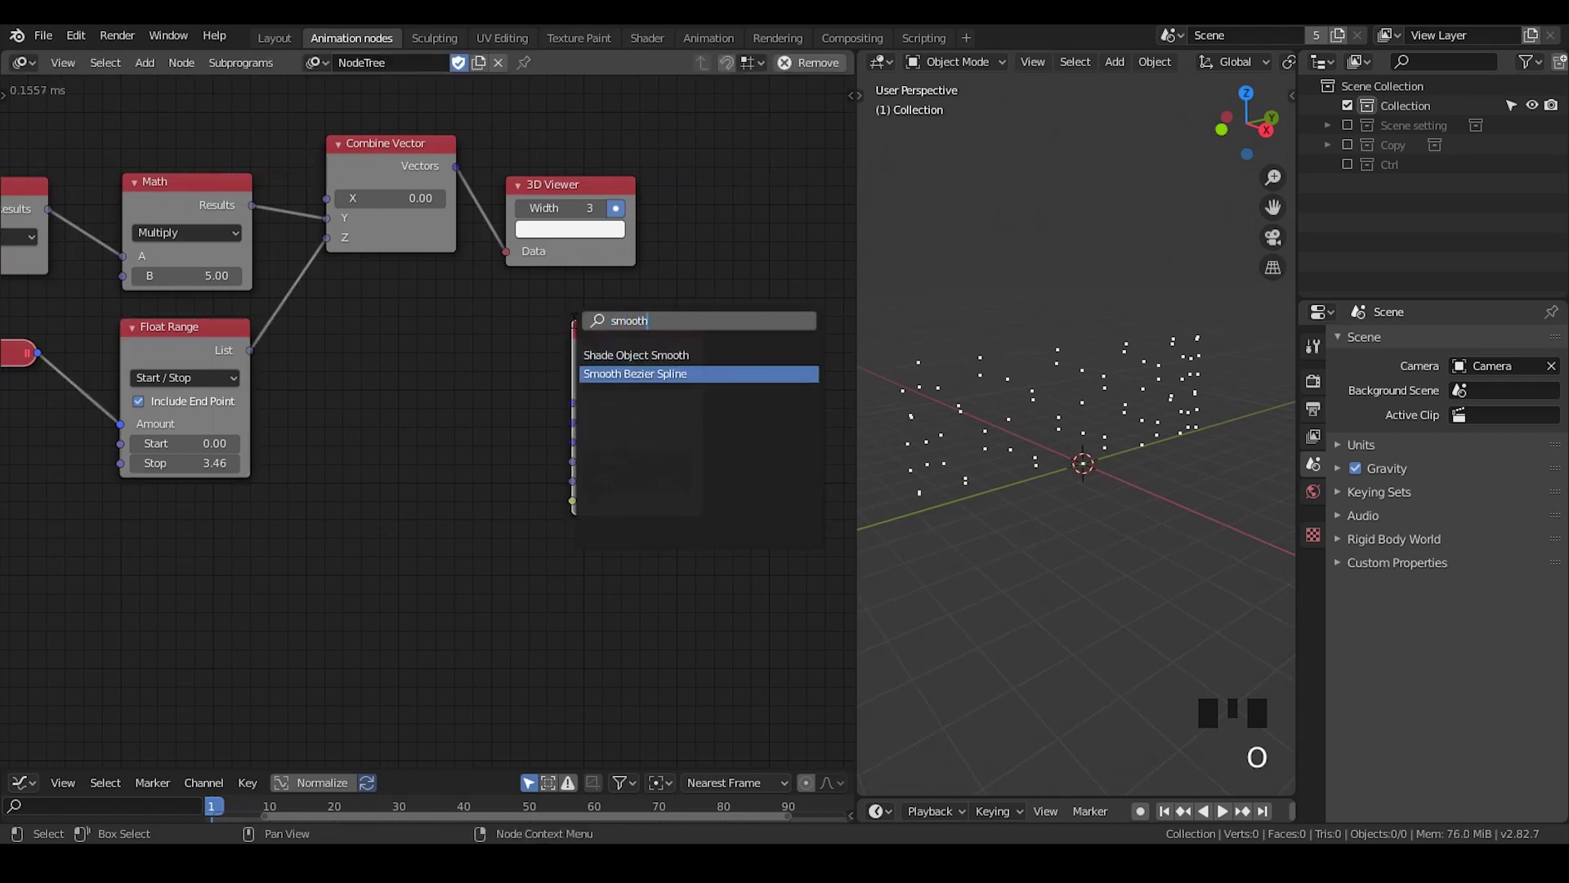
pyautogui.press('ctrl+a')
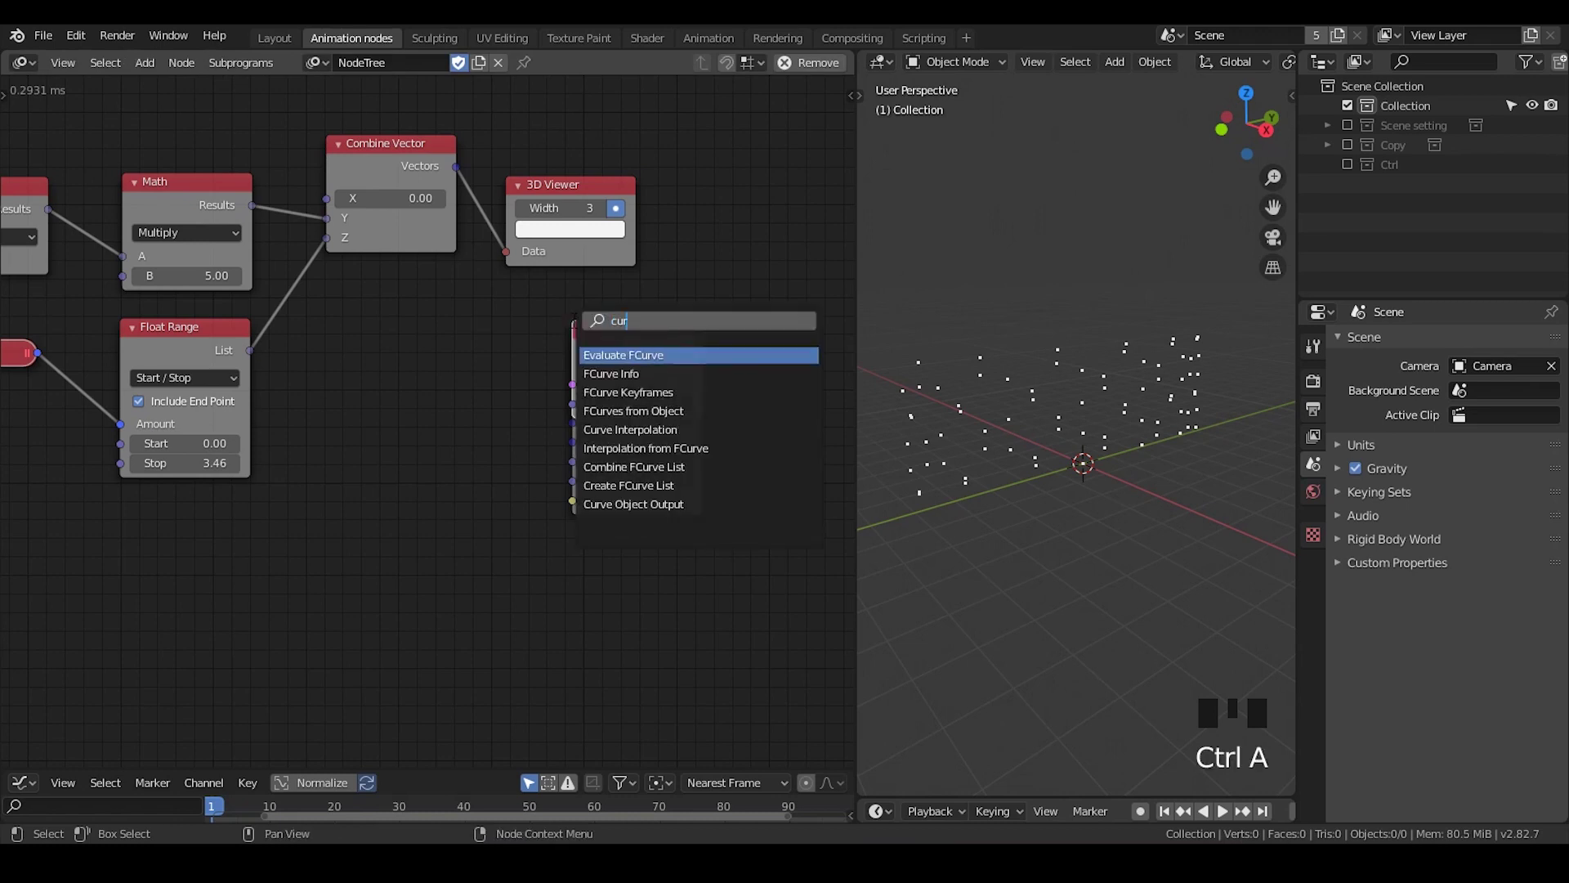
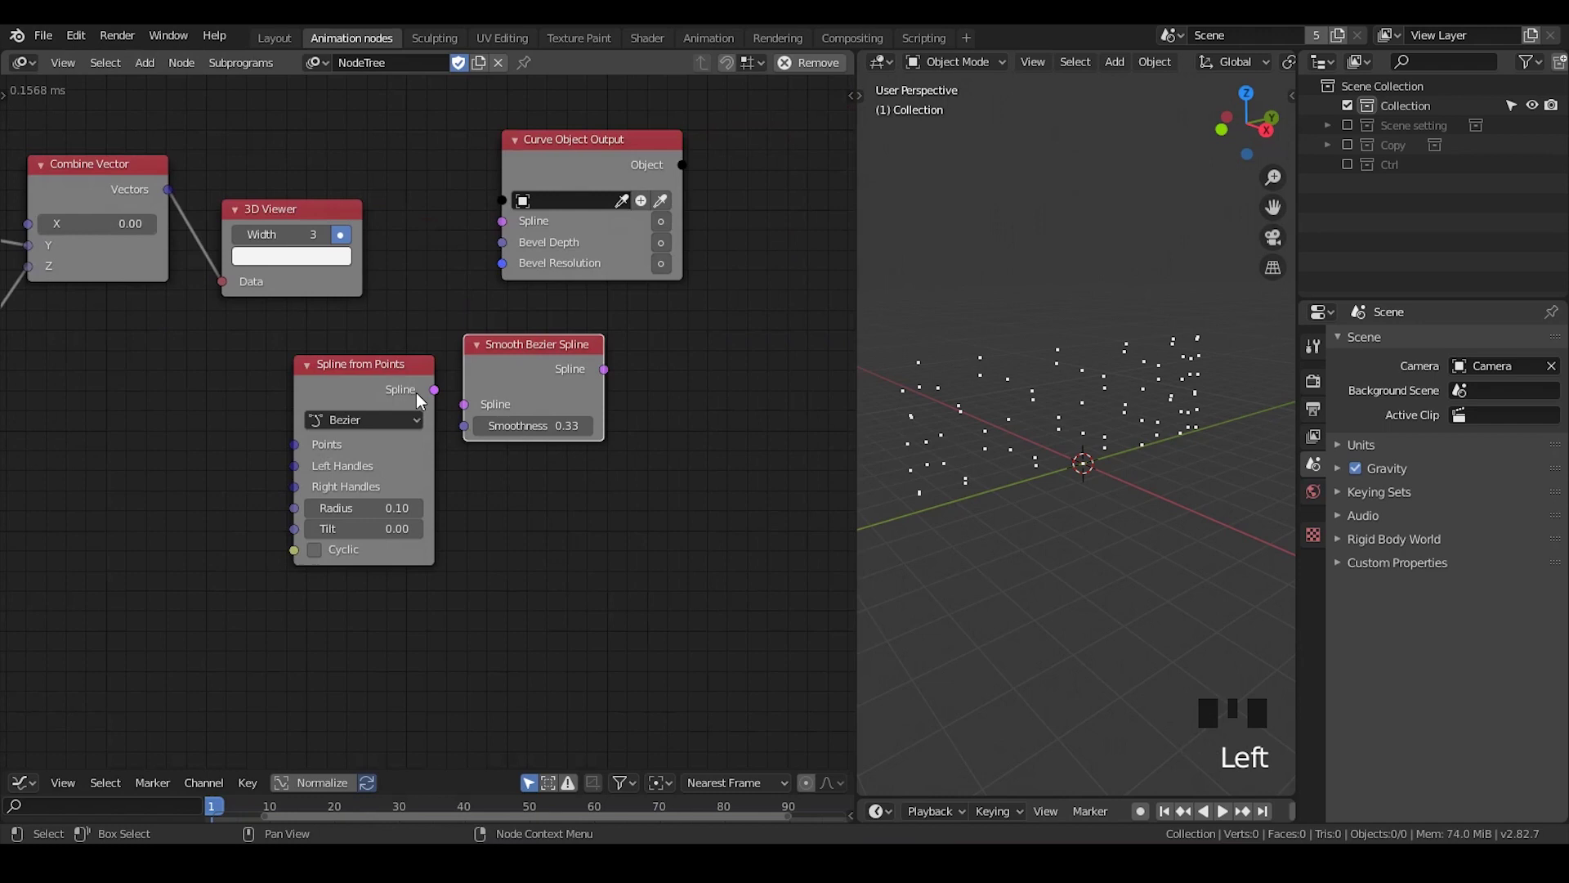
pyautogui.click(454, 405)
# Chain Combine Vector into Spline from Points, Smooth Bezier and Curve Output with a new Target object
pyautogui.moveTo(404, 381); pyautogui.dragTo(508, 364)
pyautogui.moveTo(568, 375); pyautogui.dragTo(573, 166)
pyautogui.moveTo(172, 203); pyautogui.dragTo(229, 313)
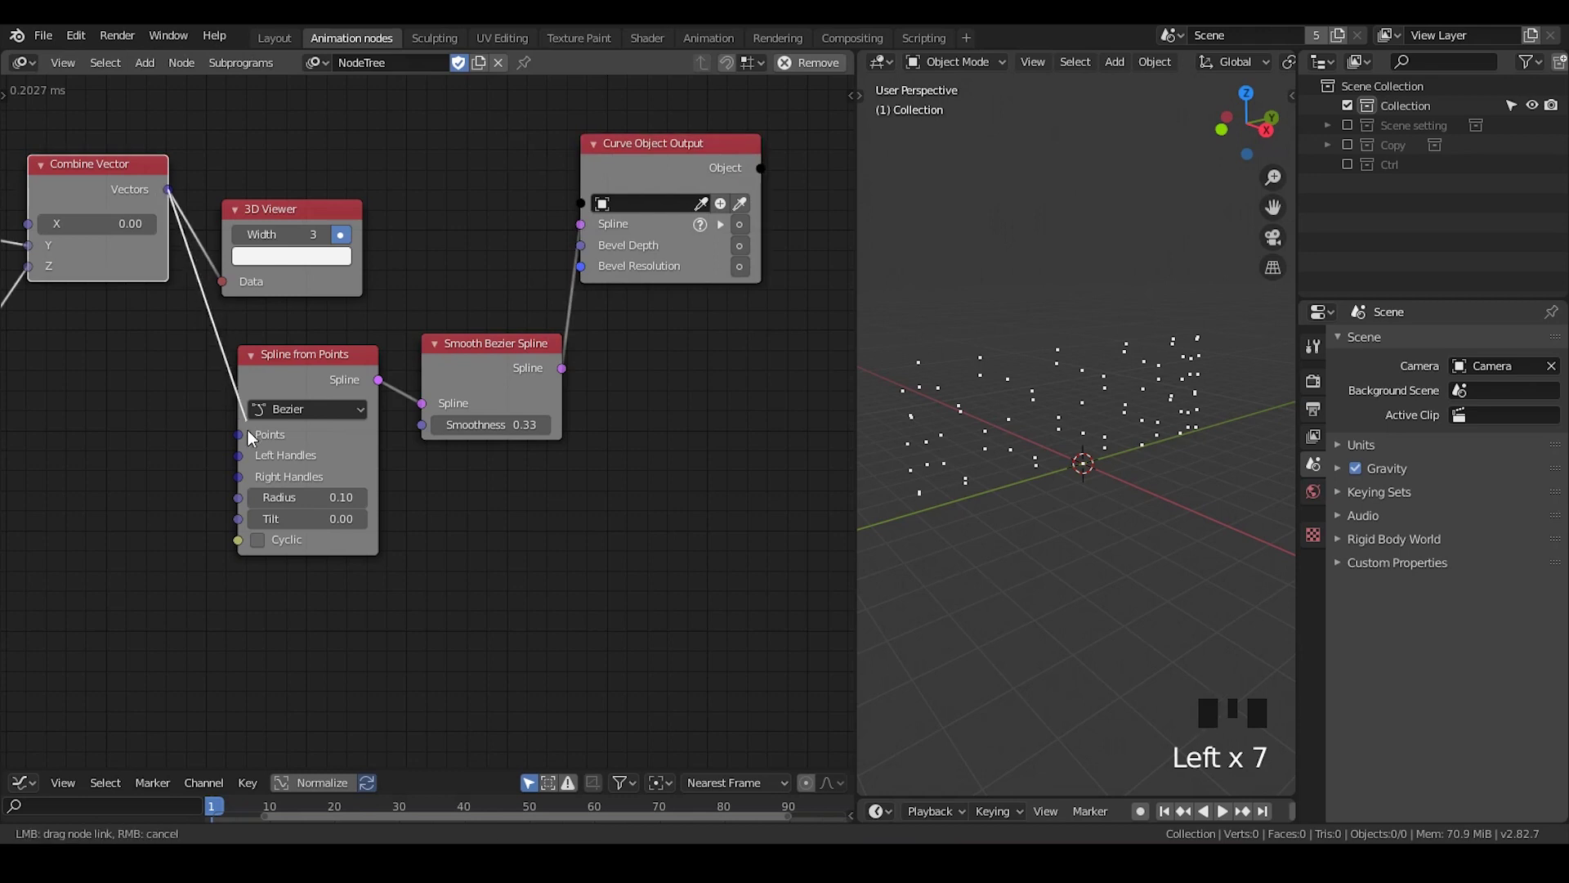
pyautogui.click(308, 382)
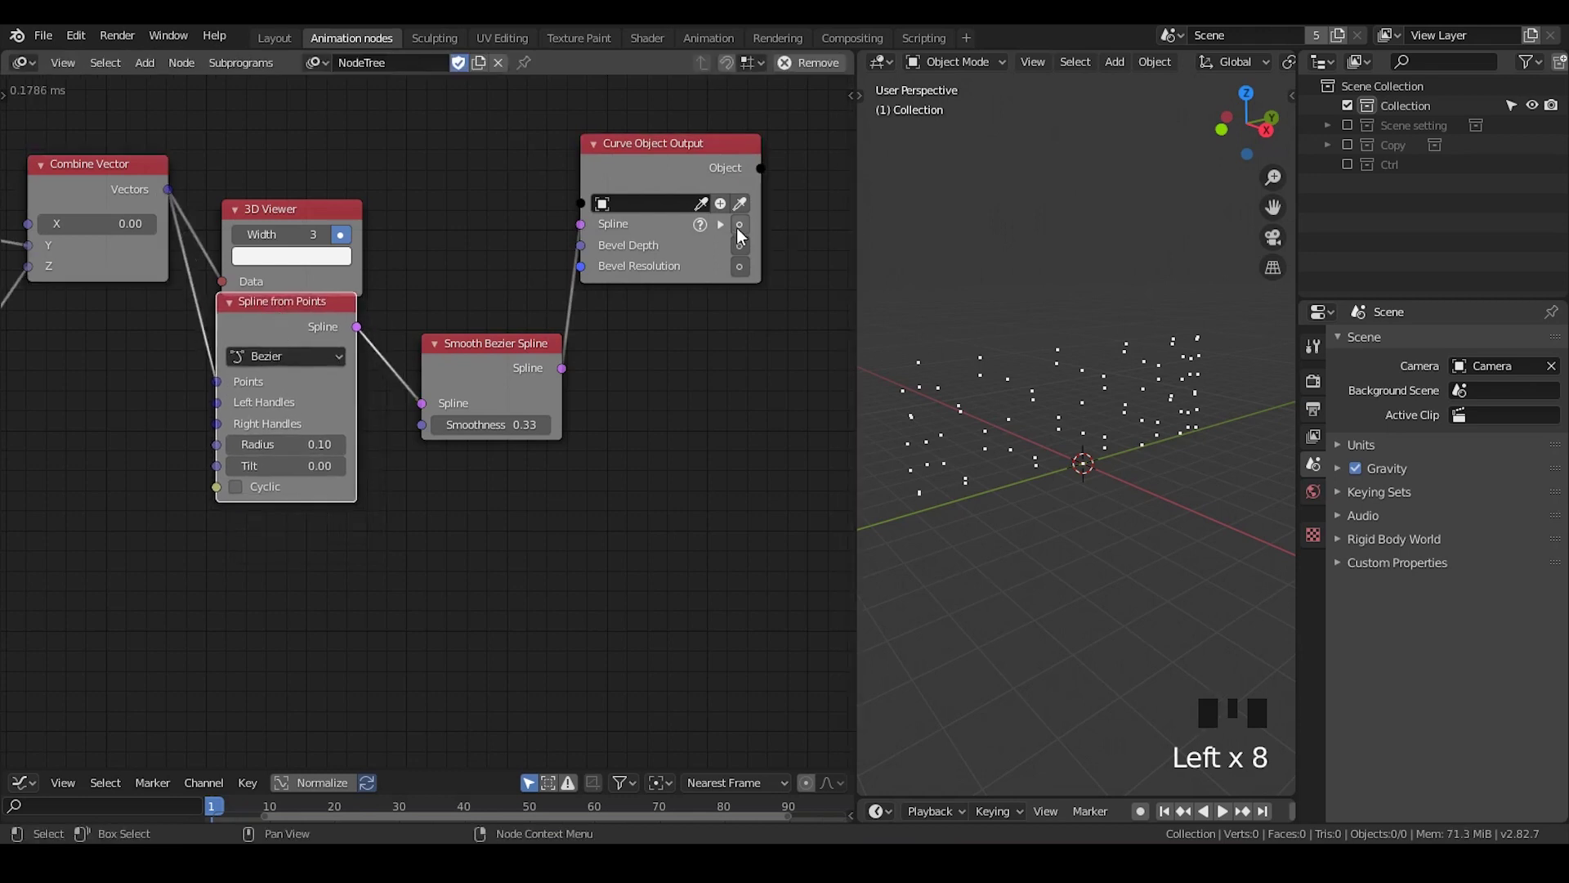
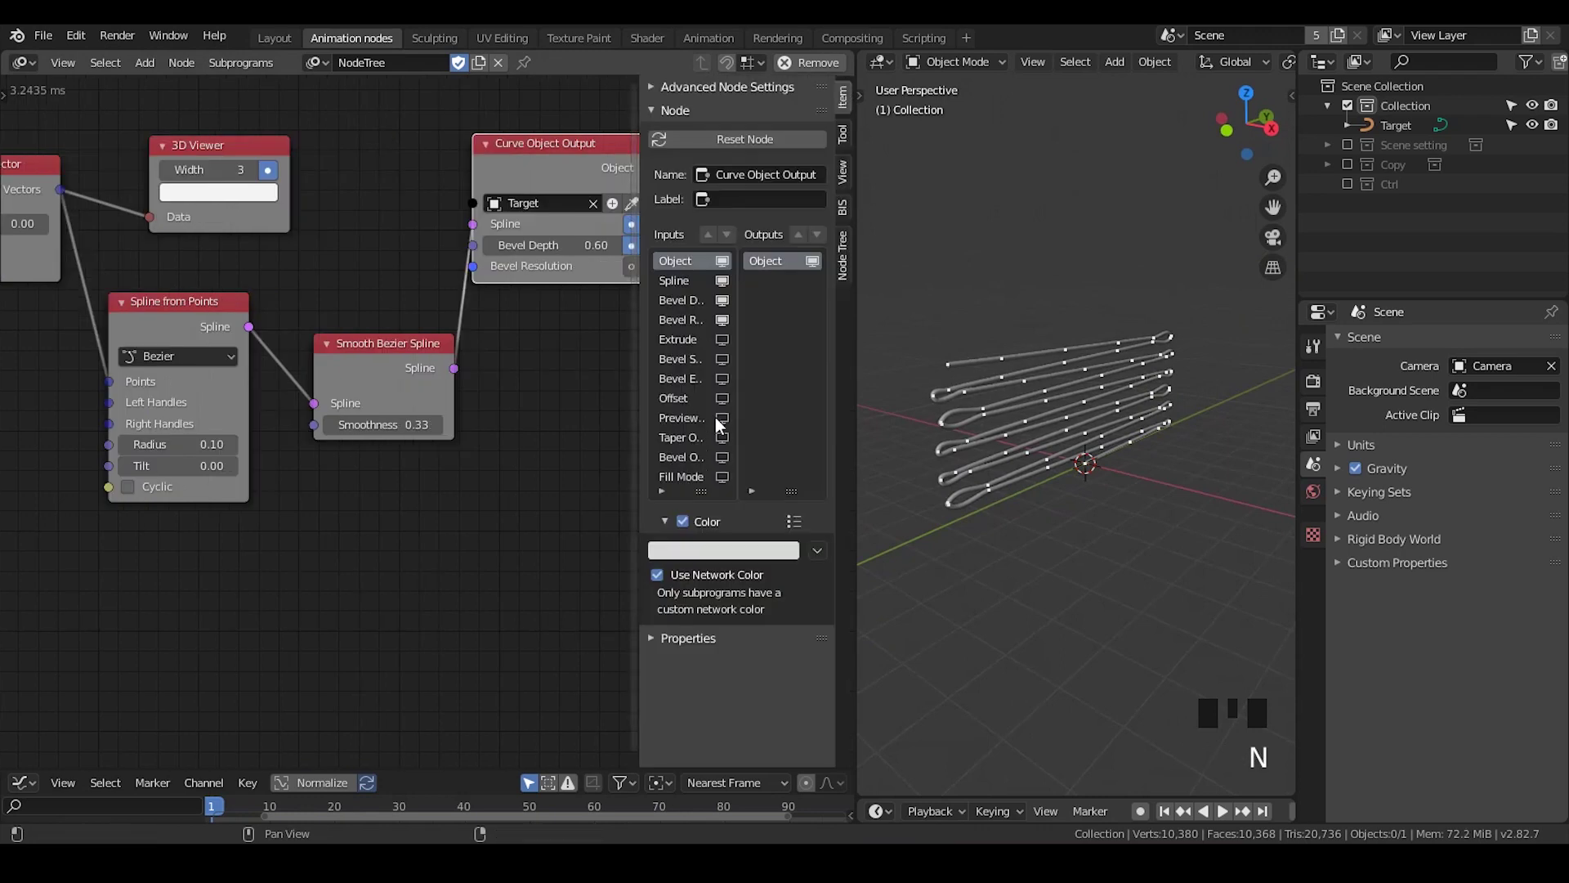
# Show the node settings sidebar listing Curve Object Output's extra inputs, then hide it
pyautogui.press('n')
pyautogui.press('n')
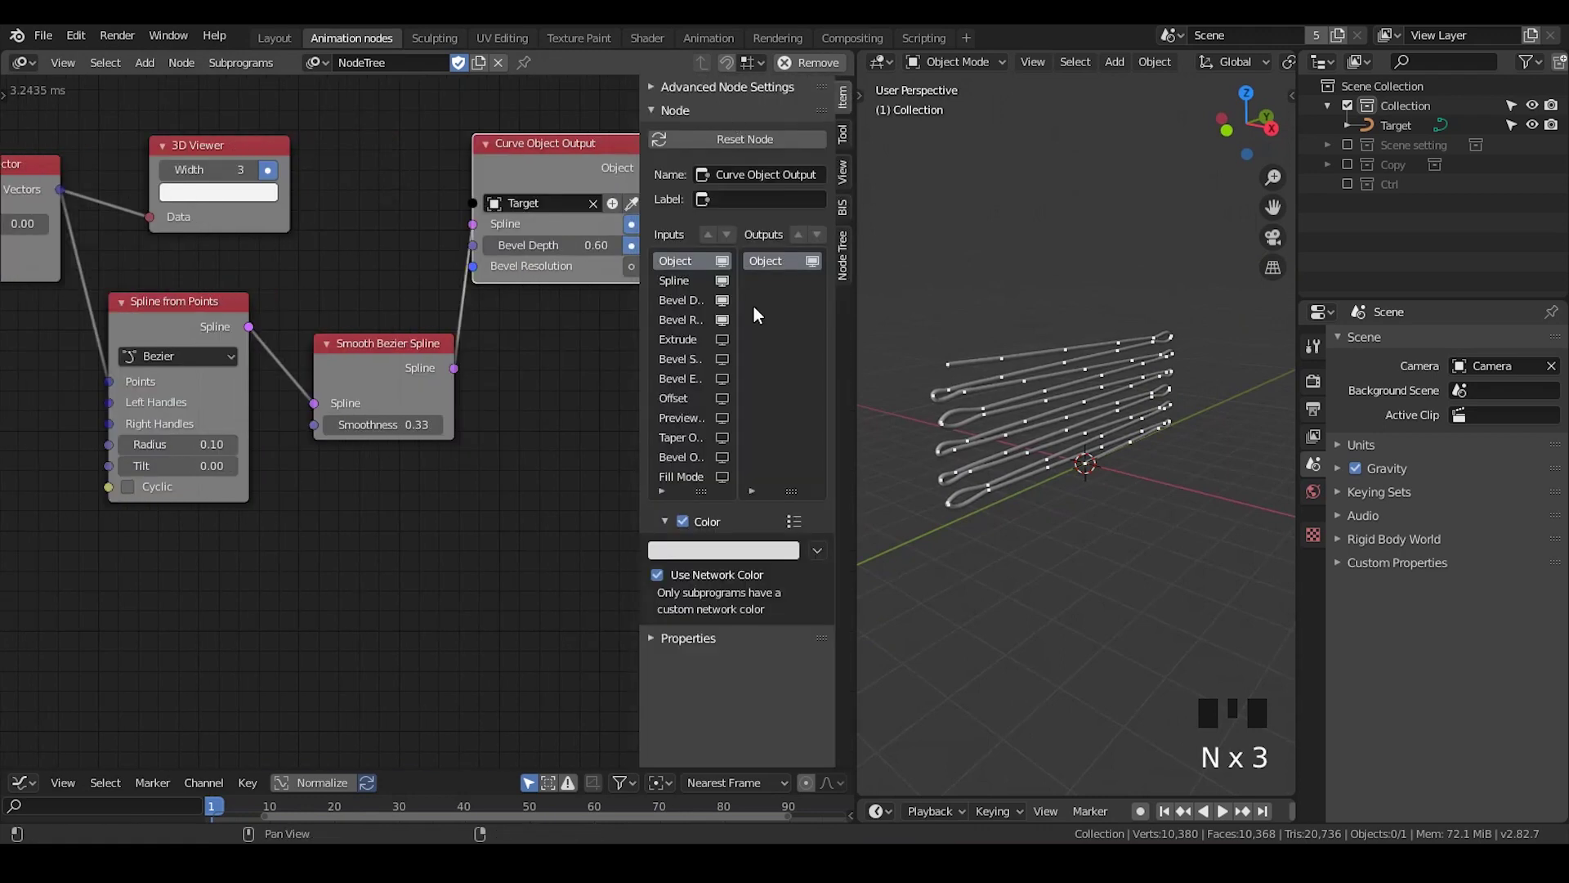
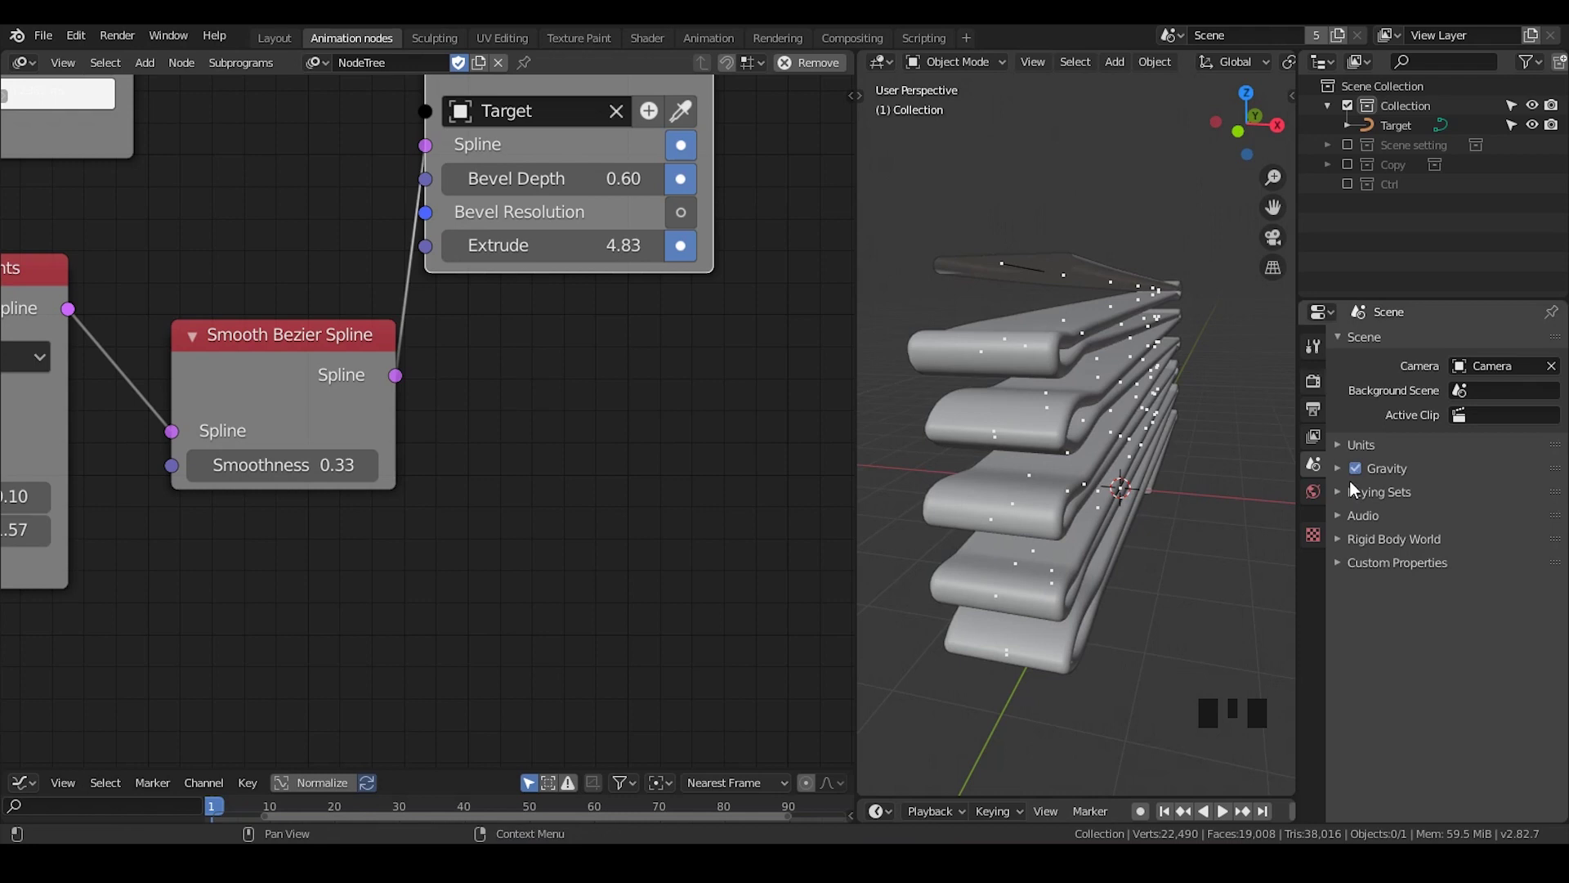
# Inspect the Target curve's geometry properties in the Properties editor
pyautogui.click(1146, 371)
pyautogui.click(1328, 642)
pyautogui.scroll(-3)
pyautogui.click(1376, 514)
pyautogui.click(1391, 688)
pyautogui.scroll(3)
pyautogui.scroll(-3)
pyautogui.scroll(3)
pyautogui.scroll(-3)
pyautogui.click(1537, 631)
pyautogui.doubleClick(1538, 631)
pyautogui.click(1535, 629)
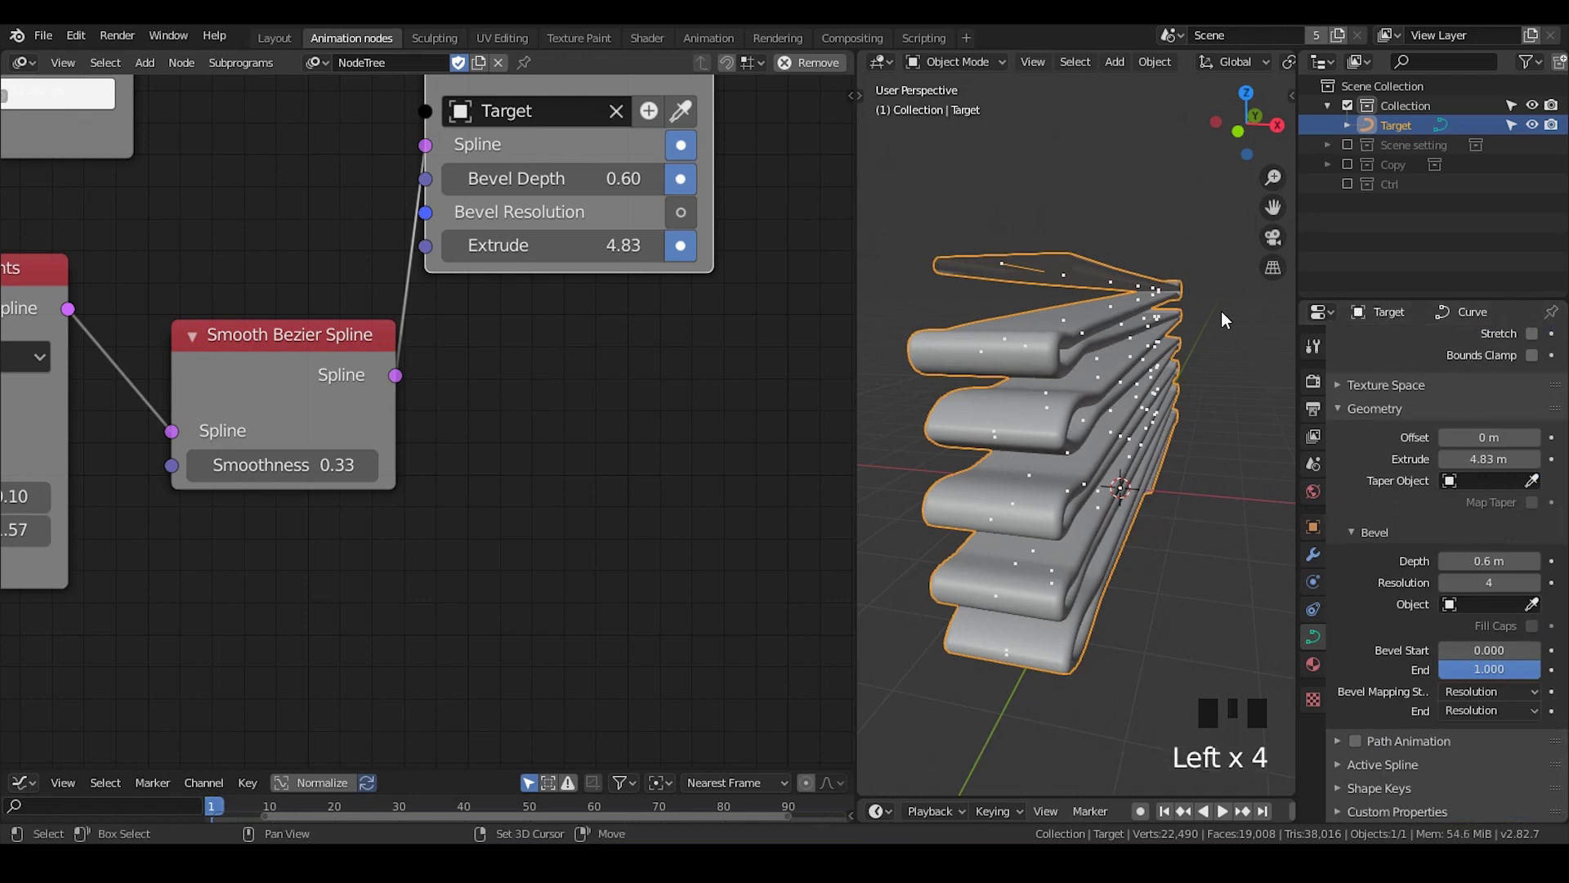
pyautogui.press('shift+a')
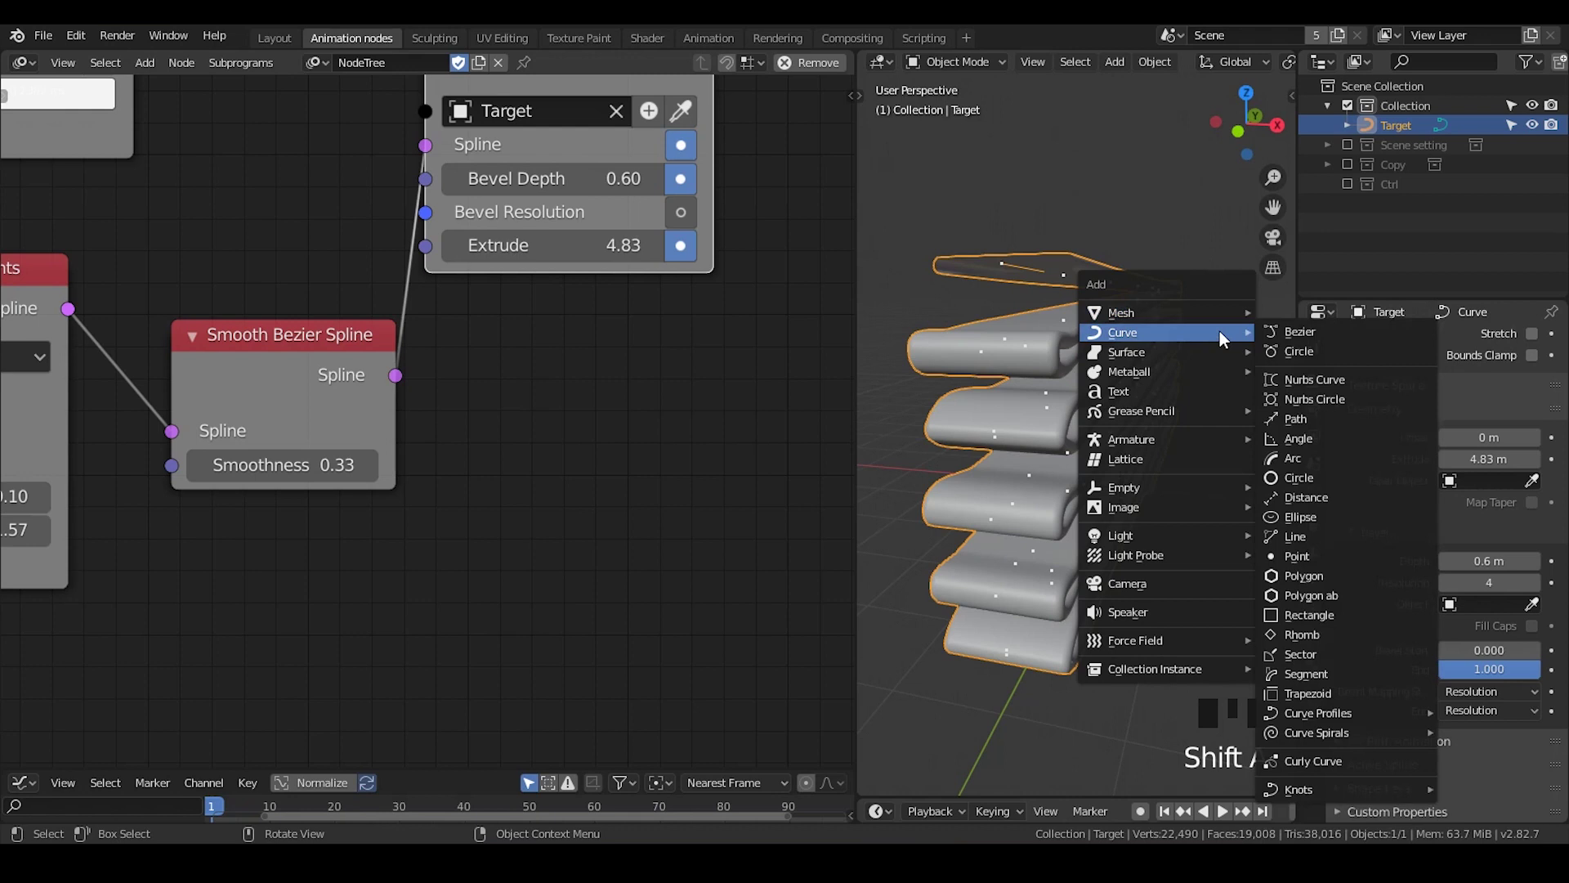
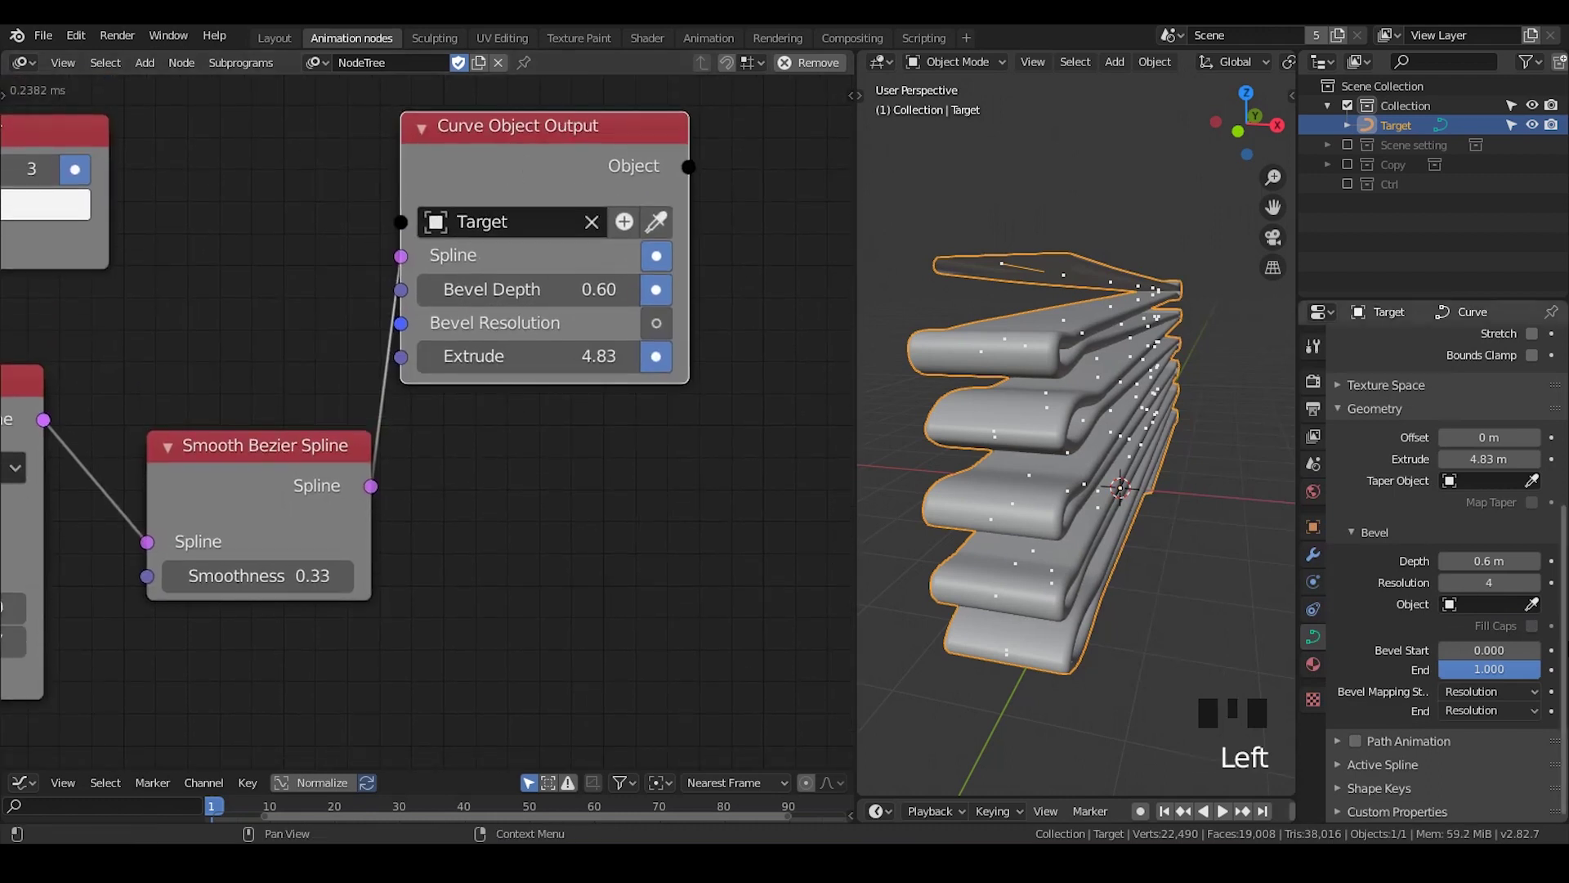
# Briefly add the Bevel Object input to Curve Object Output via the sidebar, then remove it
pyautogui.press('n')
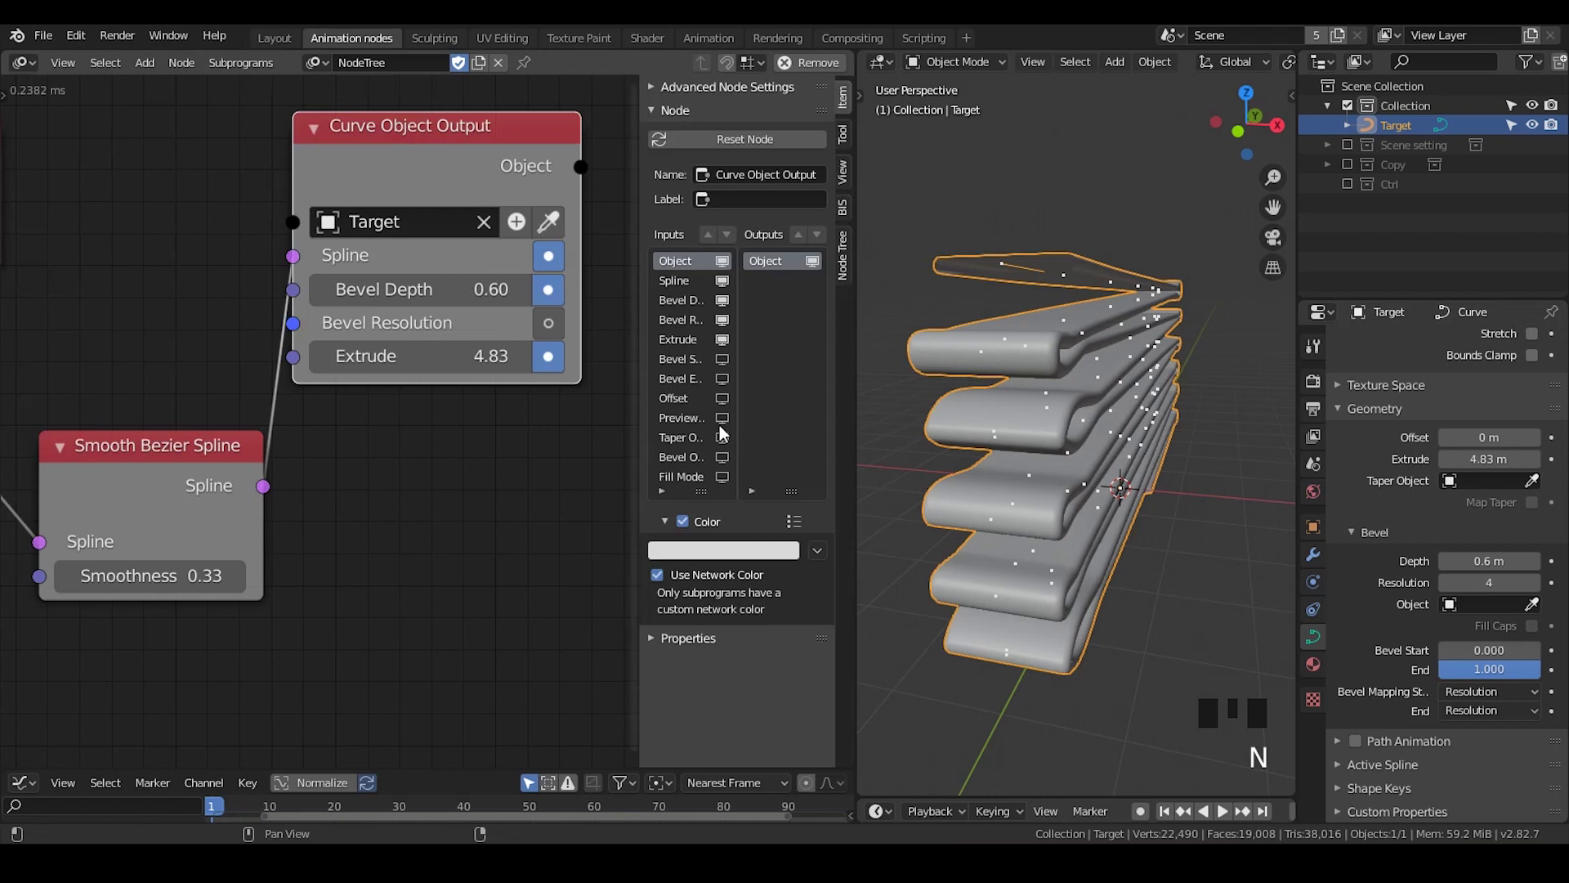
pyautogui.click(729, 465)
pyautogui.press('n')
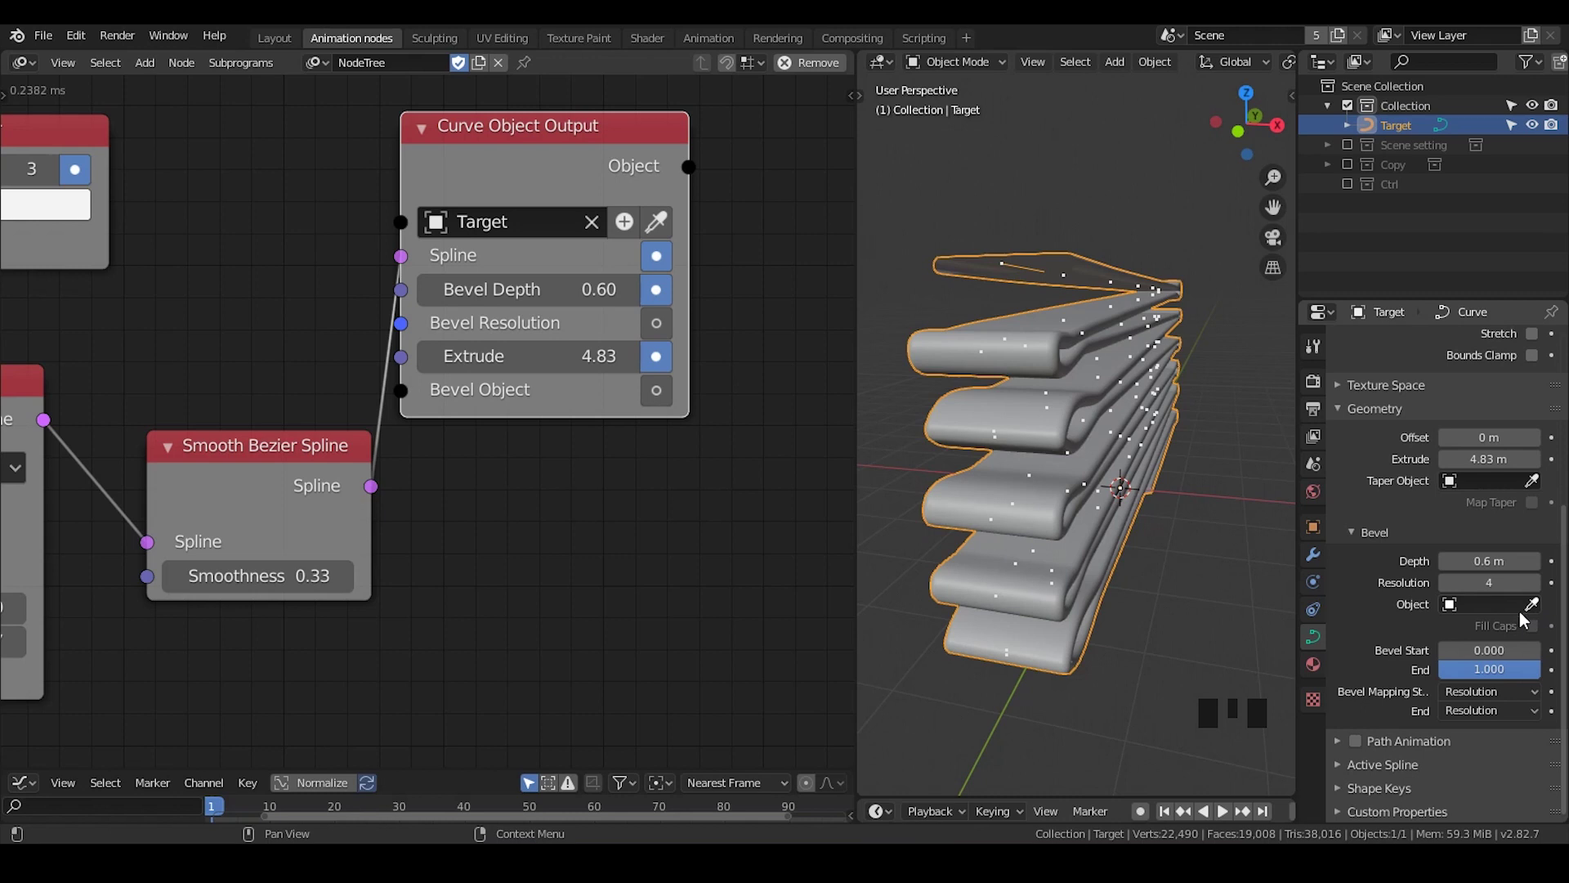
pyautogui.press('n')
pyautogui.click(736, 464)
pyautogui.press('n')
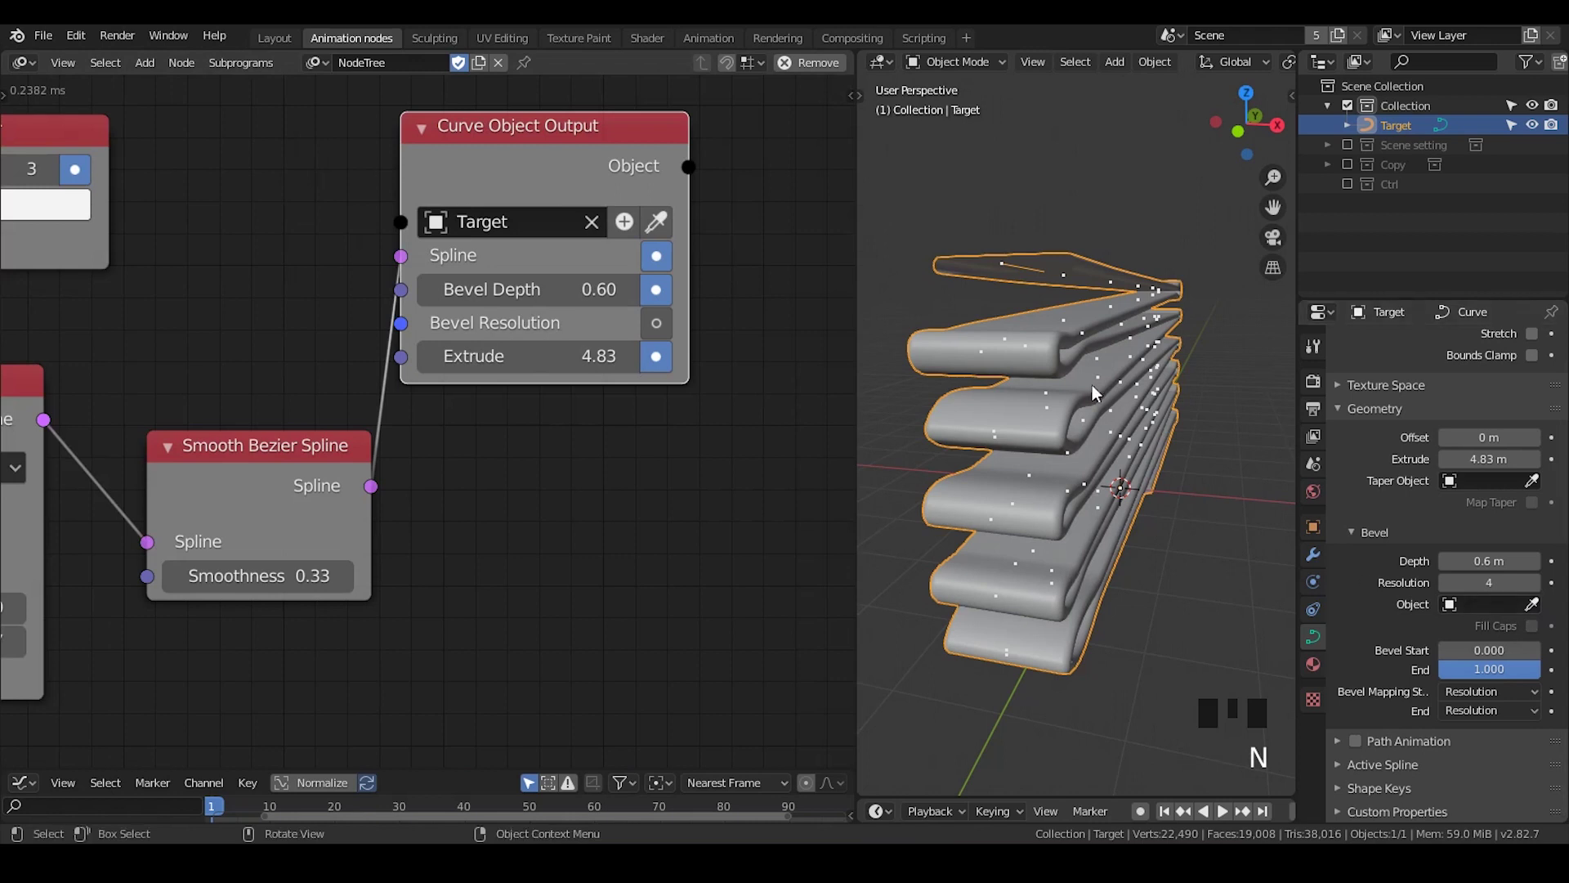
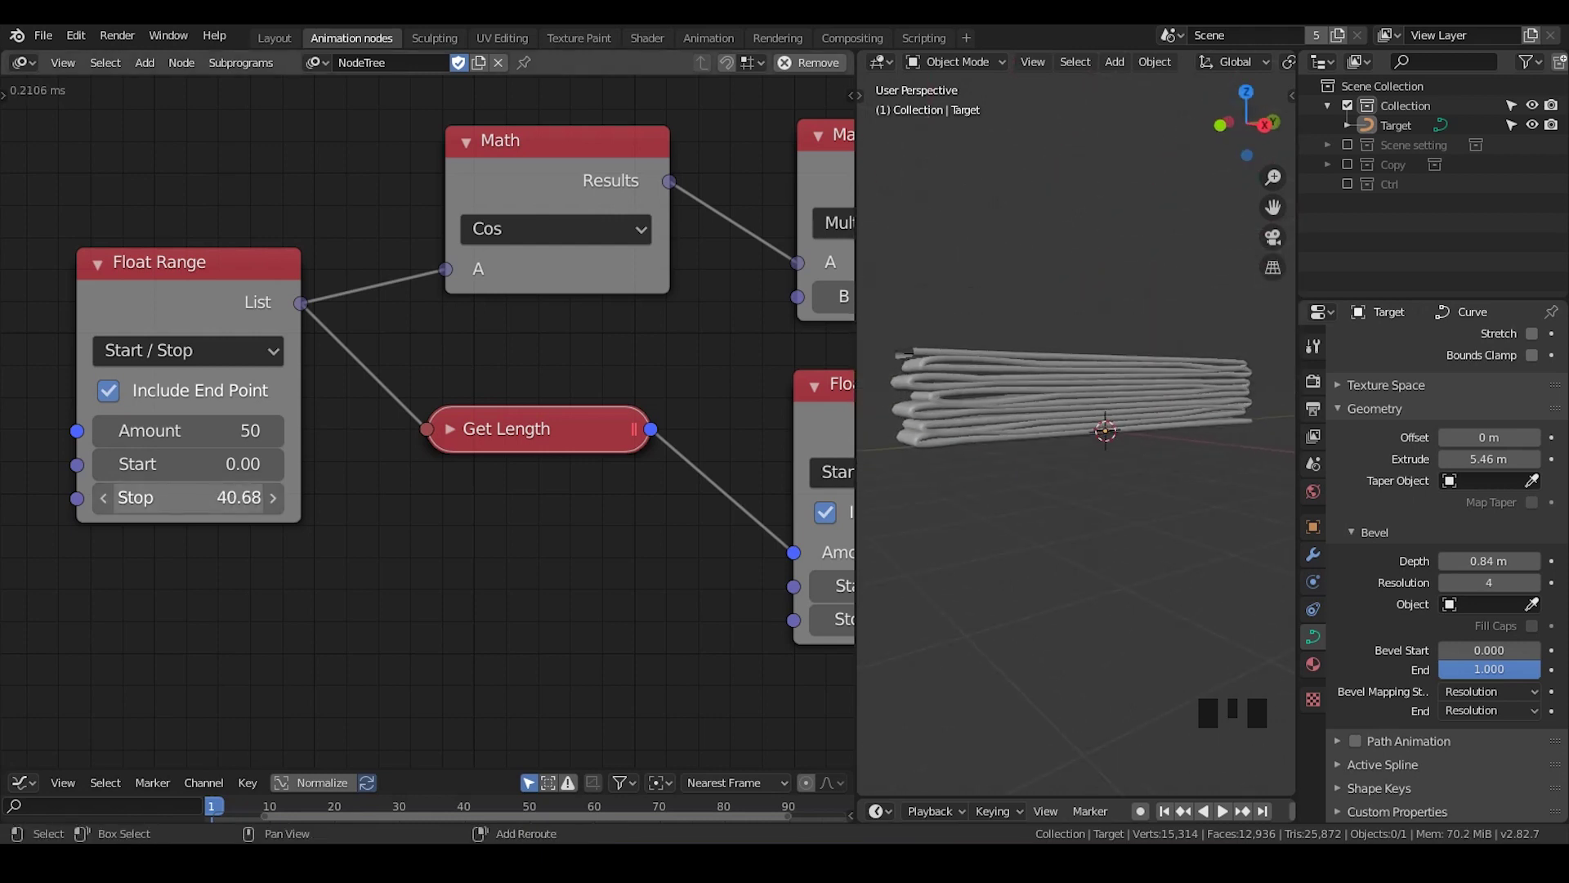
pyautogui.click(572, 162)
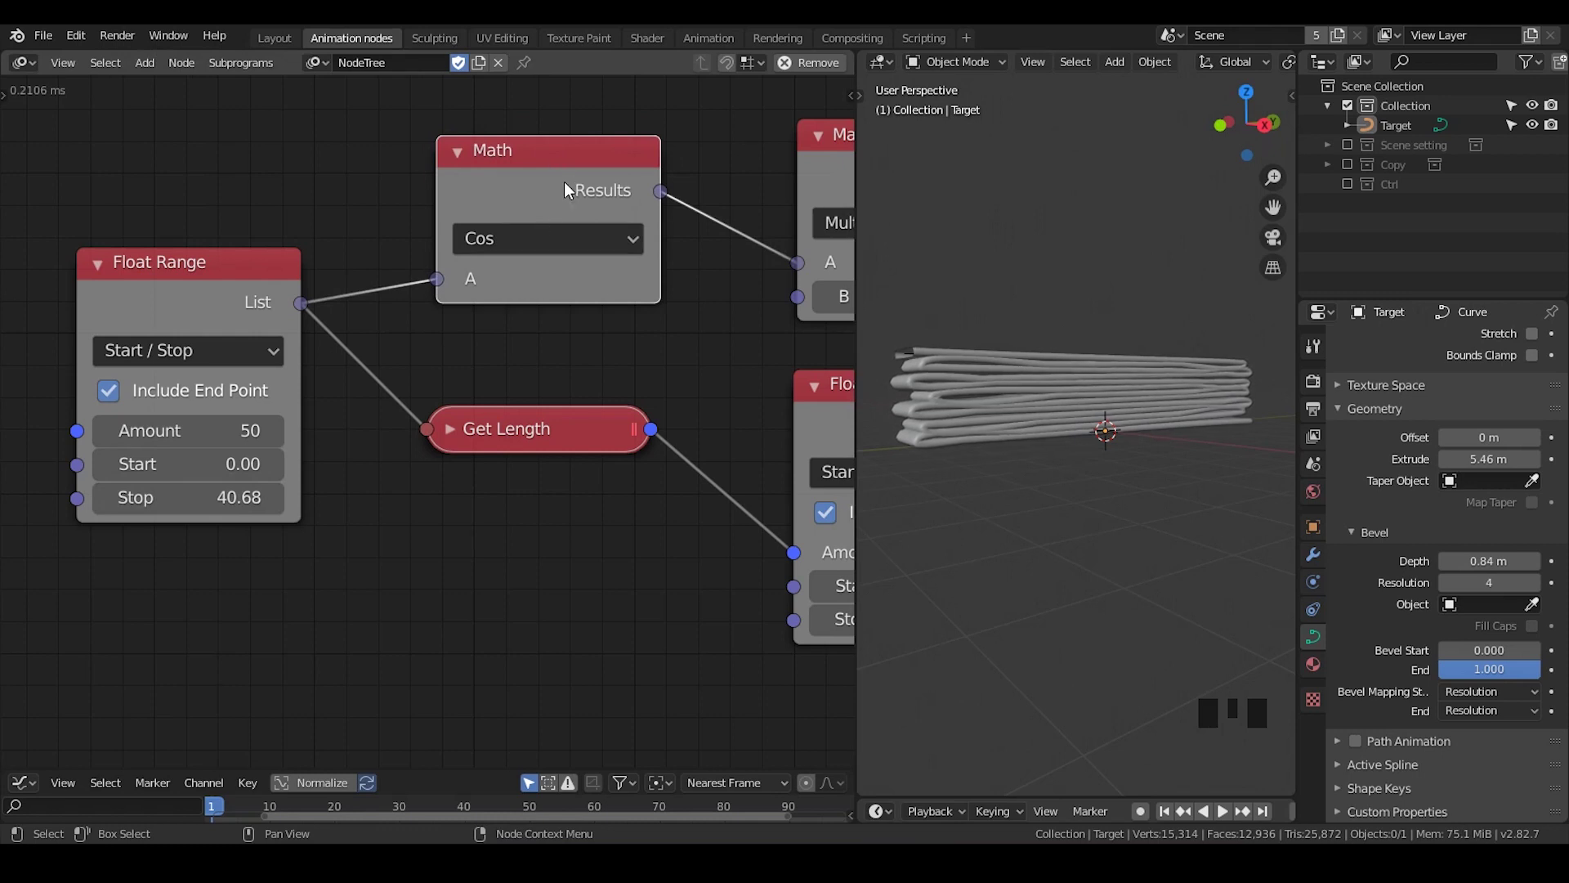
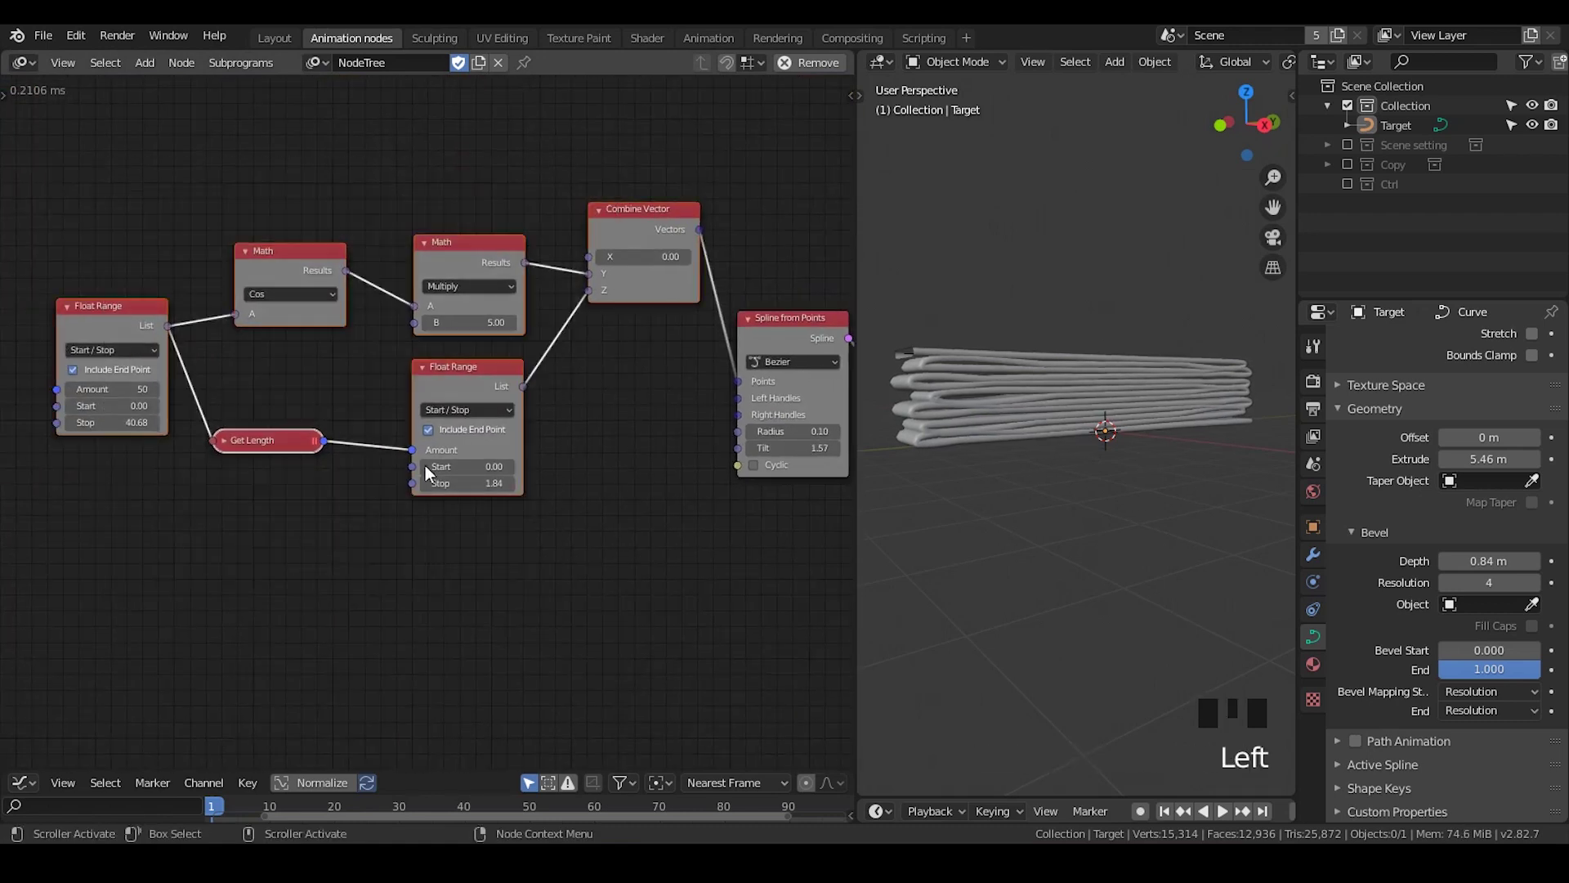
# Draw annotation marks around the Multiply and Float Range nodes
pyautogui.press('g')
pyautogui.press('d')
pyautogui.press('d')
pyautogui.click(1066, 274)
pyautogui.press('d')
pyautogui.press('d')
pyautogui.click(1024, 333)
pyautogui.press('d')
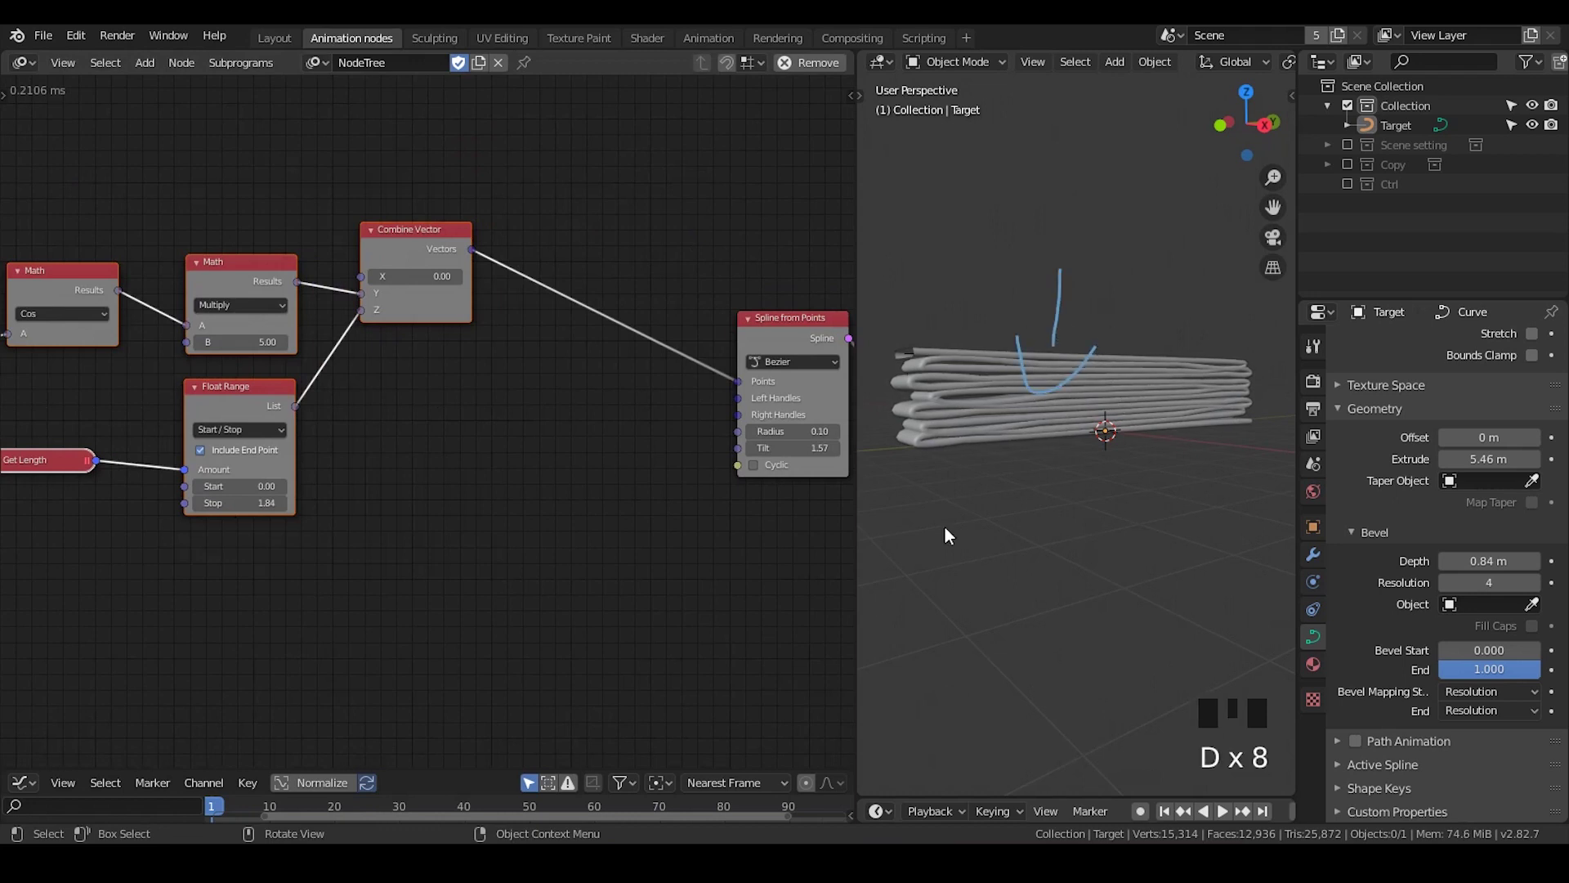
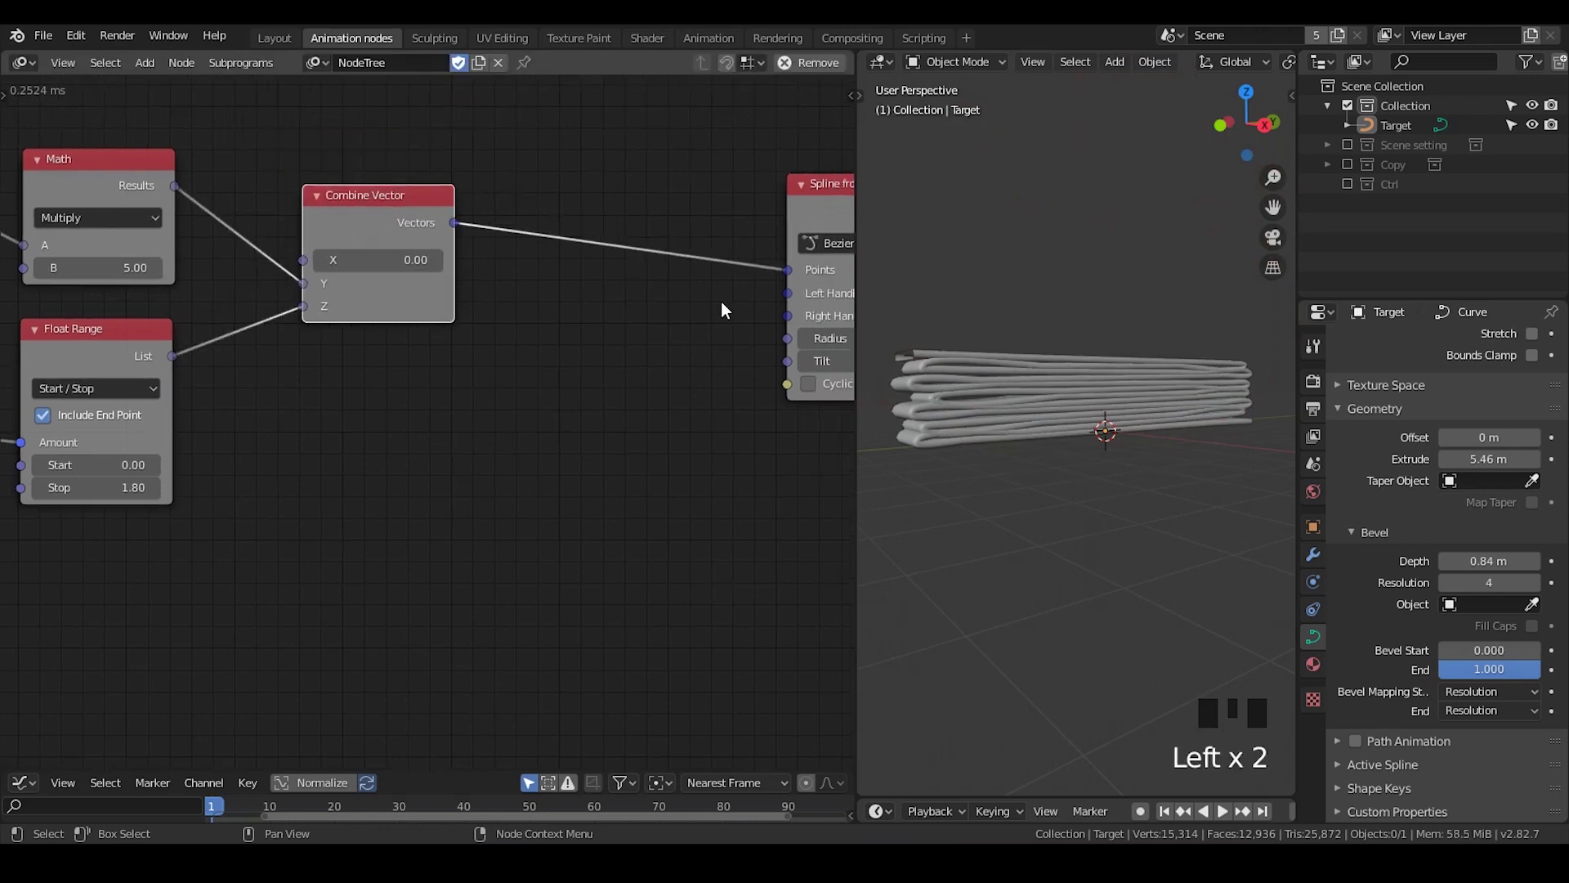
# Shift the Combine Vector node slightly left
pyautogui.moveTo(358, 198); pyautogui.dragTo(415, 200)
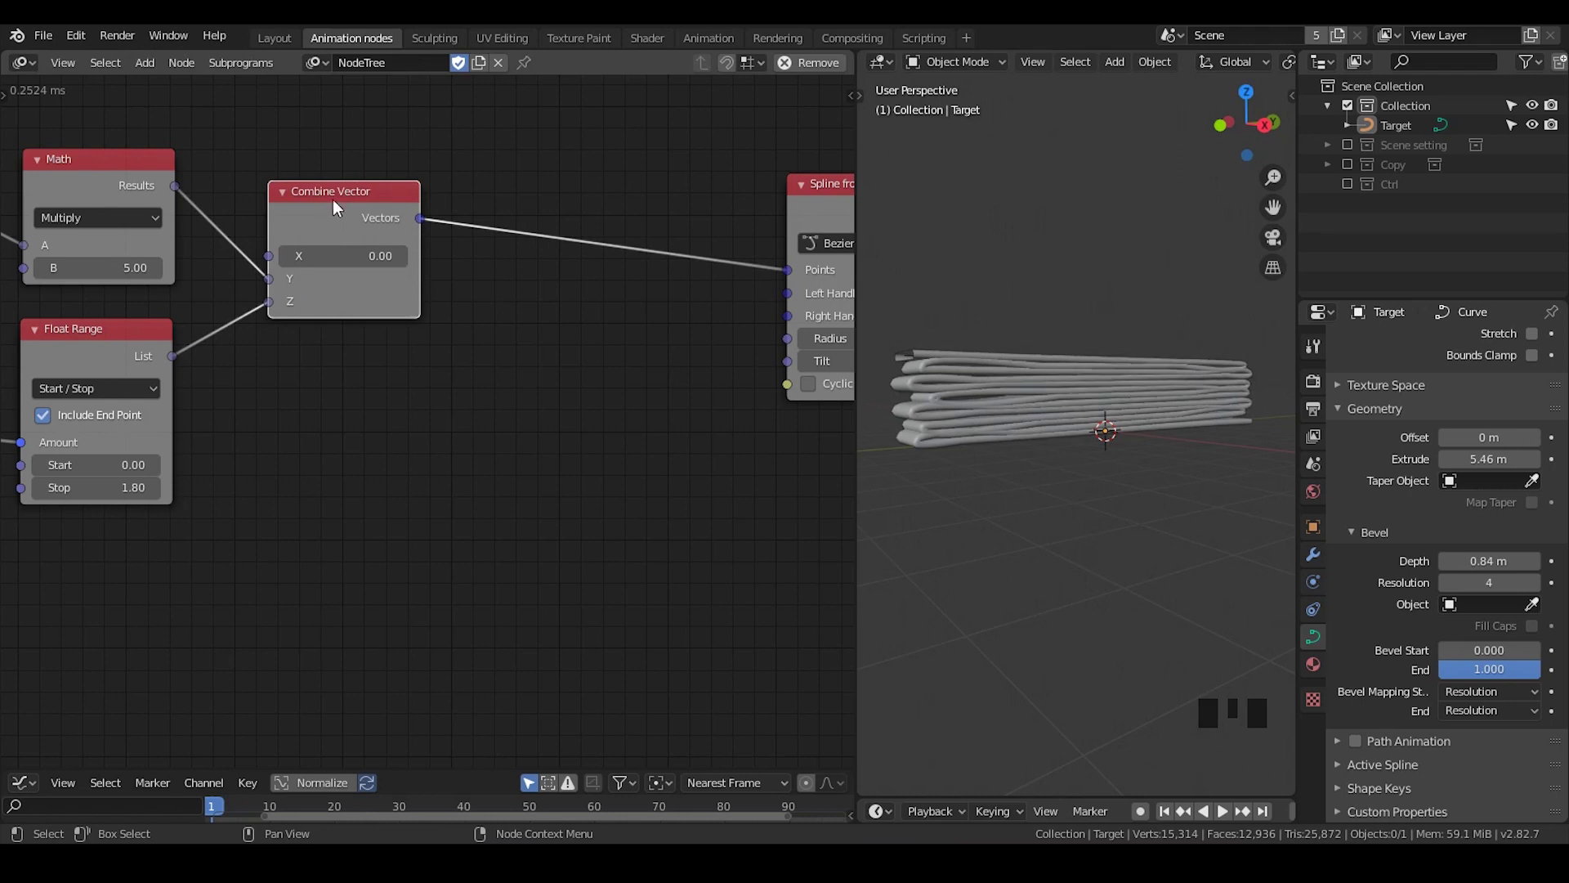
# Bring up the context pie on Combine Vector's Vectors output to start a loop through them
pyautogui.press('w')
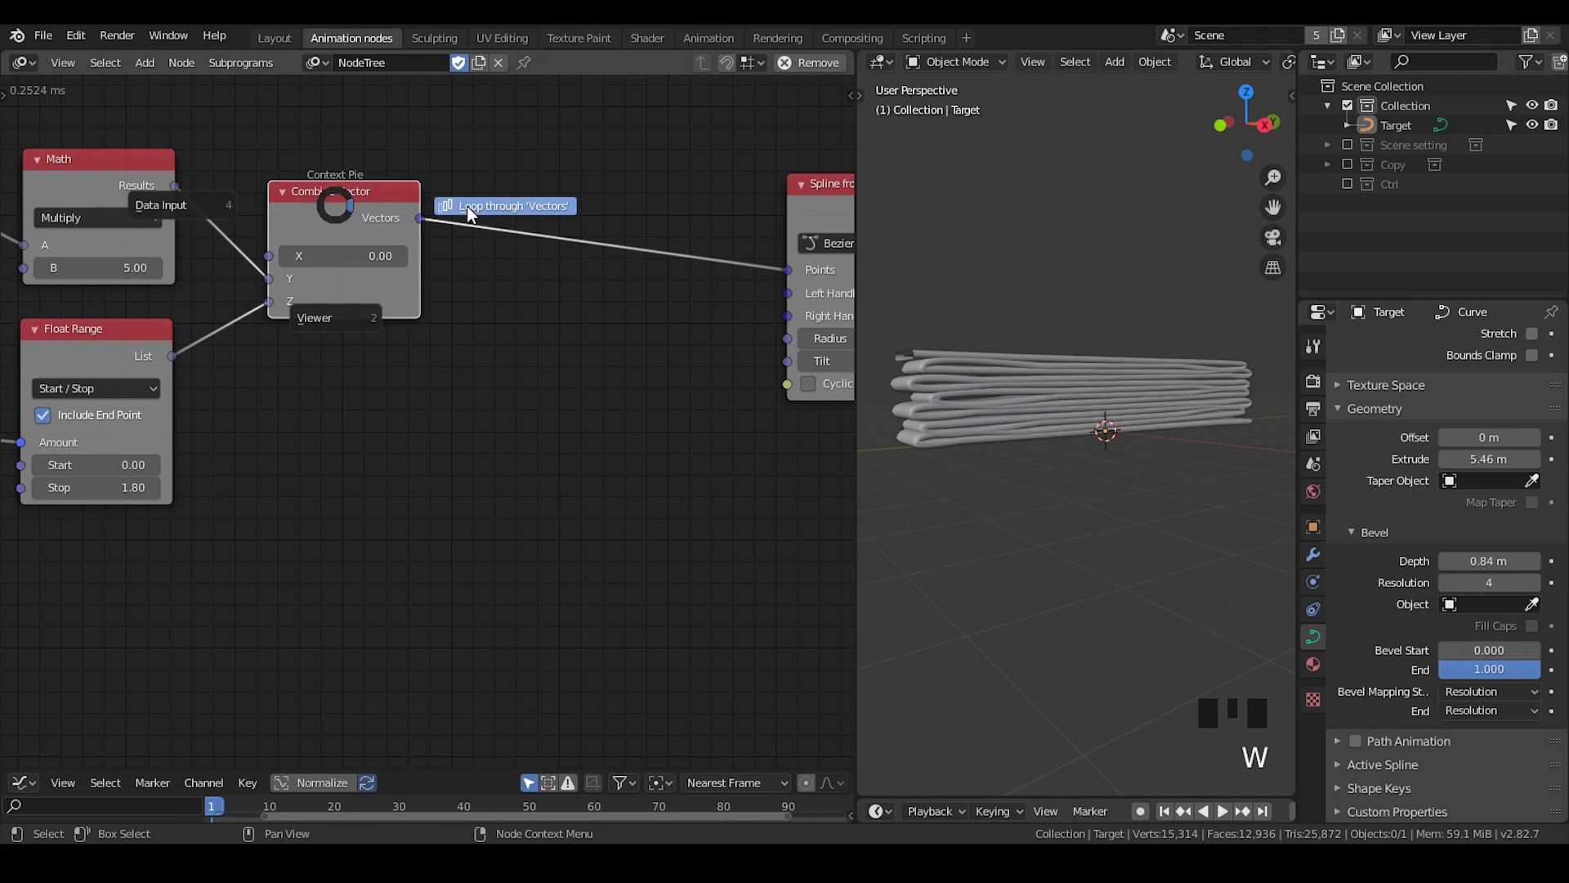
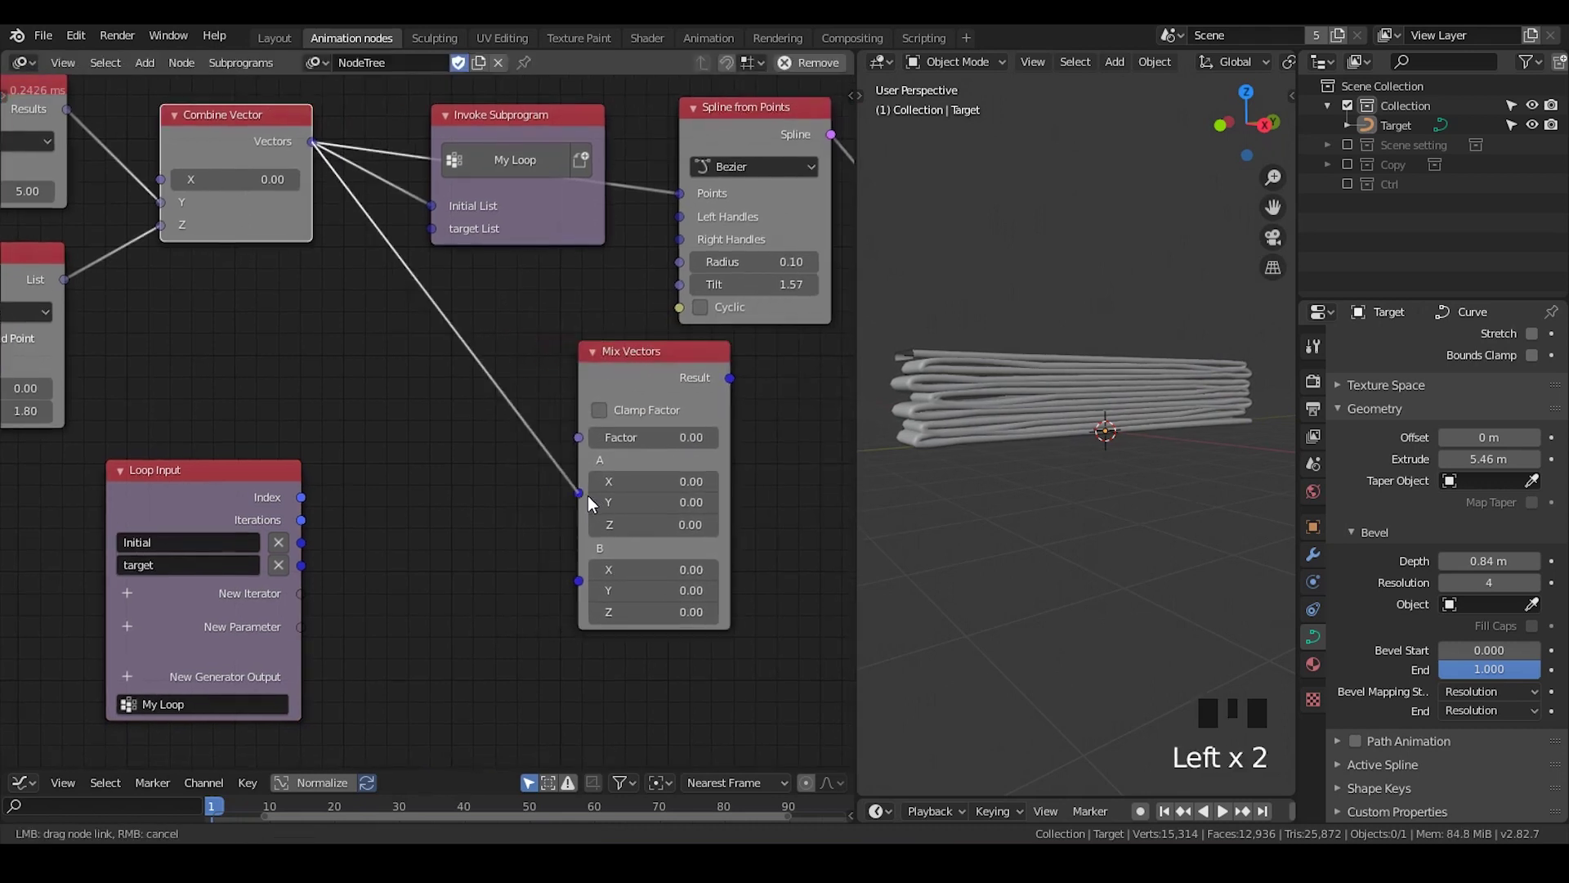
# Remove Get List Element and wire the loop's Initial and target parameters into Mix Vectors A and B
pyautogui.click(452, 265)
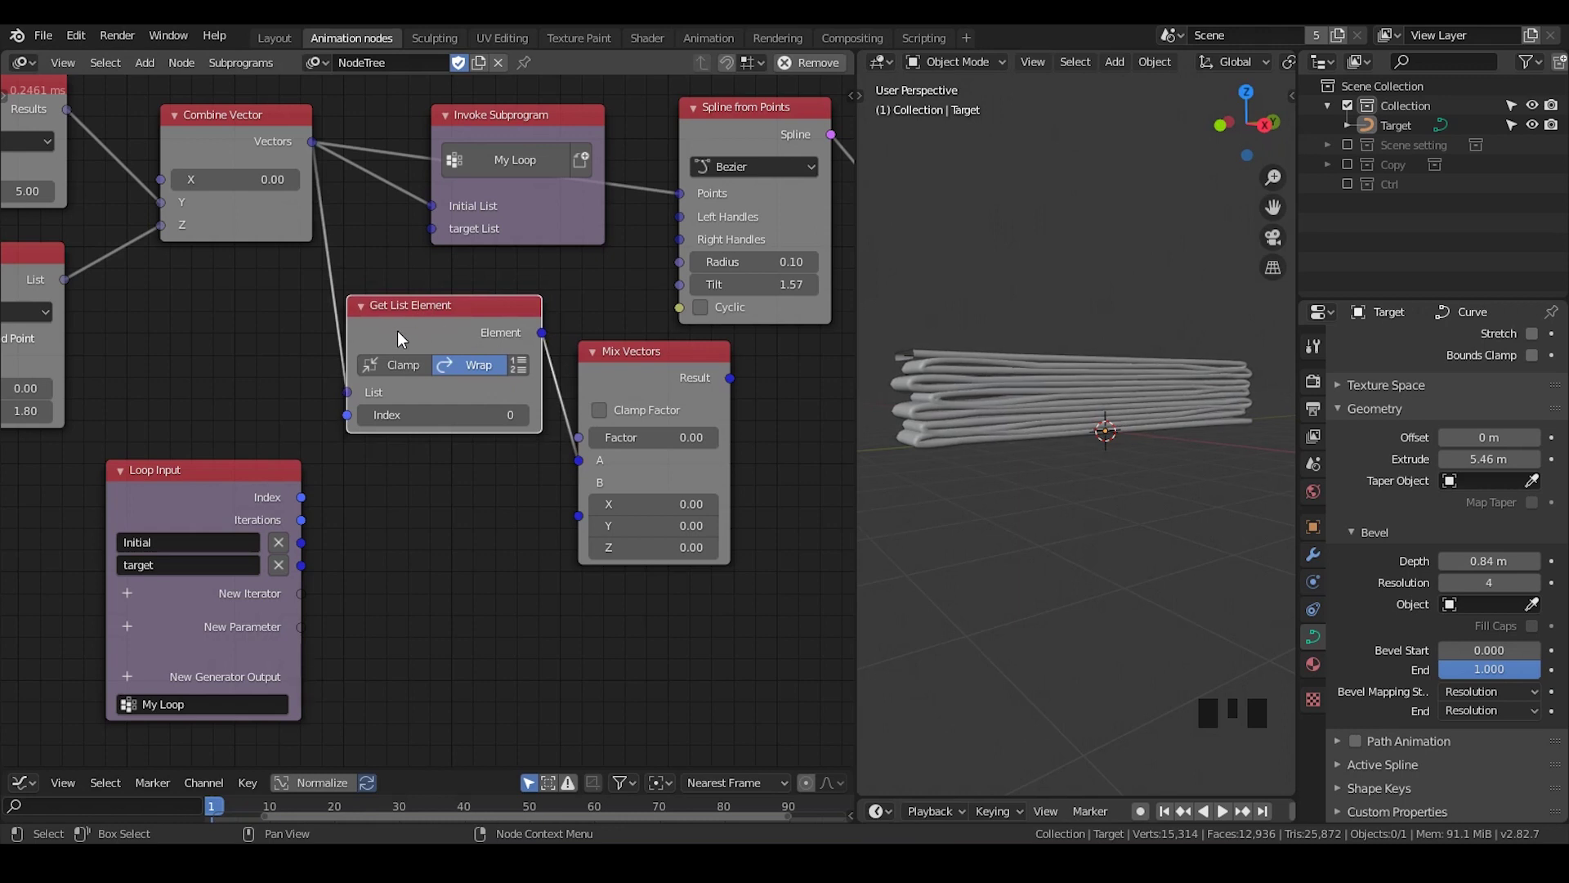
pyautogui.press('x')
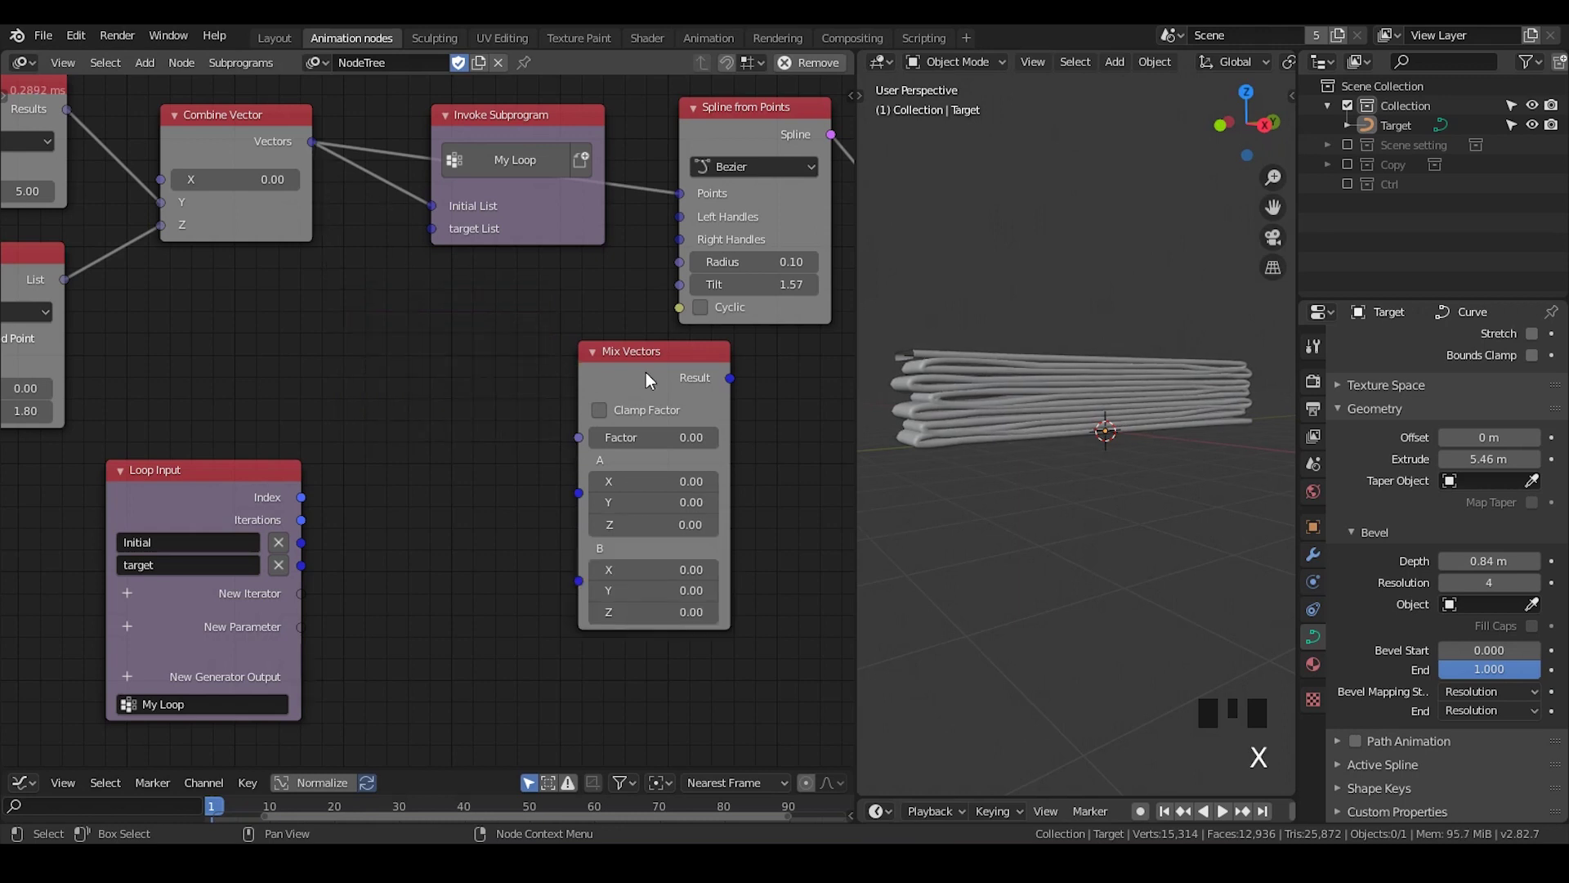
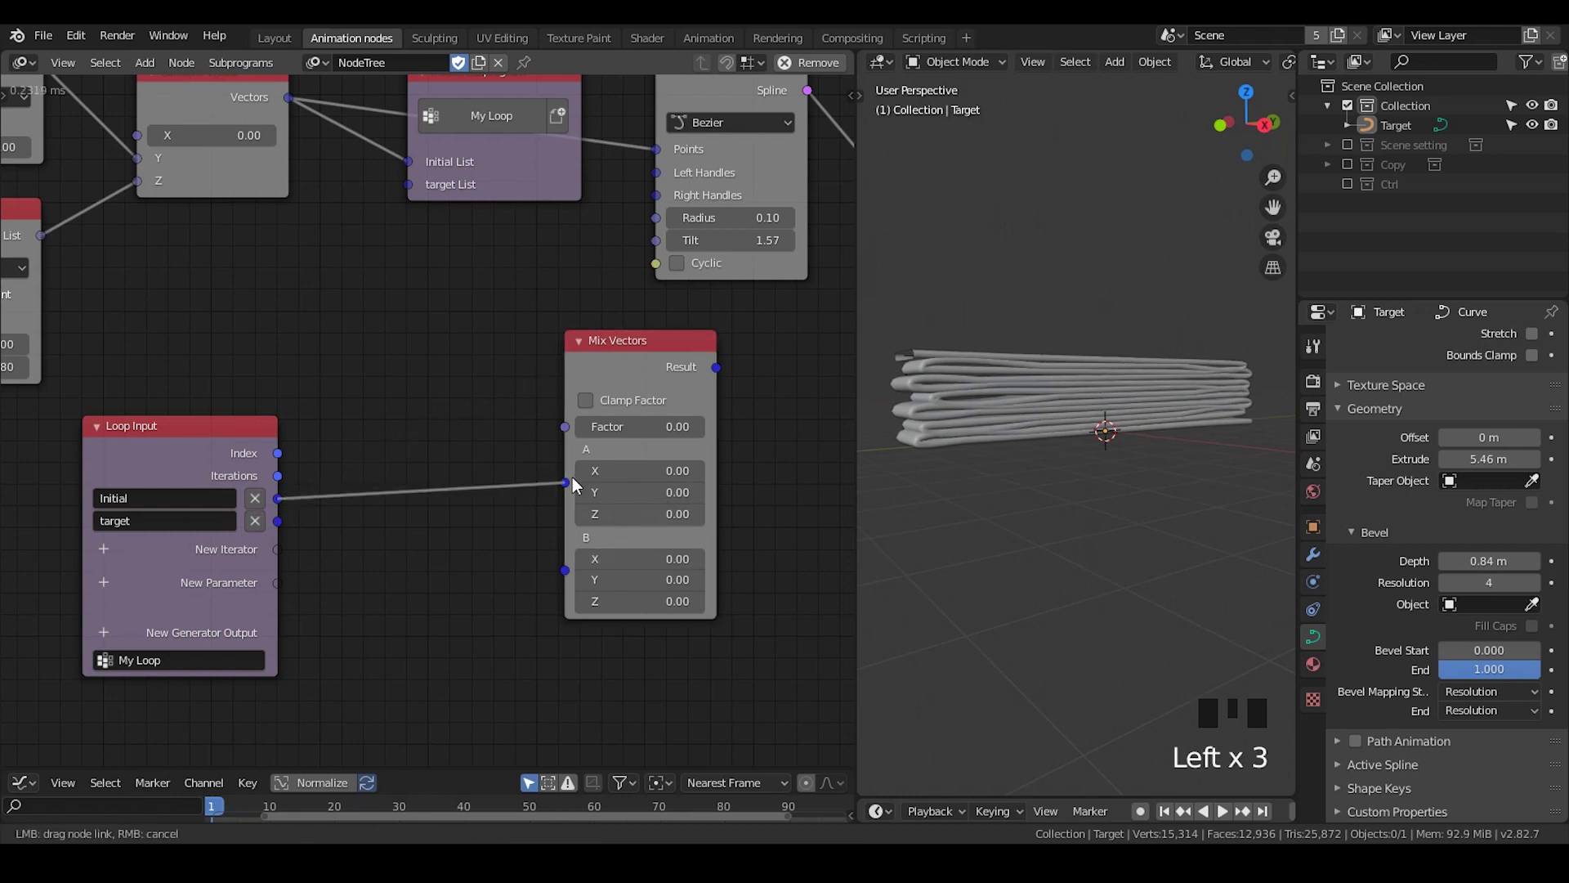
pyautogui.moveTo(282, 525); pyautogui.dragTo(368, 509)
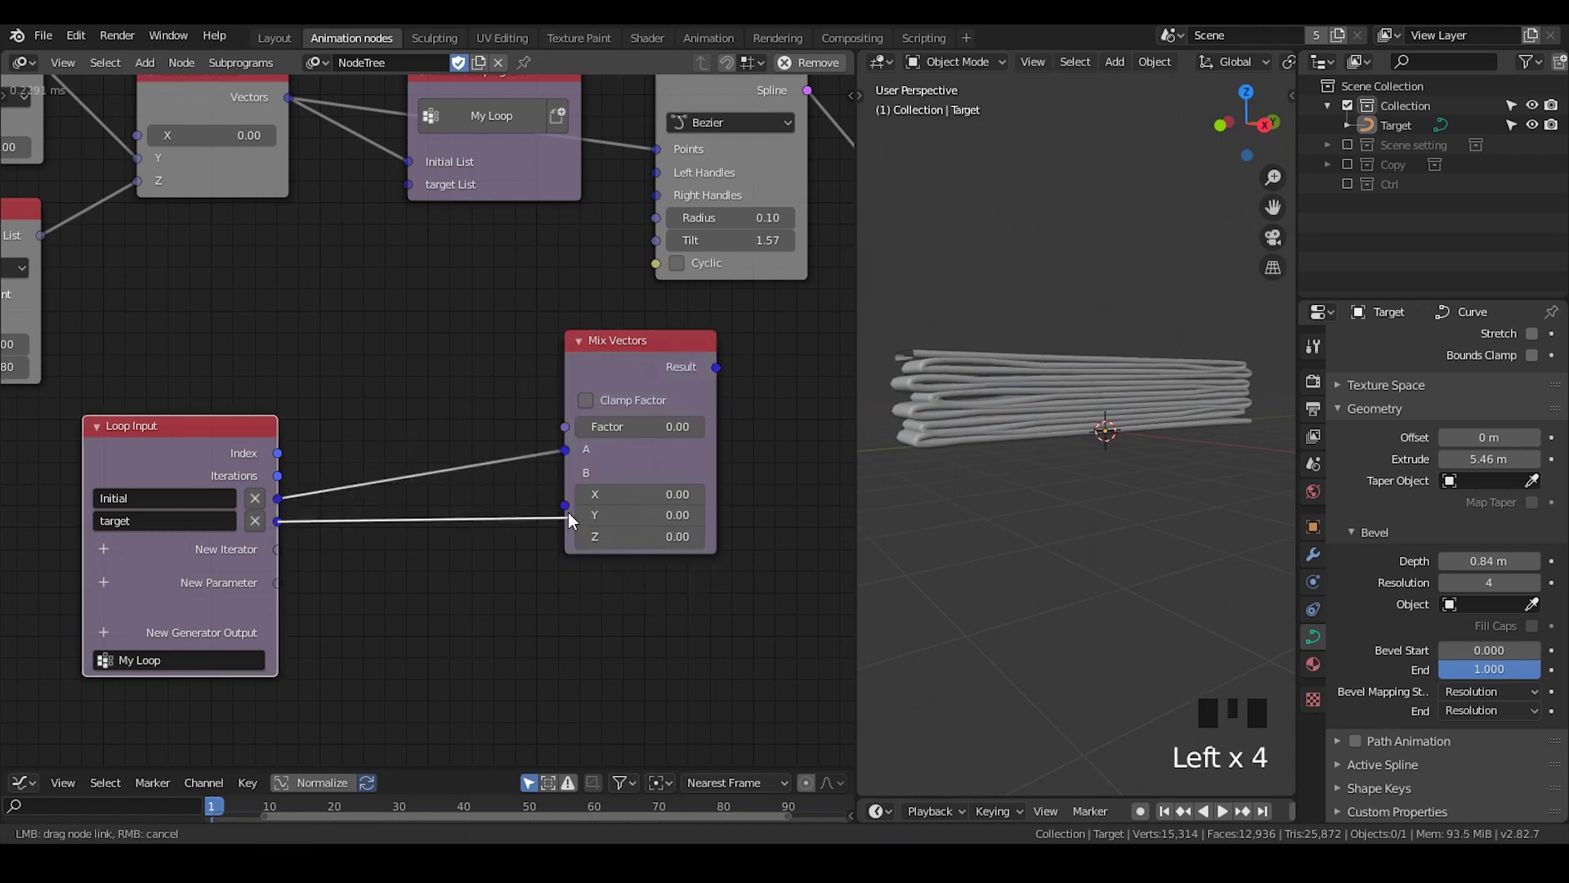
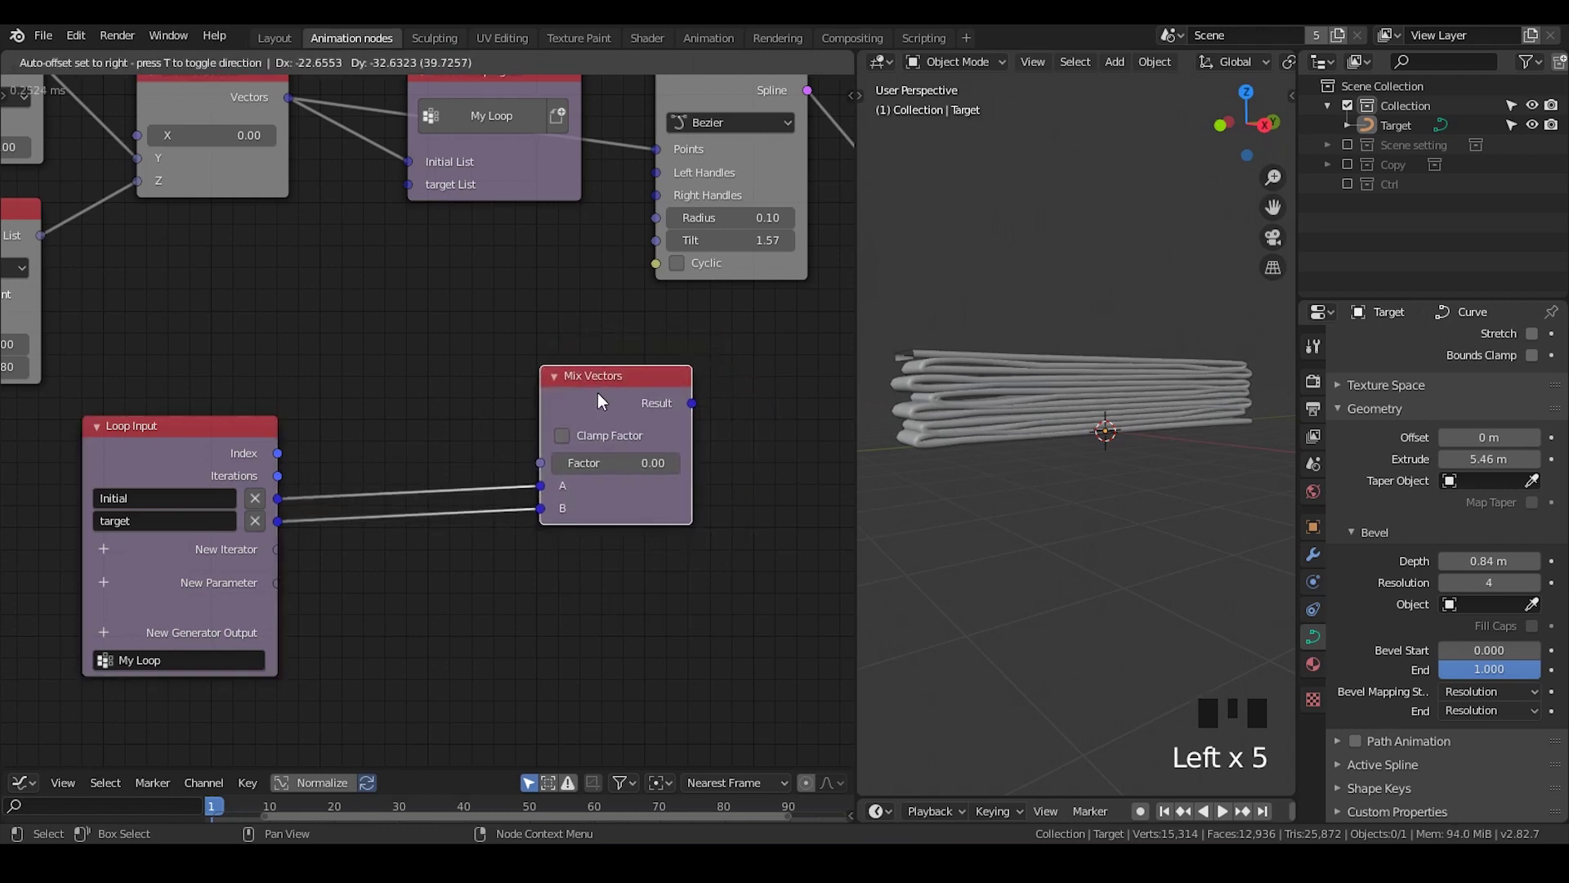
pyautogui.moveTo(387, 433); pyautogui.dragTo(474, 205)
pyautogui.click(474, 204)
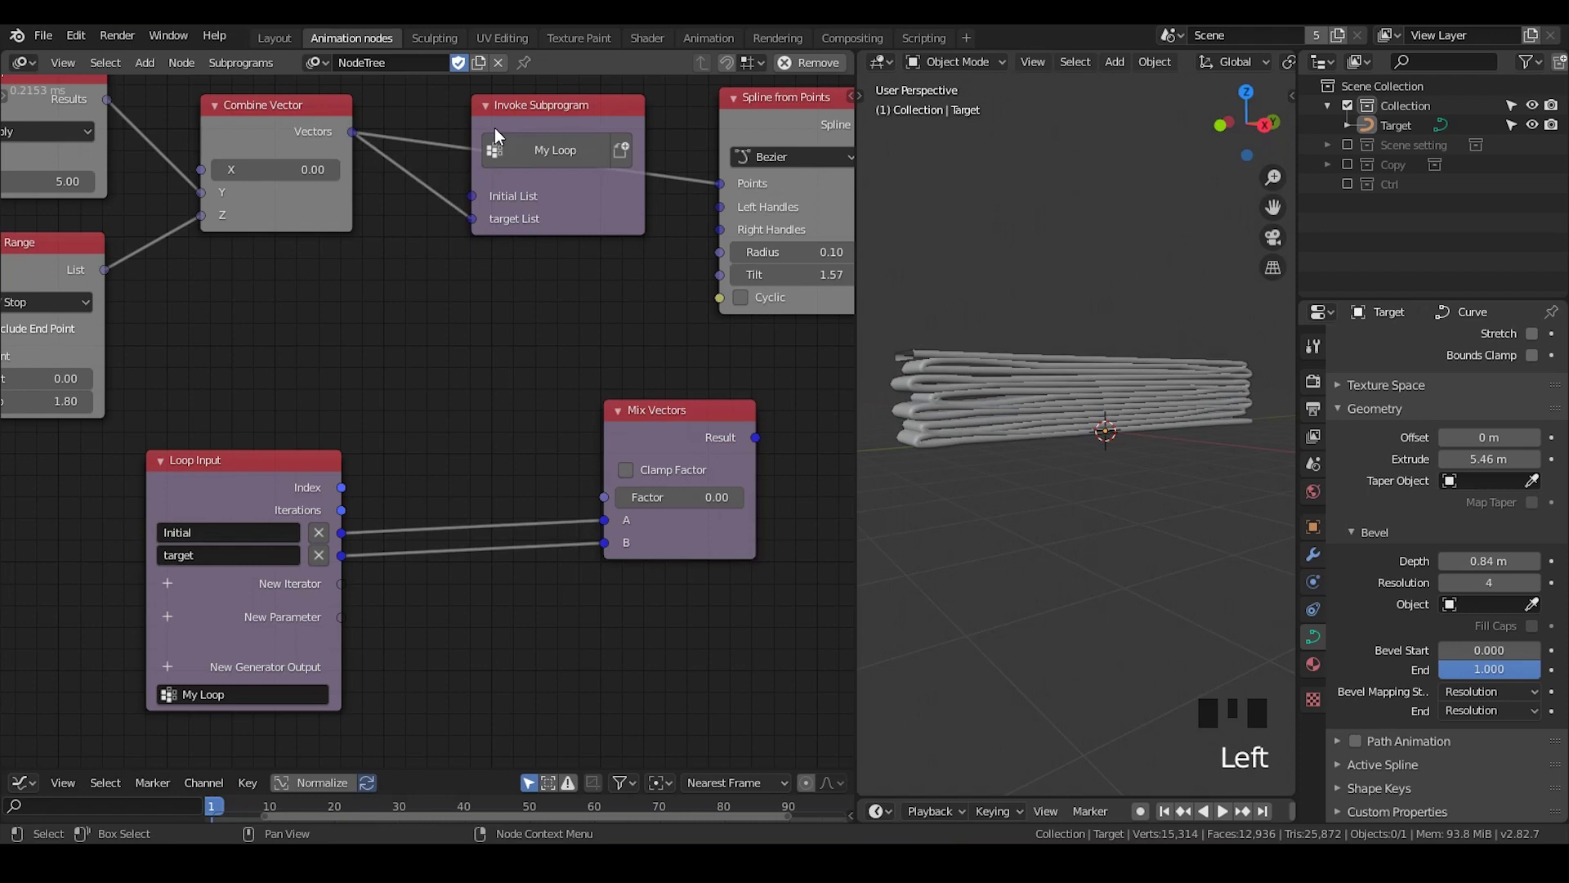
# Select the Invoke Subprogram and Mix Vectors nodes while arranging the new Combine Vector and Viewer
pyautogui.click(545, 125)
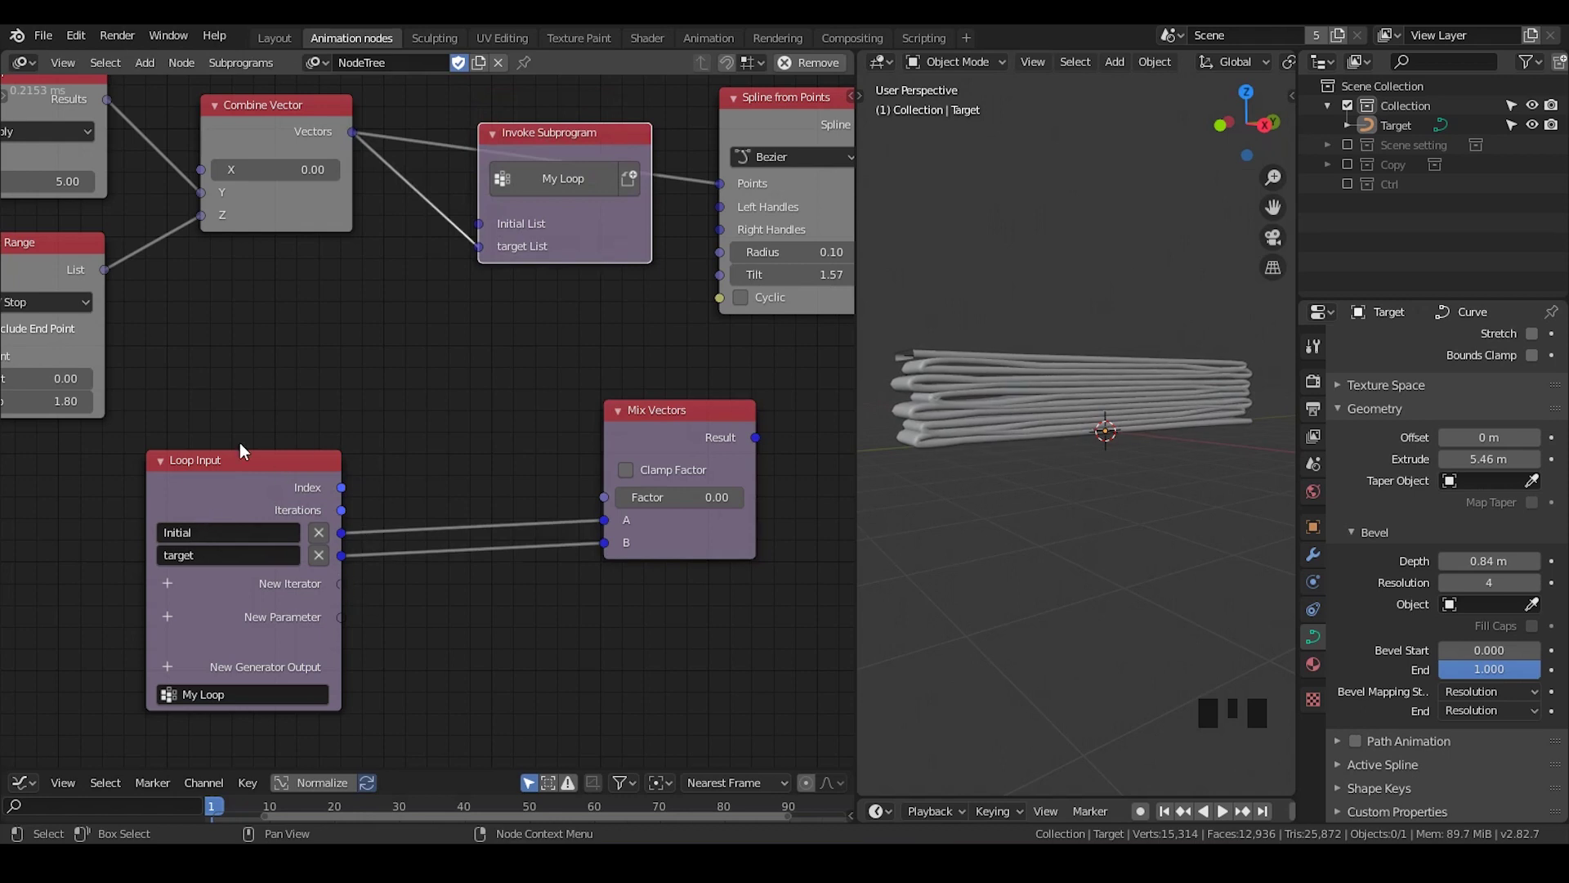
pyautogui.click(700, 437)
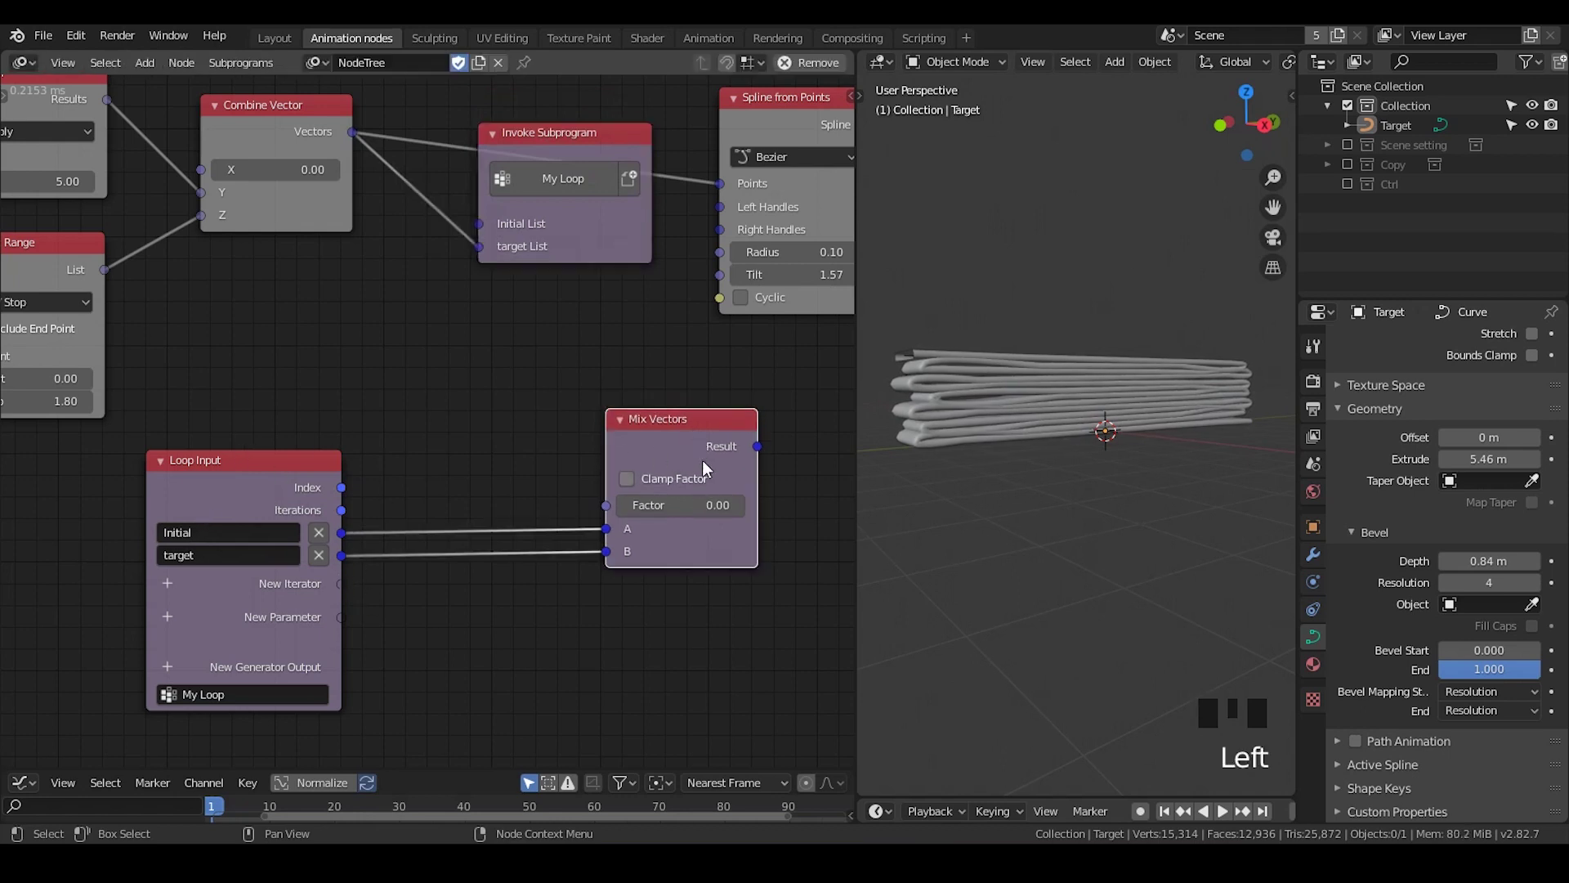
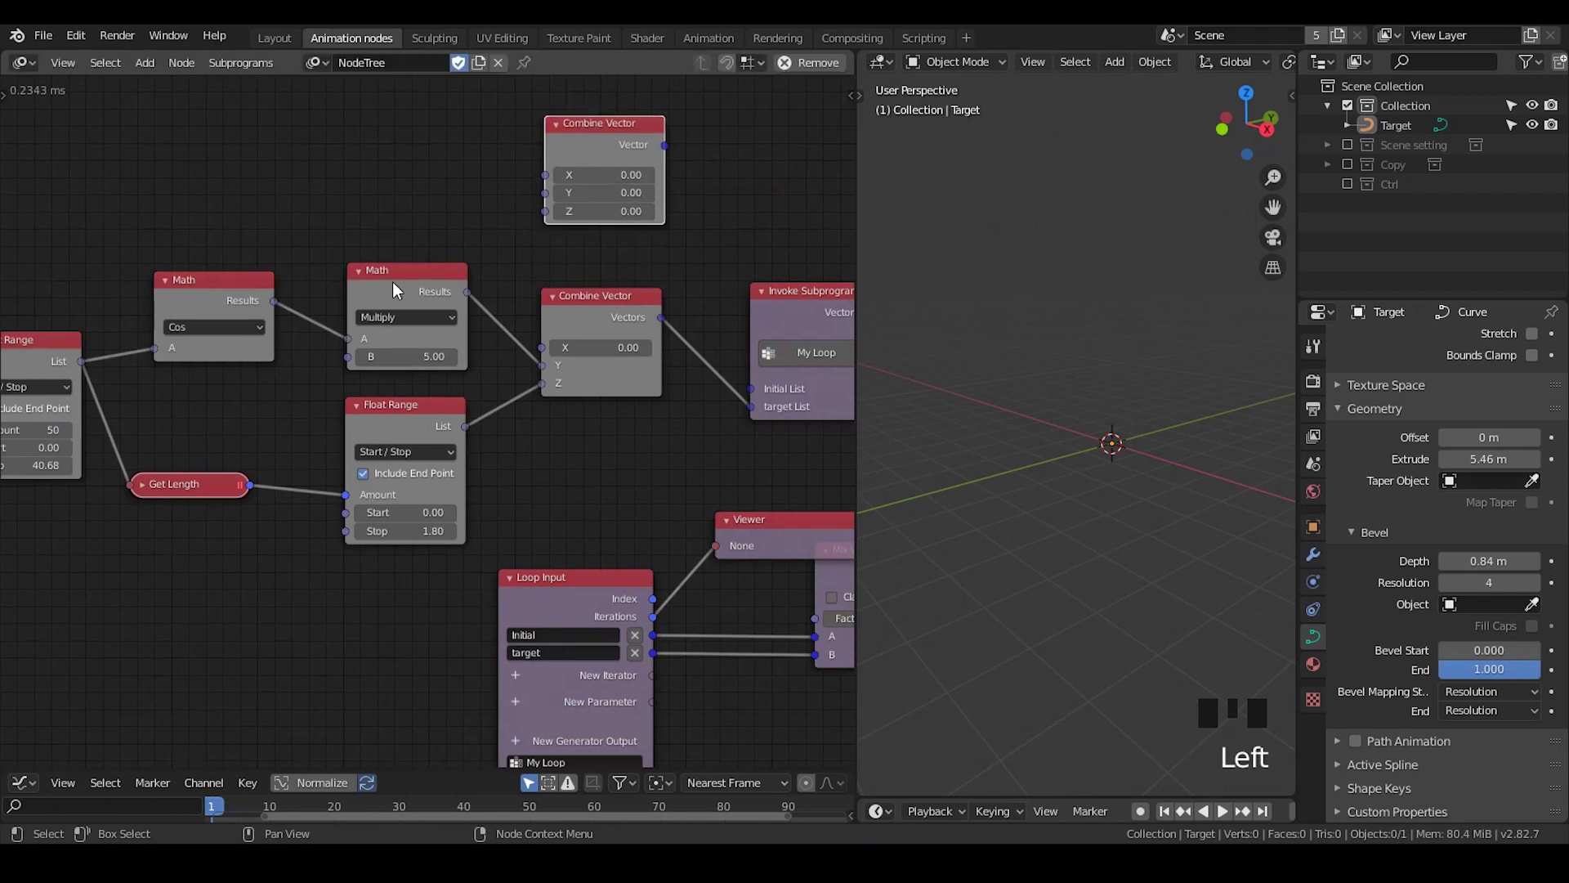
# Feed the Multiply result into the new Combine Vector's Y input
pyautogui.click(365, 278)
pyautogui.click(367, 278)
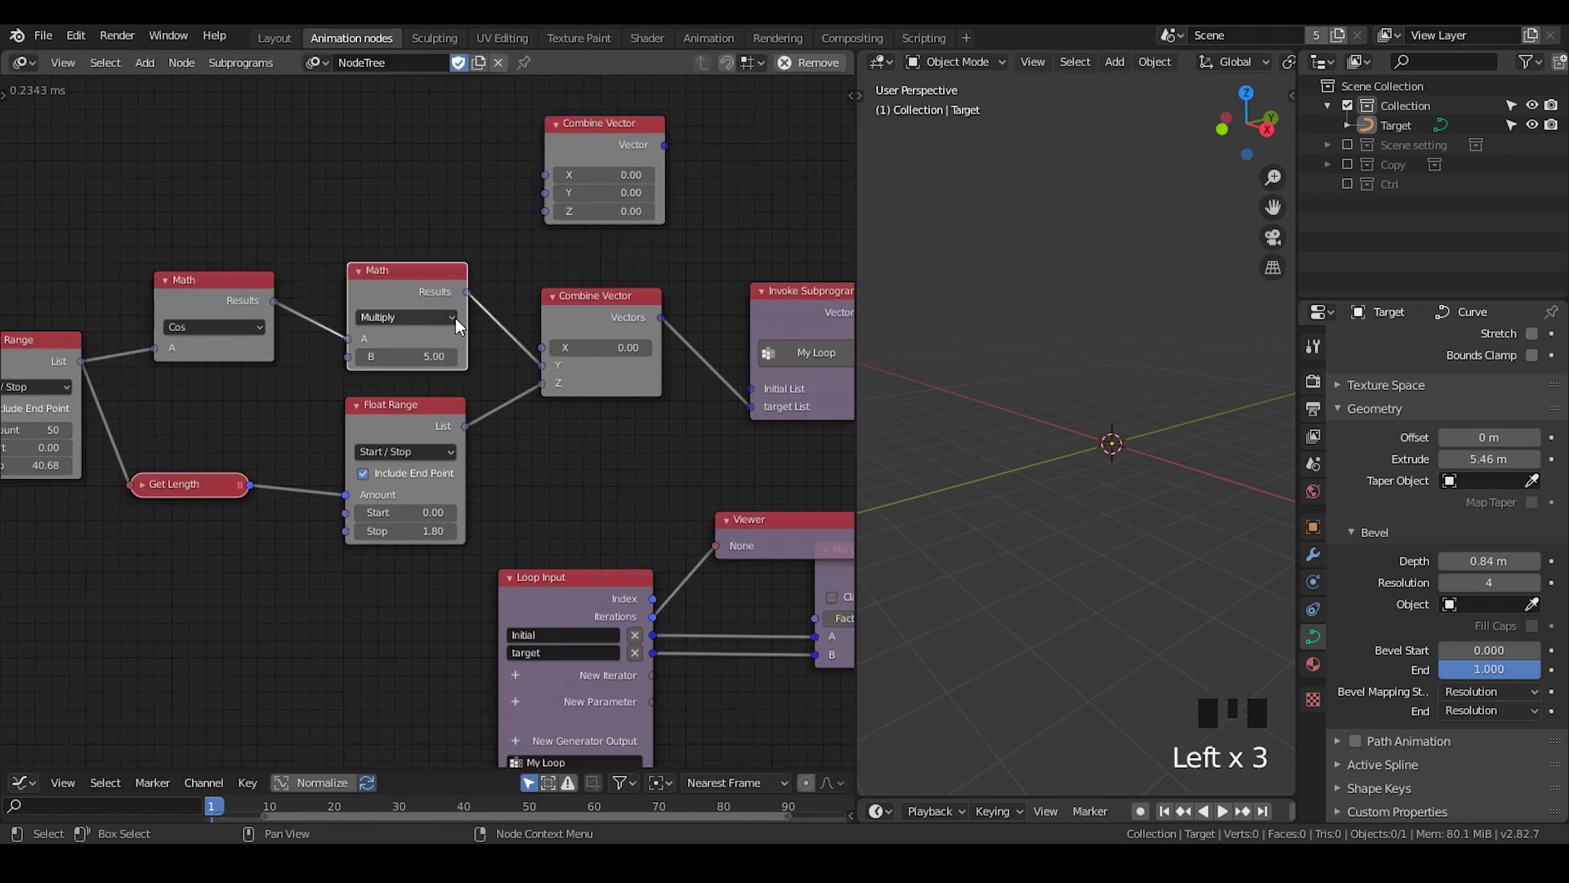
pyautogui.moveTo(474, 297); pyautogui.dragTo(502, 206)
pyautogui.click(410, 292)
pyautogui.click(228, 288)
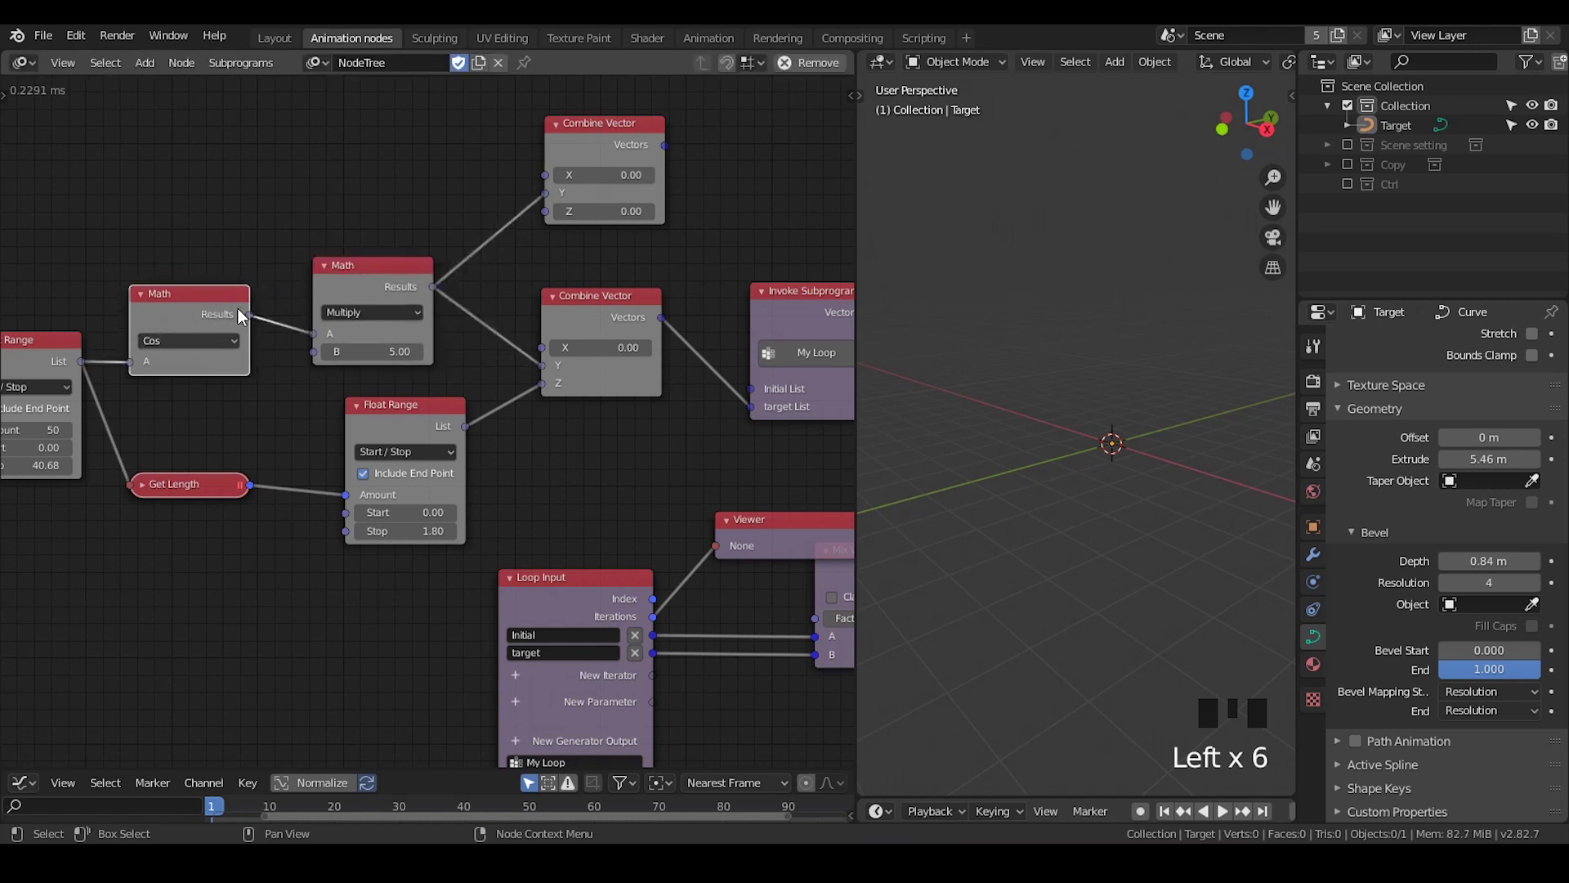
# Duplicate the Float Range into the new vector's Z and send its Vectors to the loop's target List
pyautogui.click(374, 401)
pyautogui.press('shift+d')
pyautogui.moveTo(258, 490); pyautogui.dragTo(283, 347)
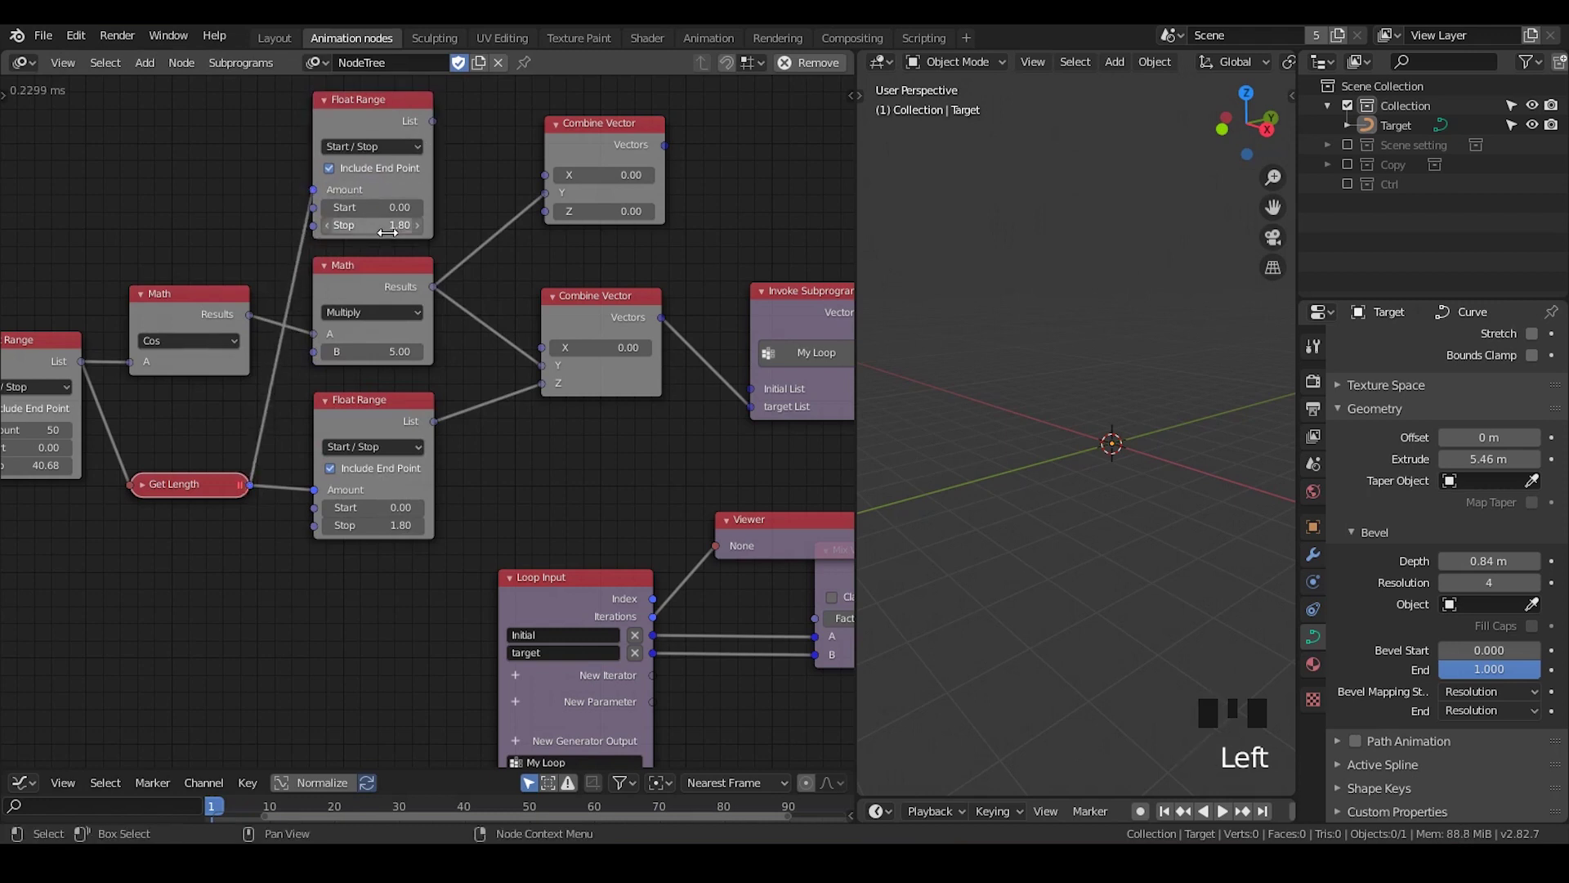
pyautogui.moveTo(456, 143); pyautogui.dragTo(503, 175)
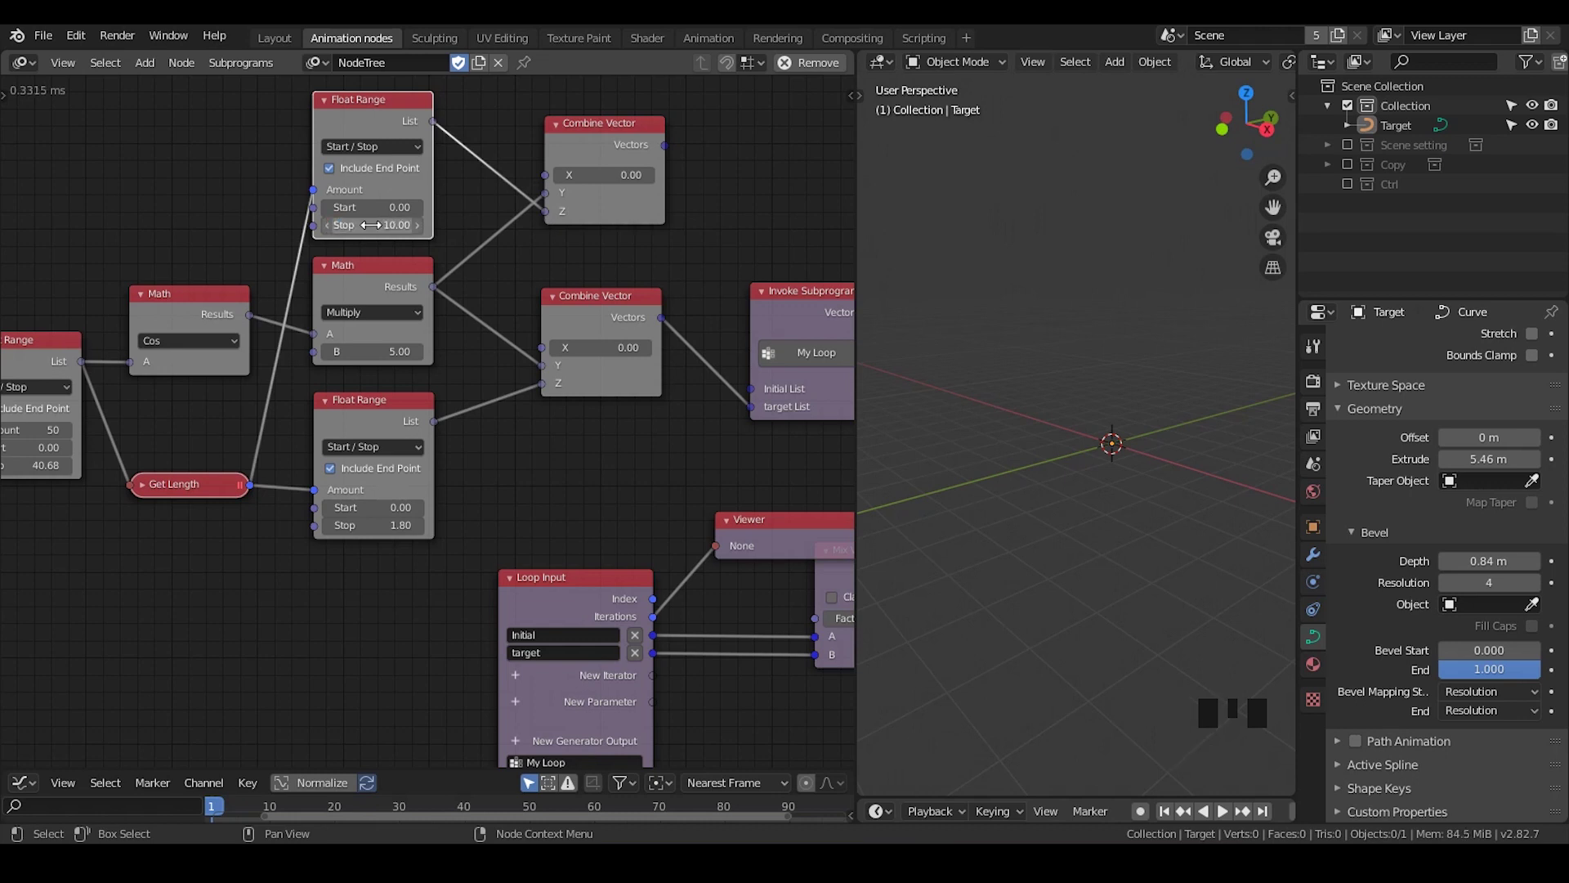
pyautogui.moveTo(669, 153); pyautogui.dragTo(743, 350)
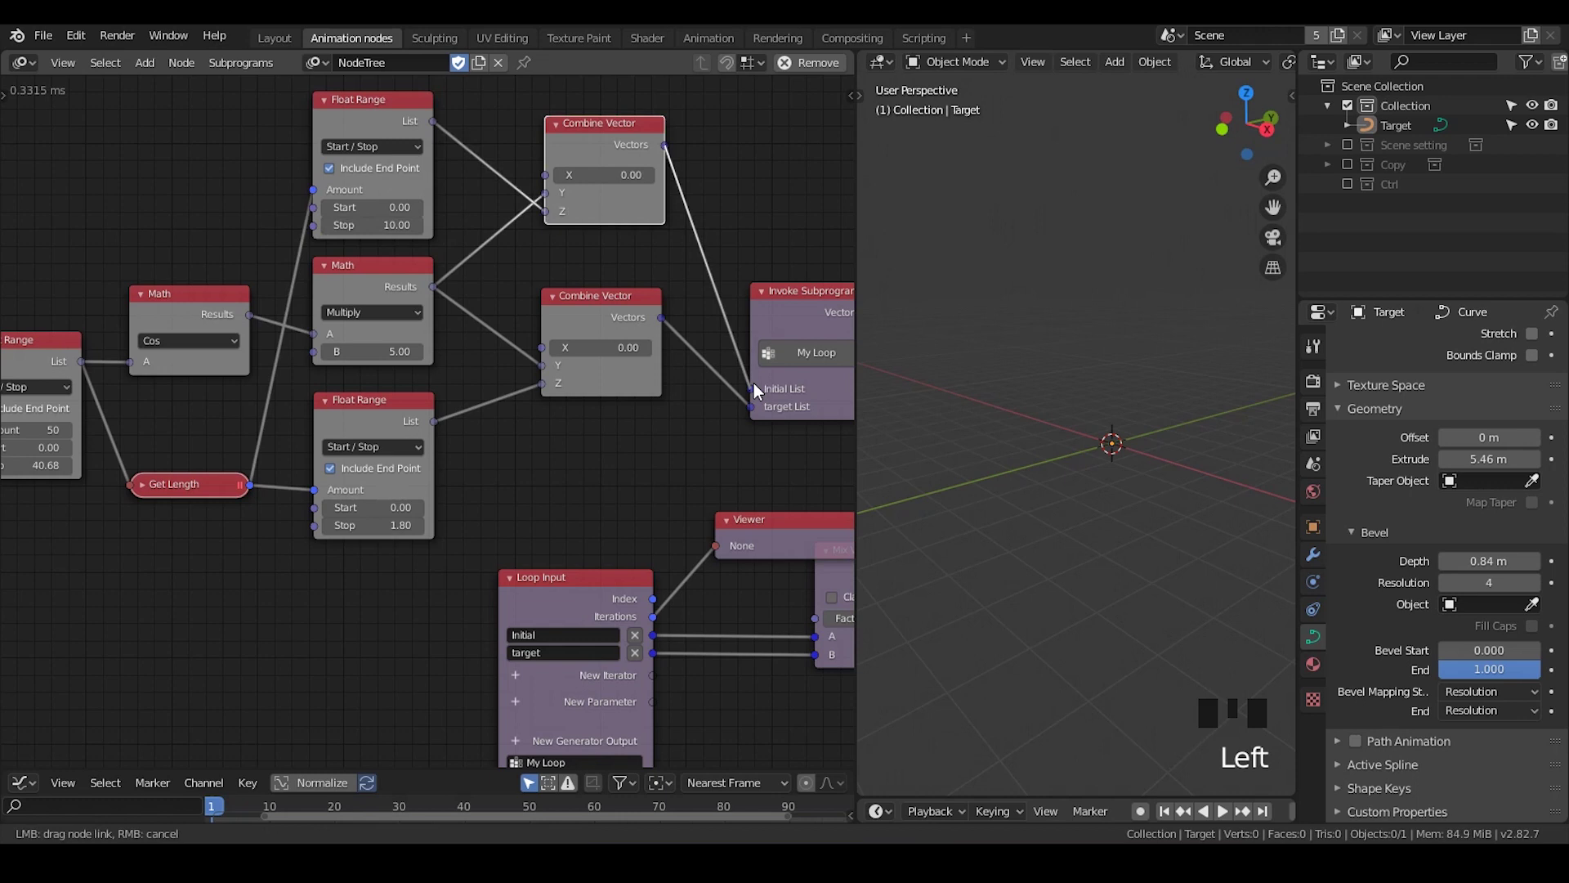
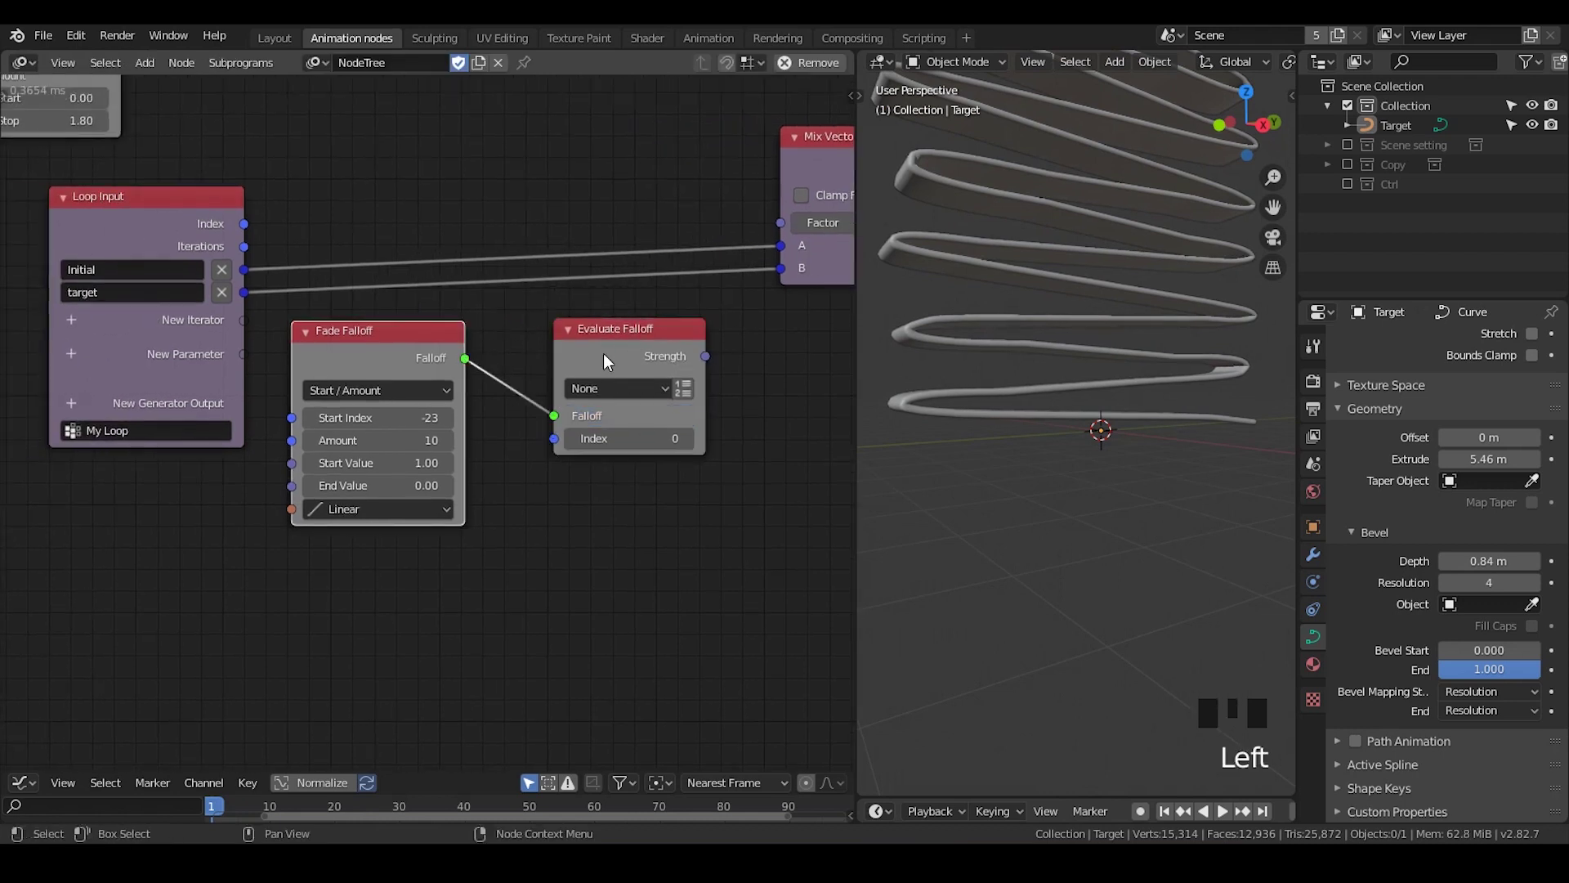
# Wire the loop Index into Evaluate Falloff alongside the Fade Falloff (Start Index -23, Amount 10)
pyautogui.click(251, 229)
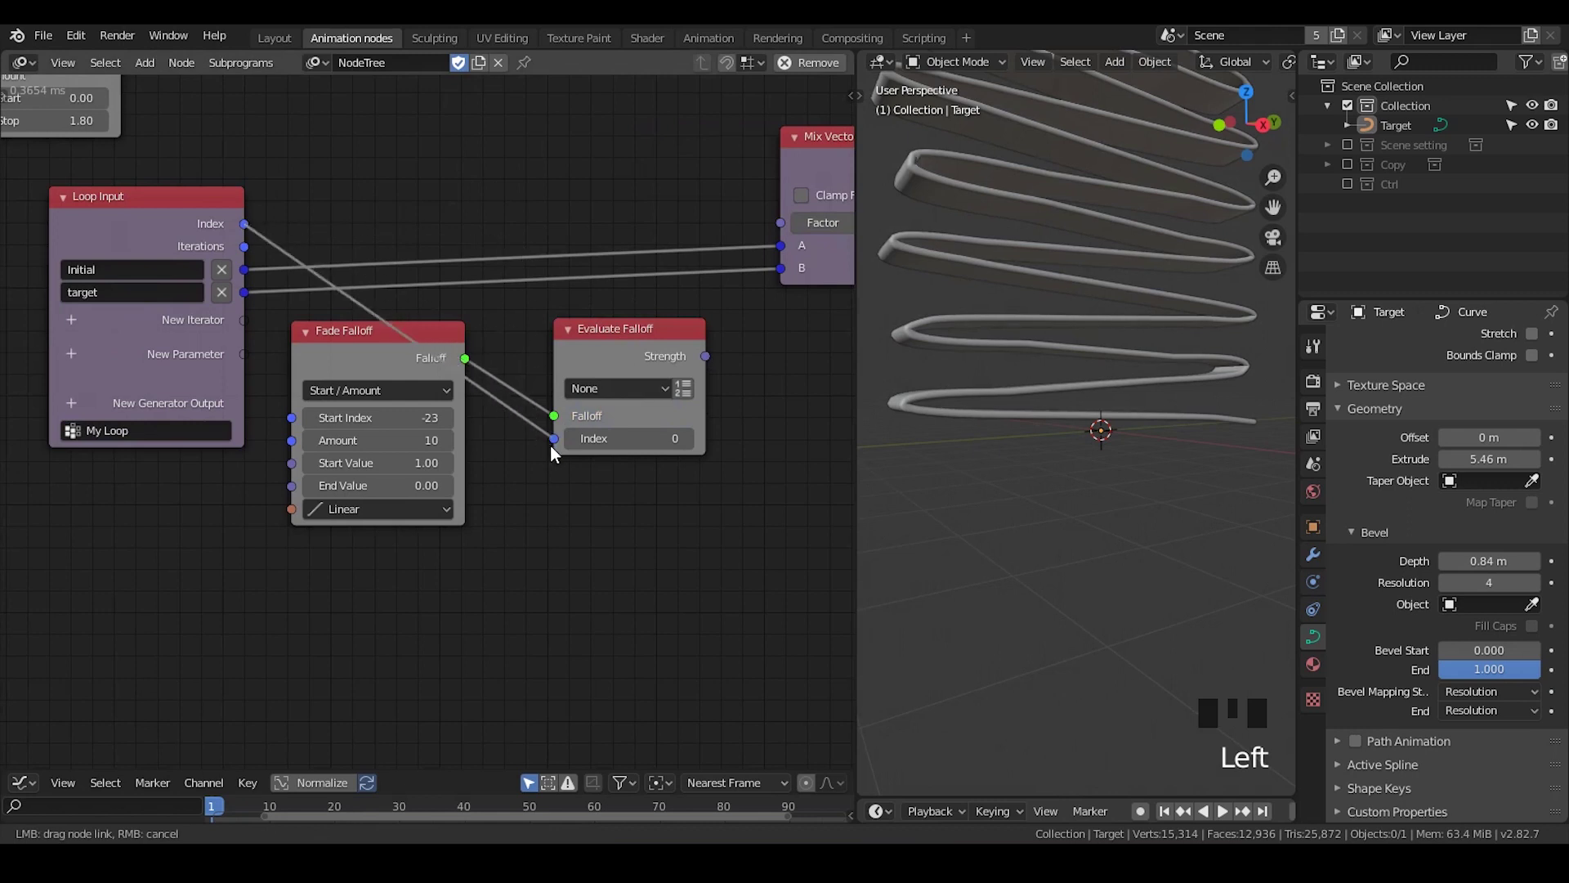
pyautogui.click(652, 360)
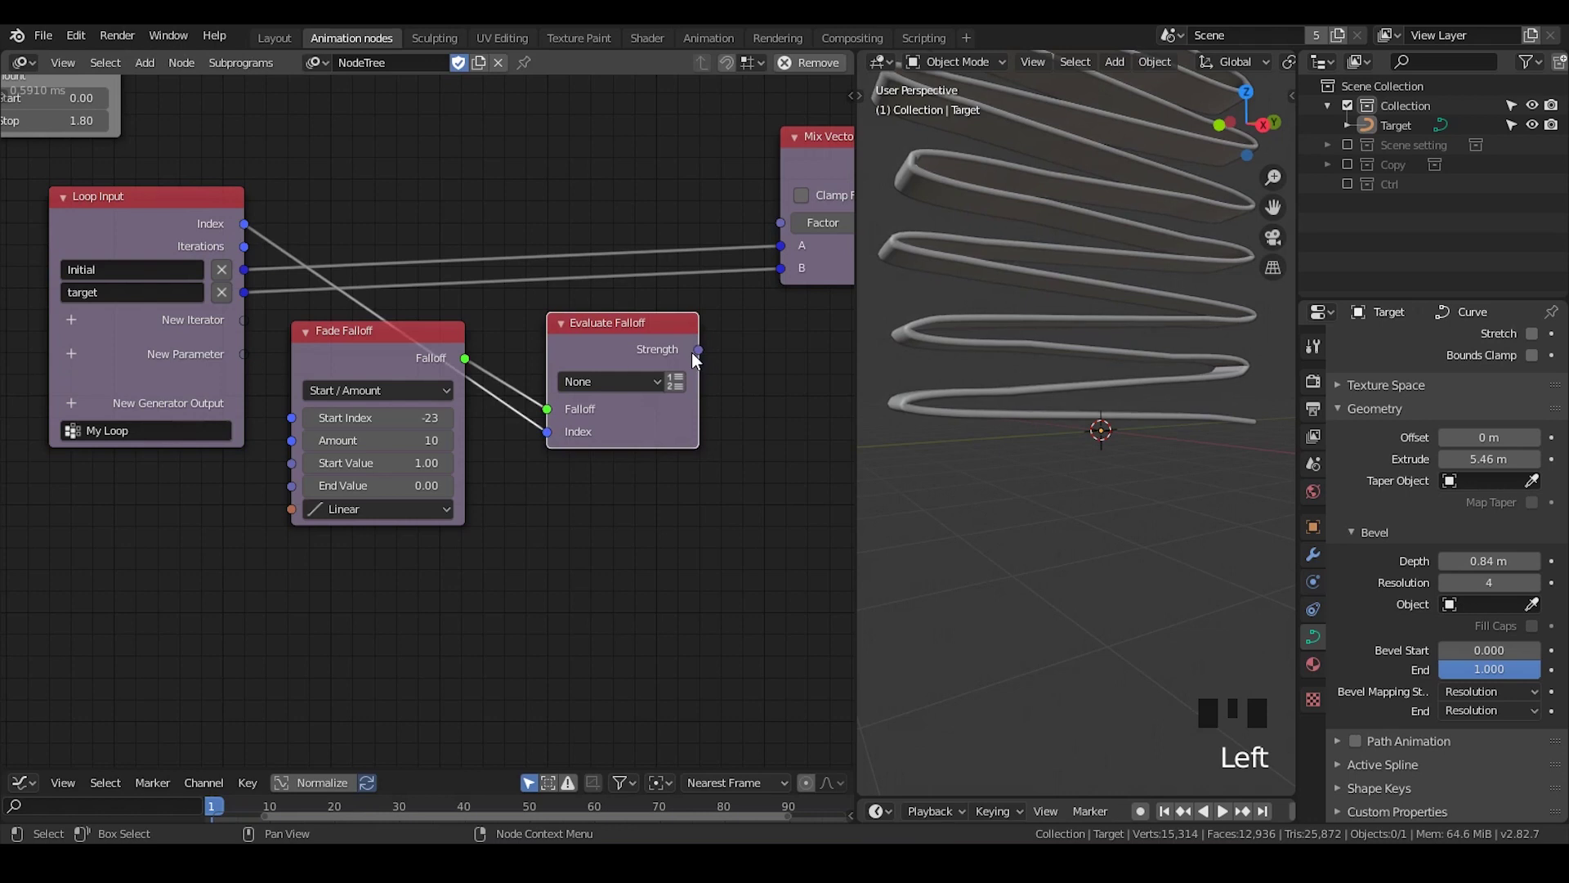
pyautogui.moveTo(701, 361); pyautogui.dragTo(1048, 337)
pyautogui.moveTo(1047, 338); pyautogui.dragTo(375, 280)
pyautogui.click(374, 280)
pyautogui.scroll(3)
pyautogui.click(617, 417)
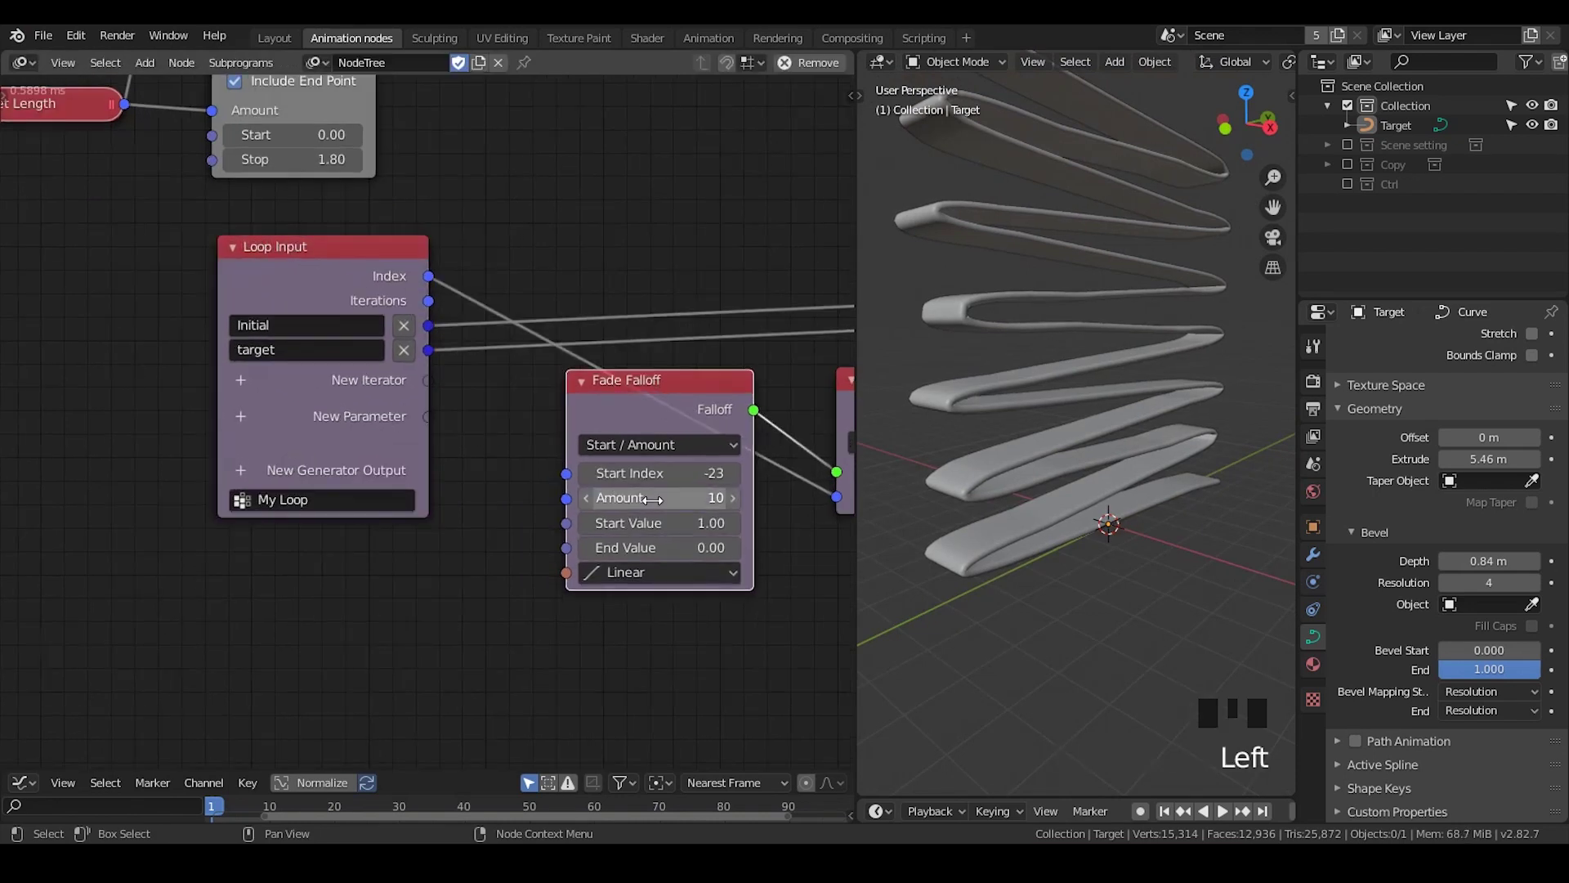
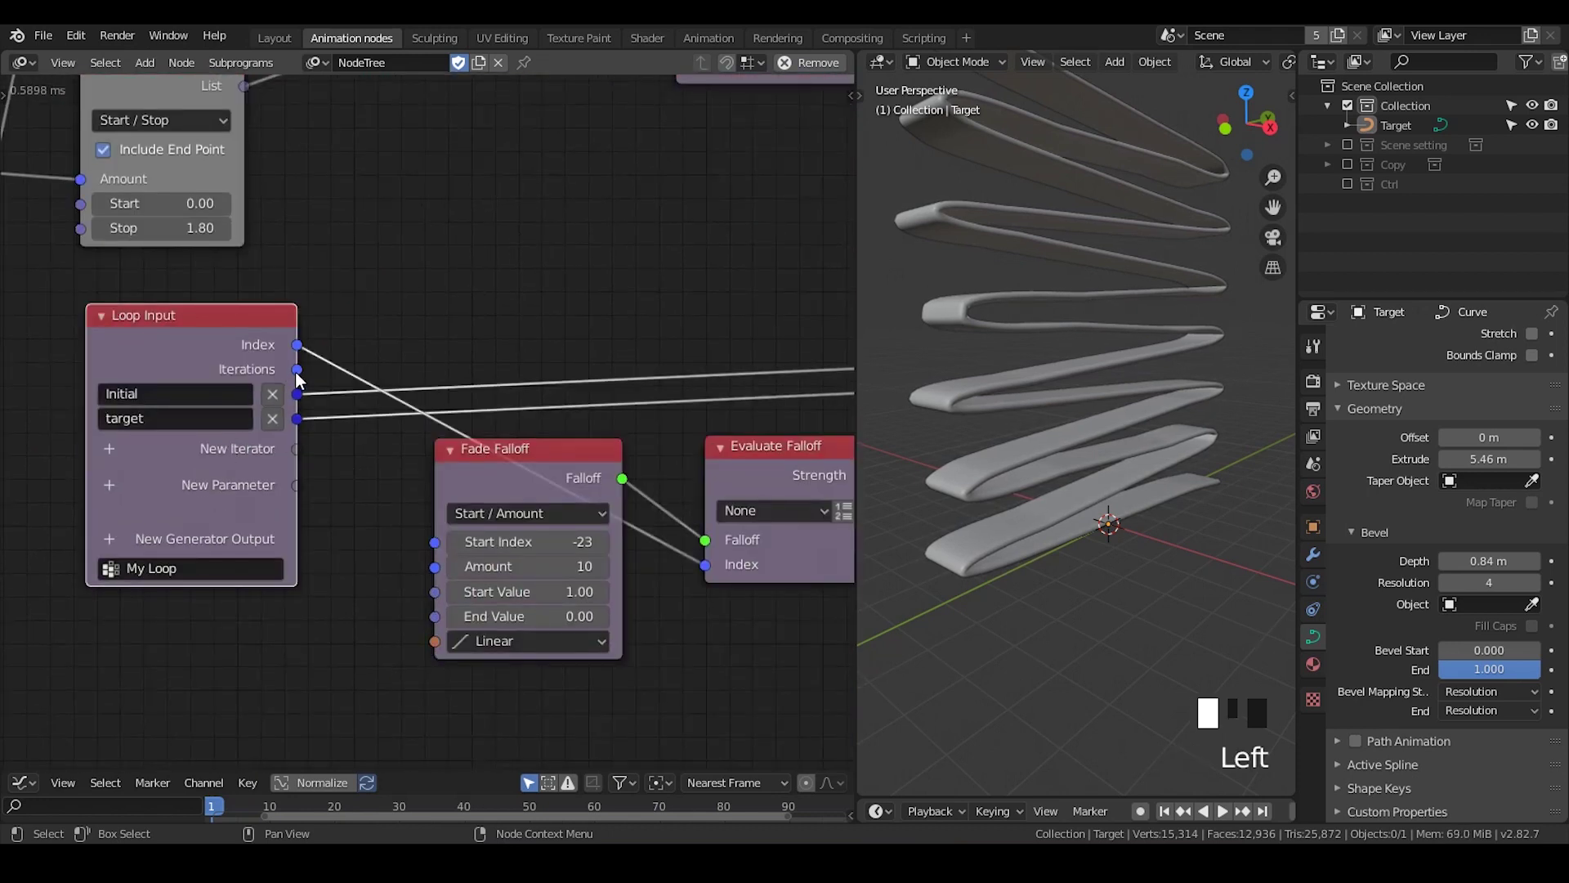
# Attach a Viewer to the loop Iterations (50) and drive Fade Falloff's Amount with it
pyautogui.click(251, 353)
pyautogui.press('w')
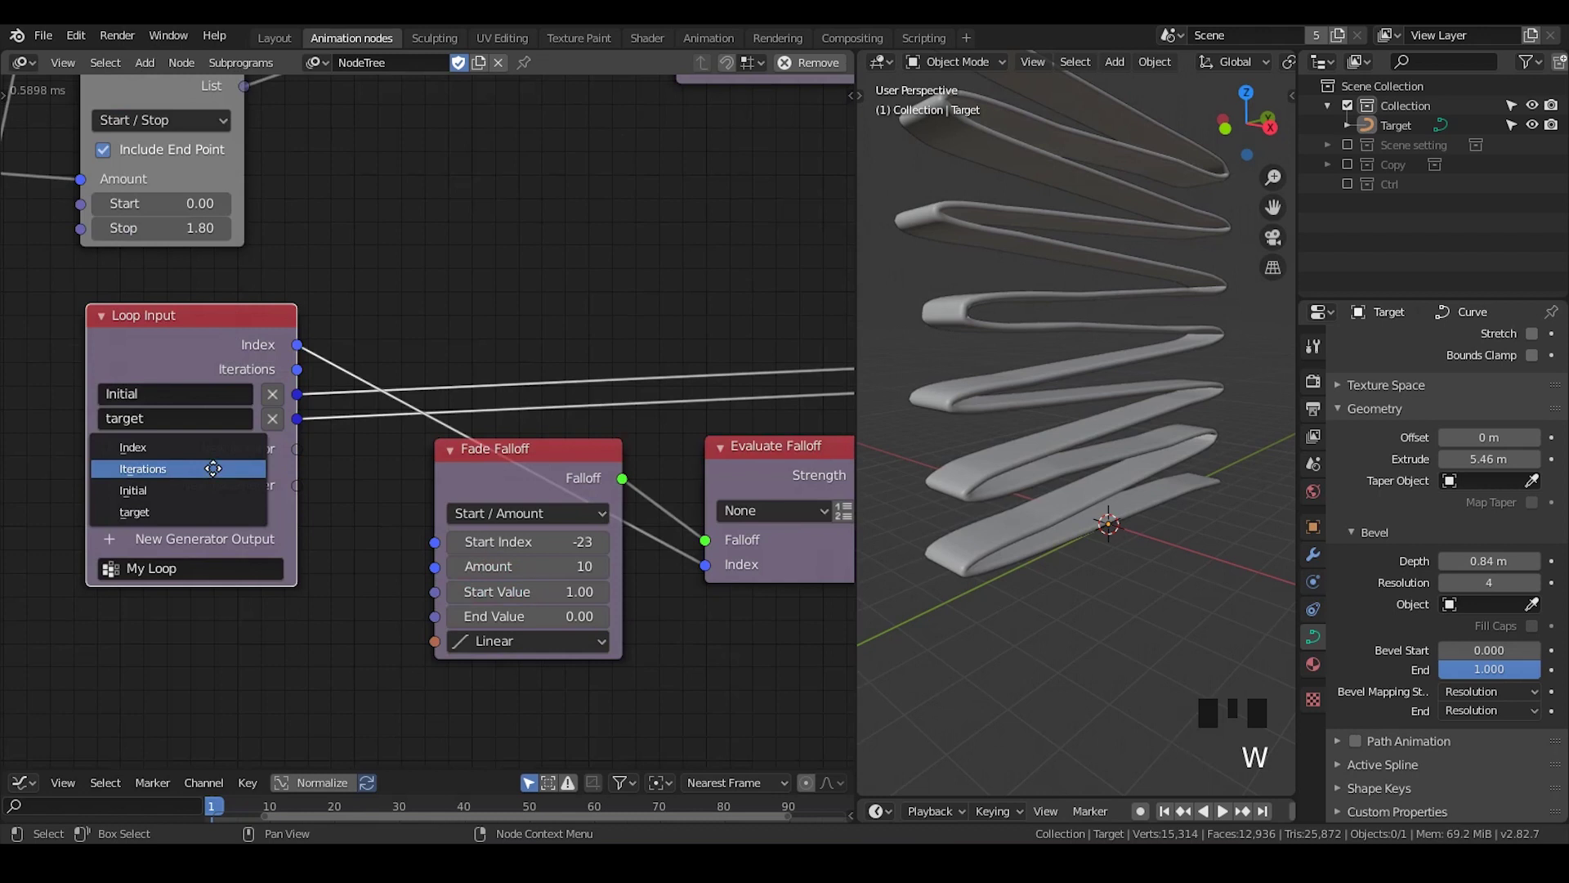
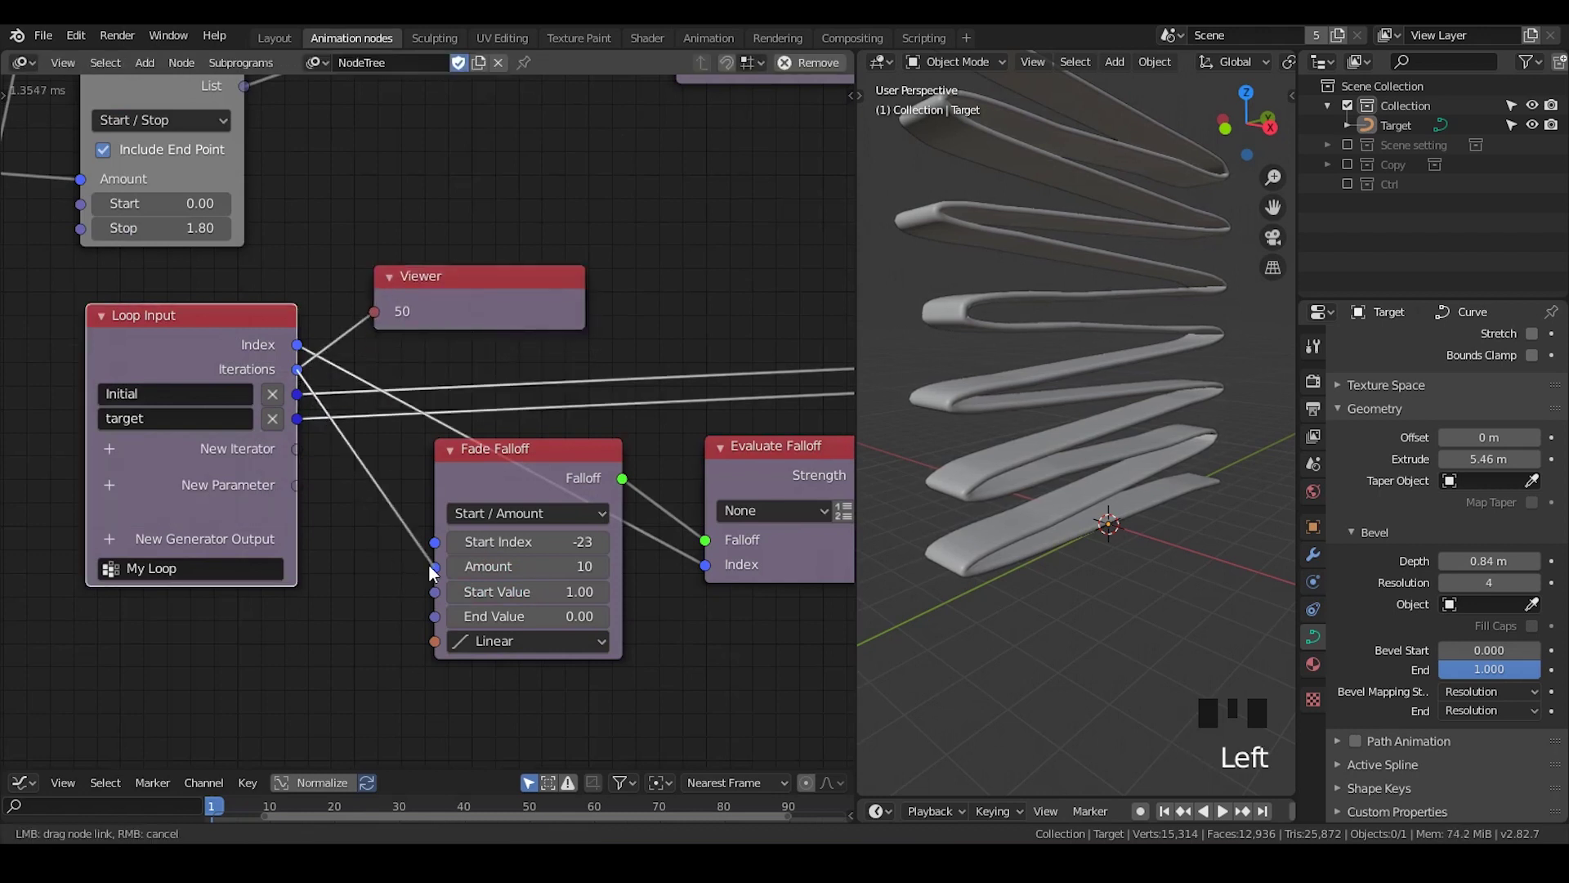
pyautogui.click(481, 476)
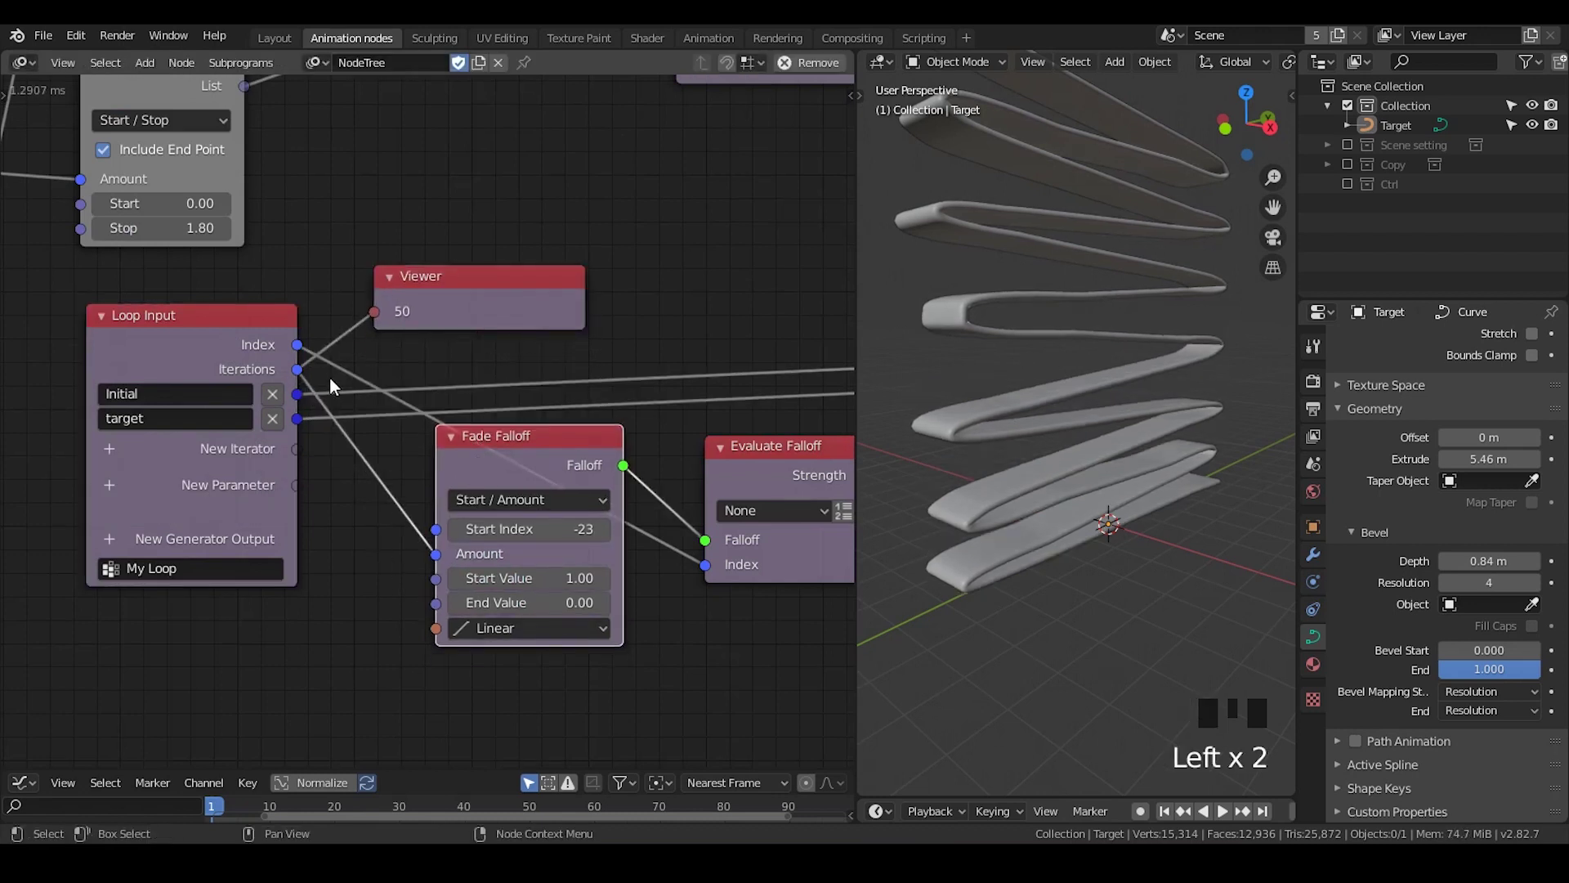
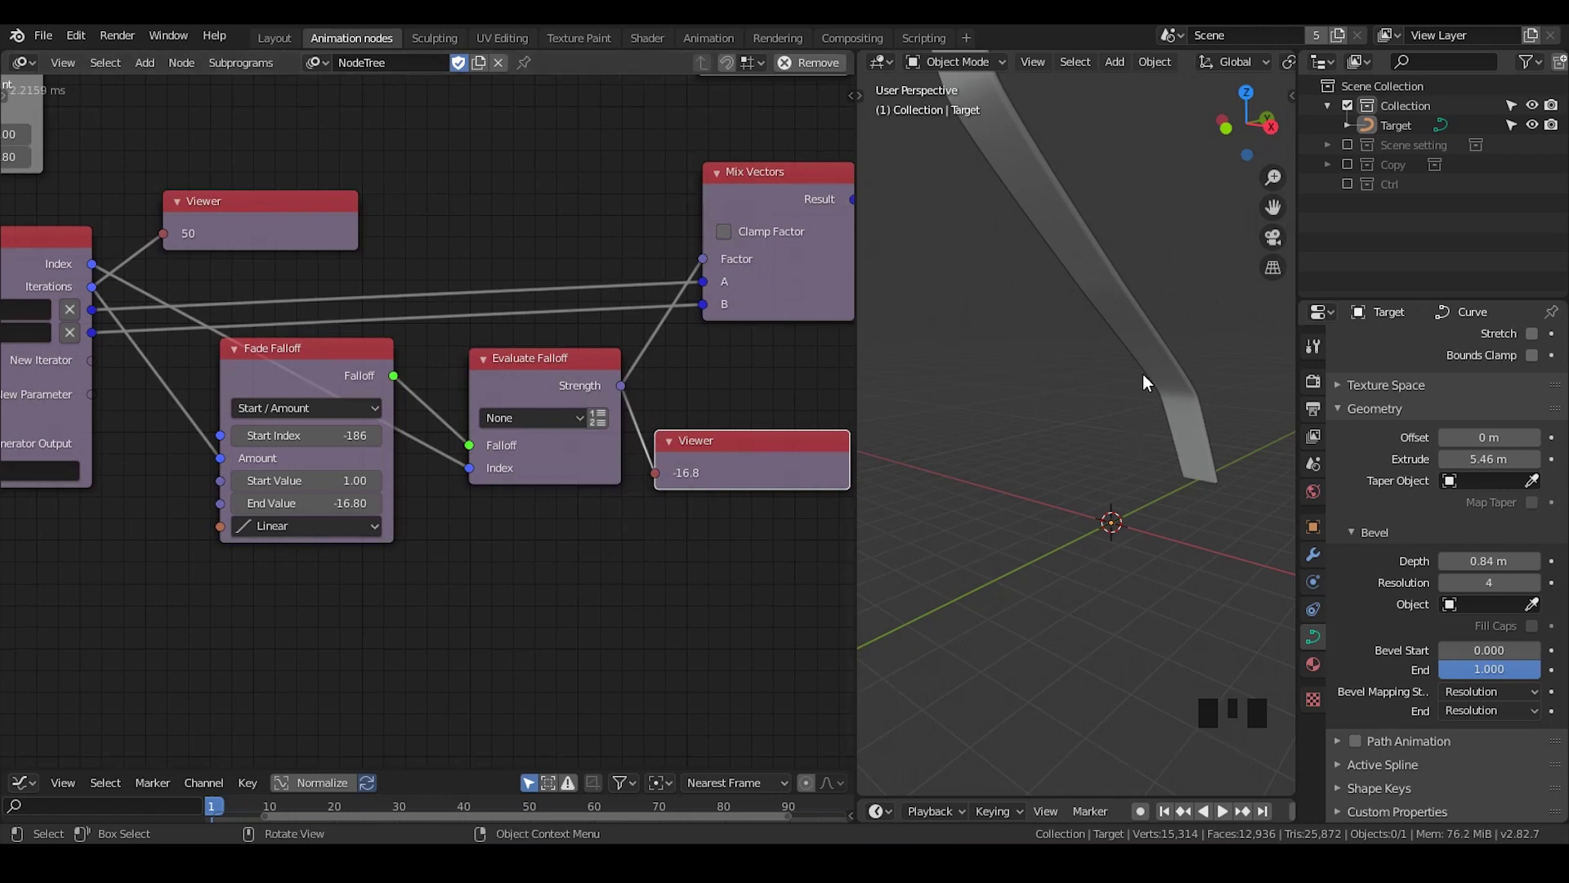
# Delete the Viewer nodes before retuning Fade Falloff to Start Index 101 and End Value -10
pyautogui.press('d')
pyautogui.press('d')
pyautogui.press('d')
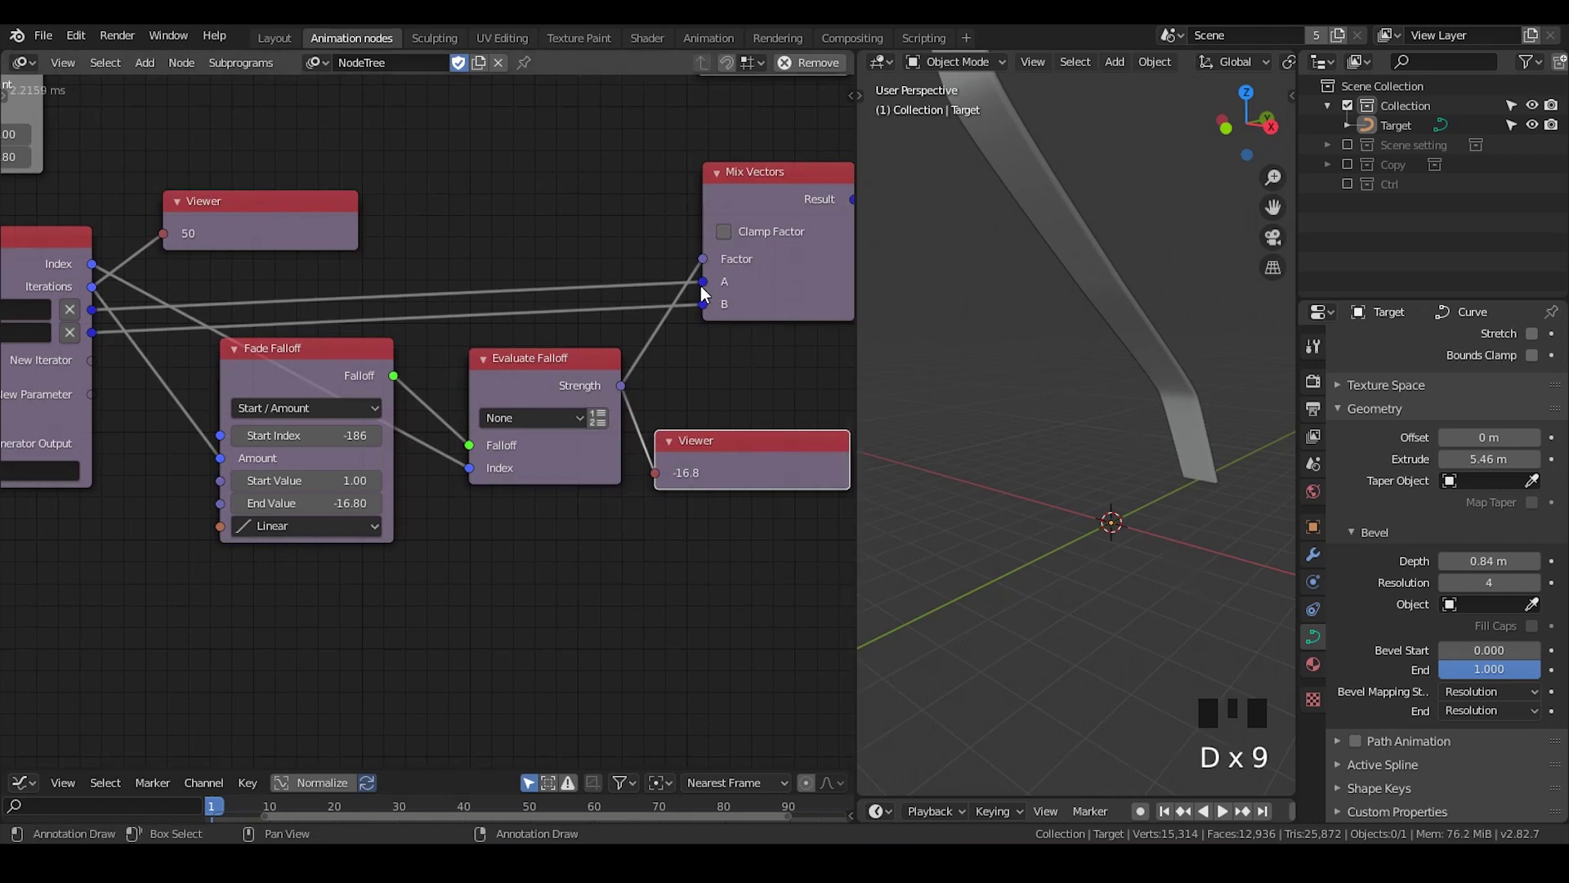
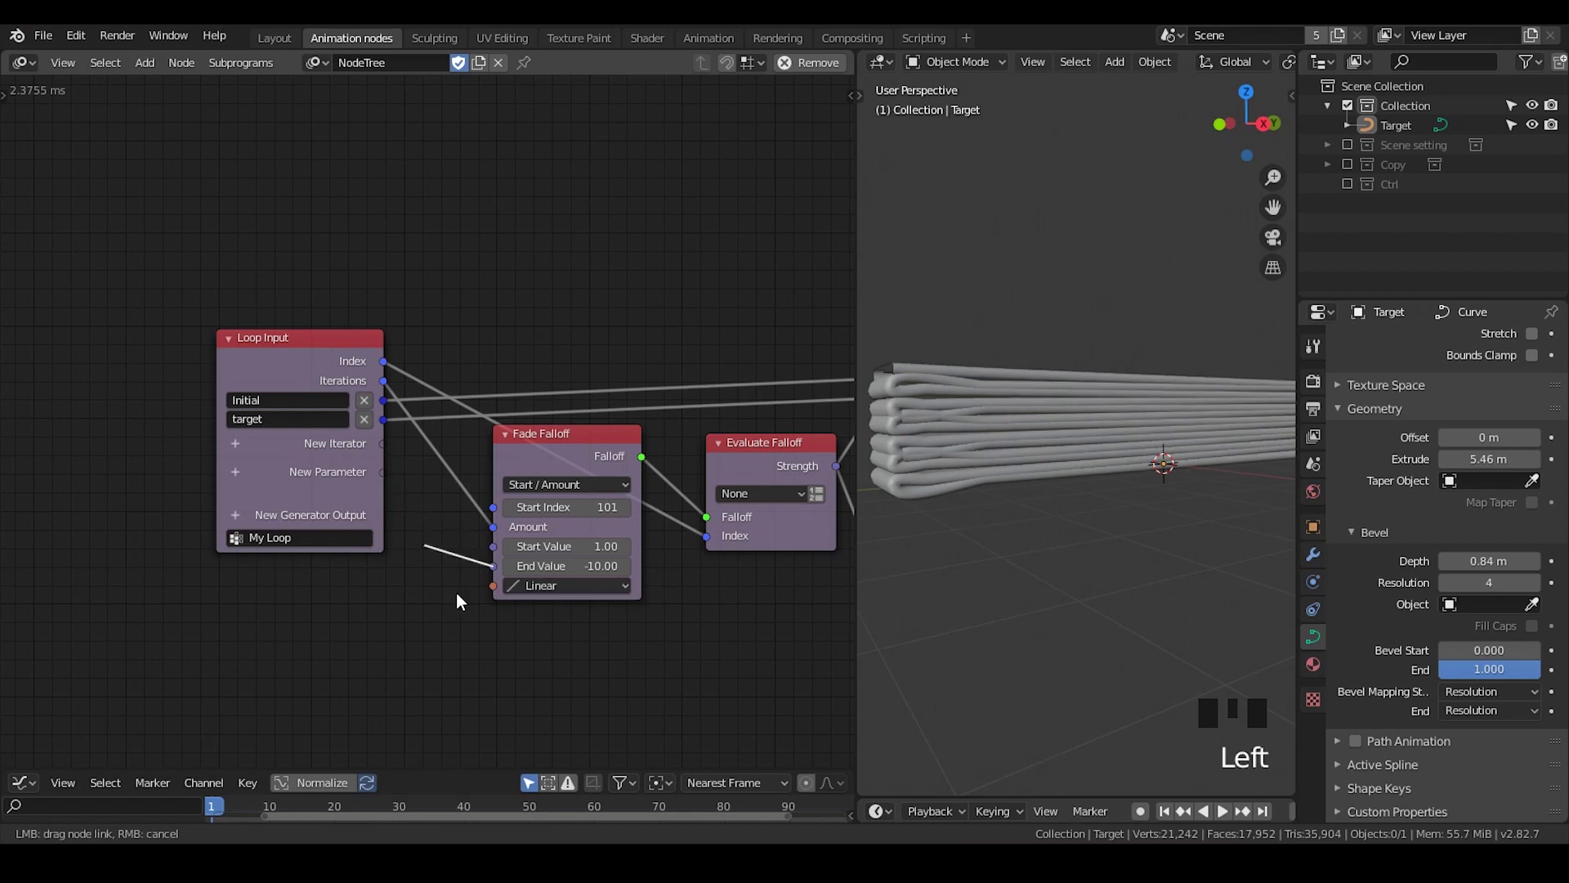
# Expose Fade Falloff's Start Index (101) and End Value (-10) as new My Loop parameters
pyautogui.moveTo(498, 518); pyautogui.dragTo(402, 480)
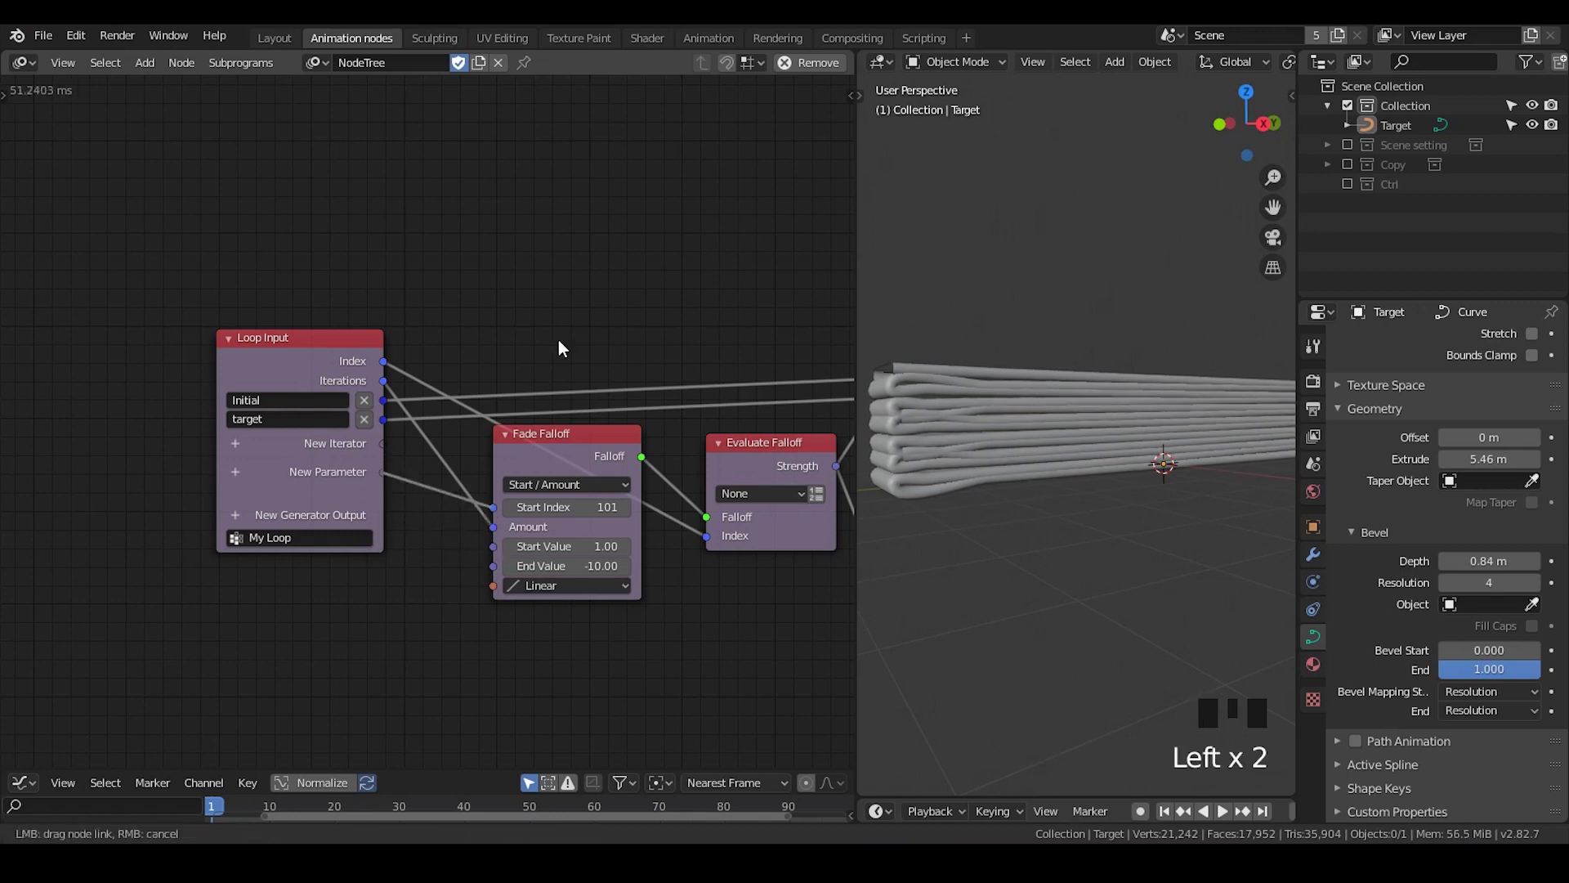
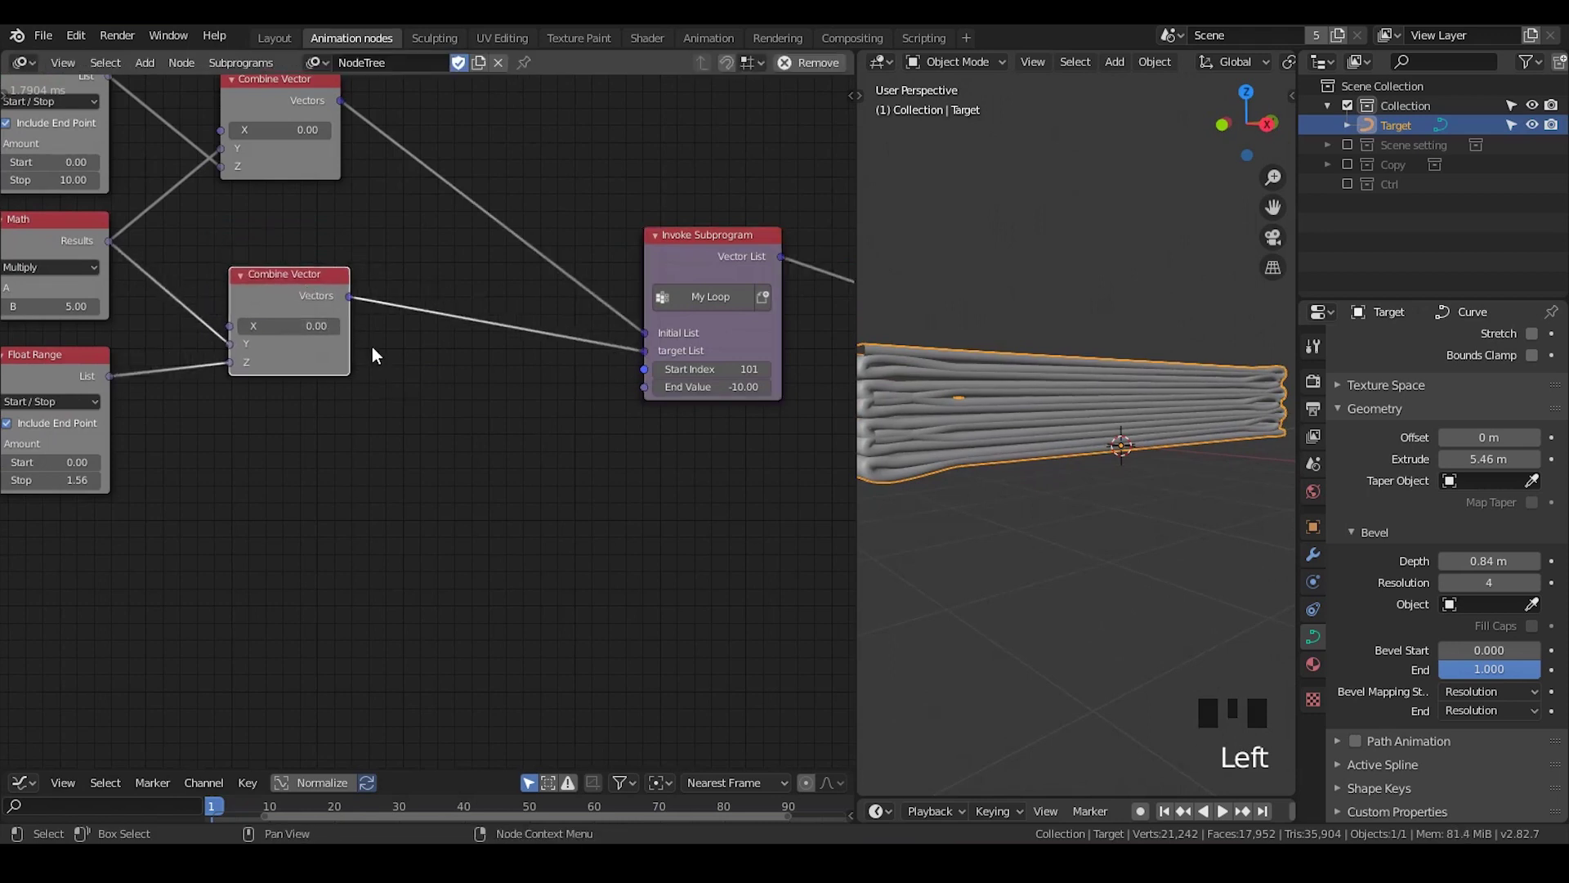
# Add a Random Vector node via the node search beside the combined vectors
pyautogui.click(290, 118)
pyautogui.click(306, 312)
pyautogui.middleClick(471, 478)
pyautogui.press('ctrl+a')
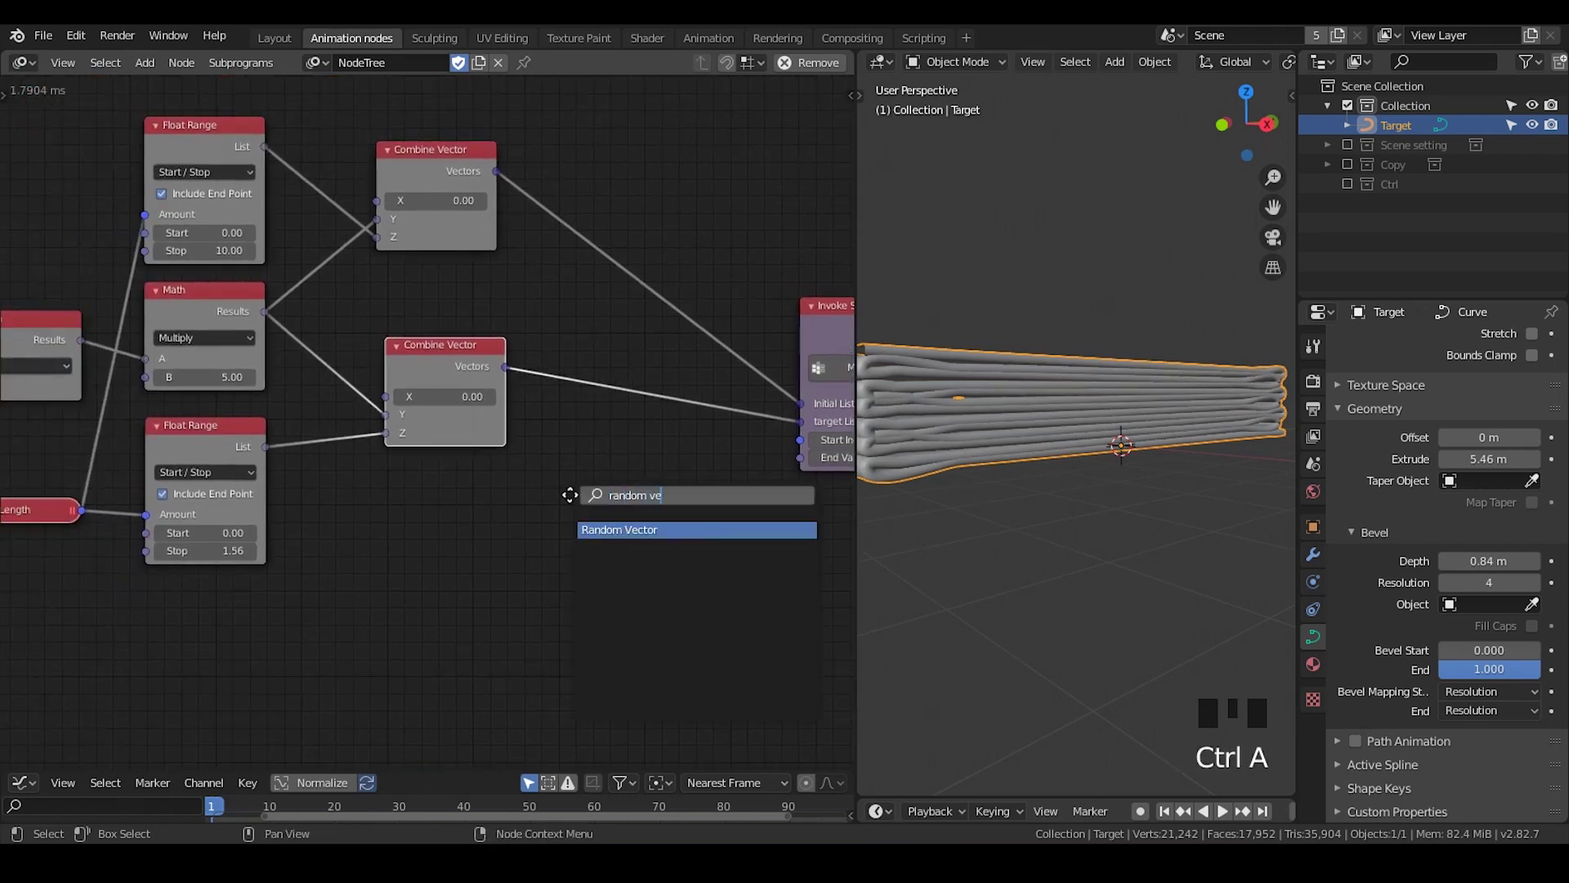
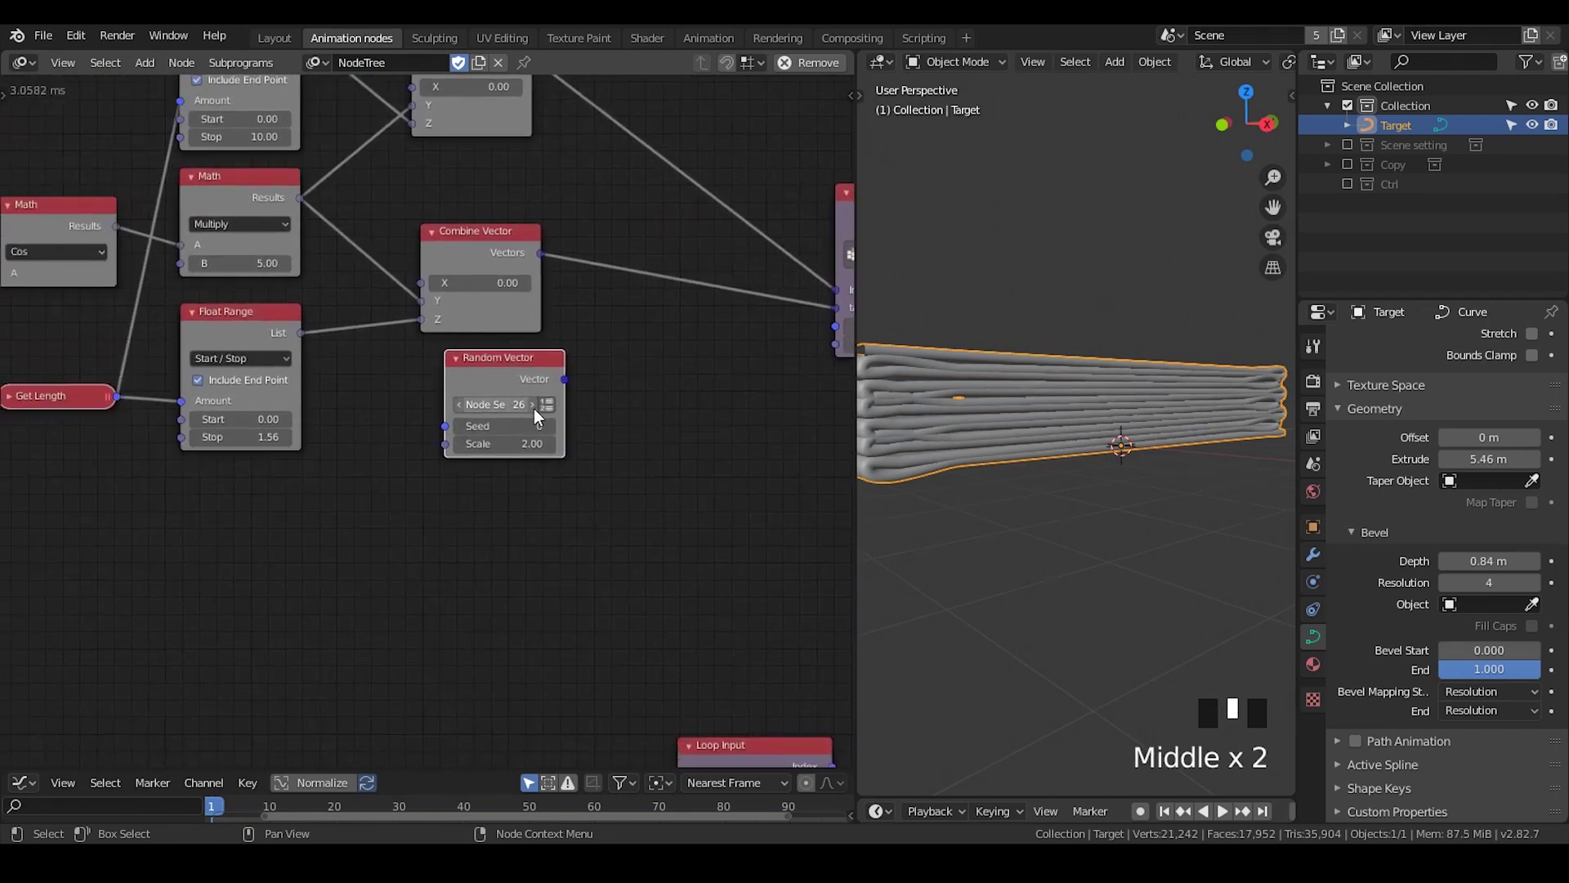
# Switch Random Vector to list mode, count from Get Length, and feed it toward the loop's target list
pyautogui.click(532, 405)
pyautogui.moveTo(520, 382); pyautogui.dragTo(207, 381)
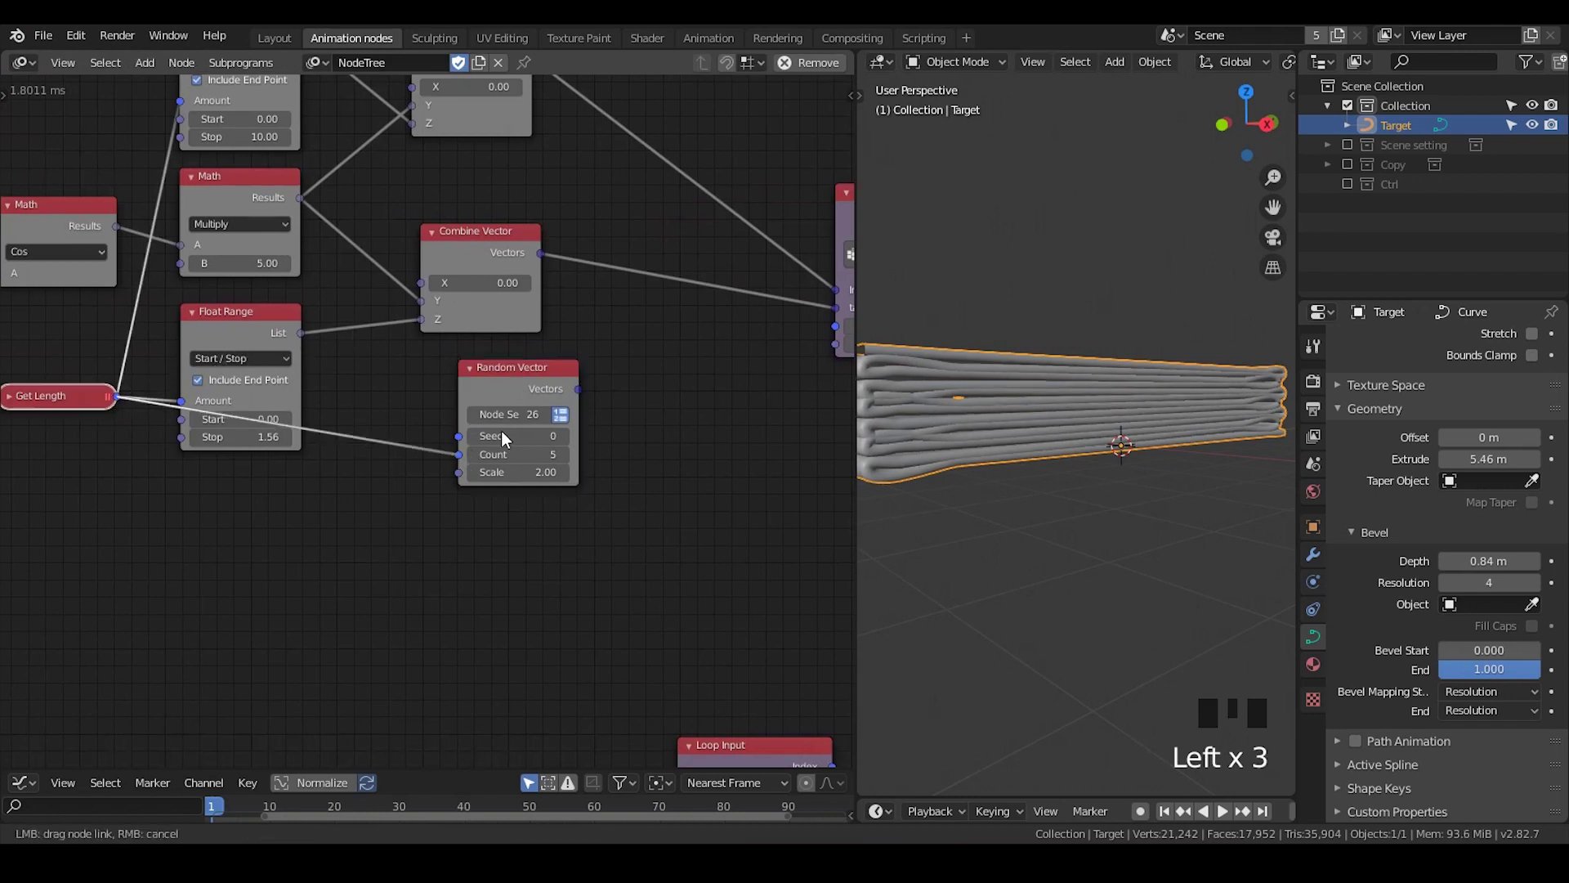
pyautogui.moveTo(693, 410); pyautogui.dragTo(406, 378)
pyautogui.click(405, 379)
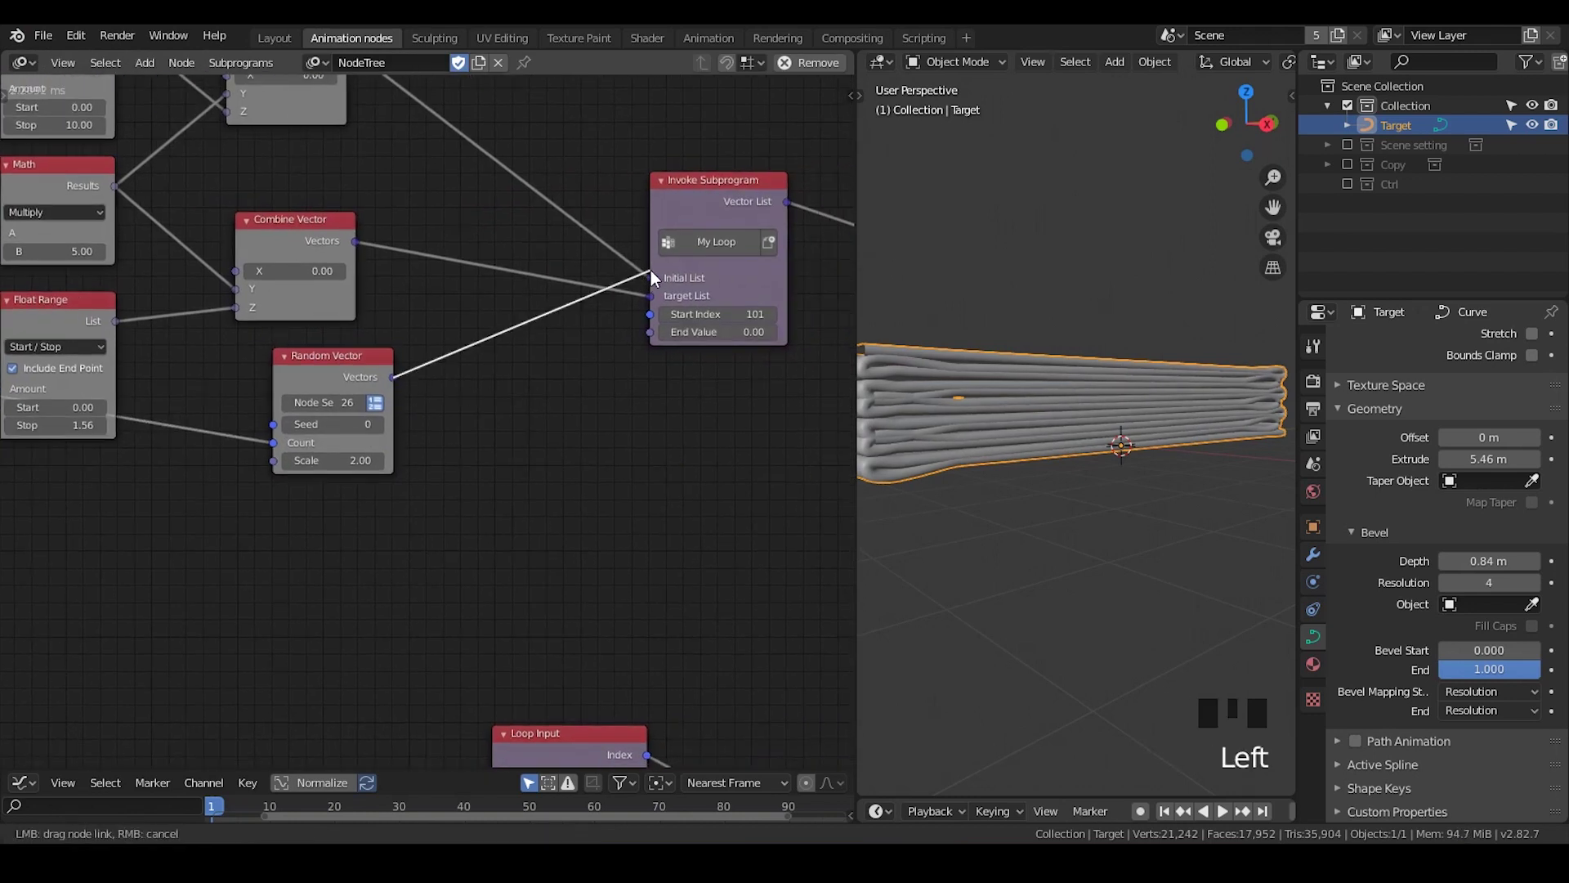
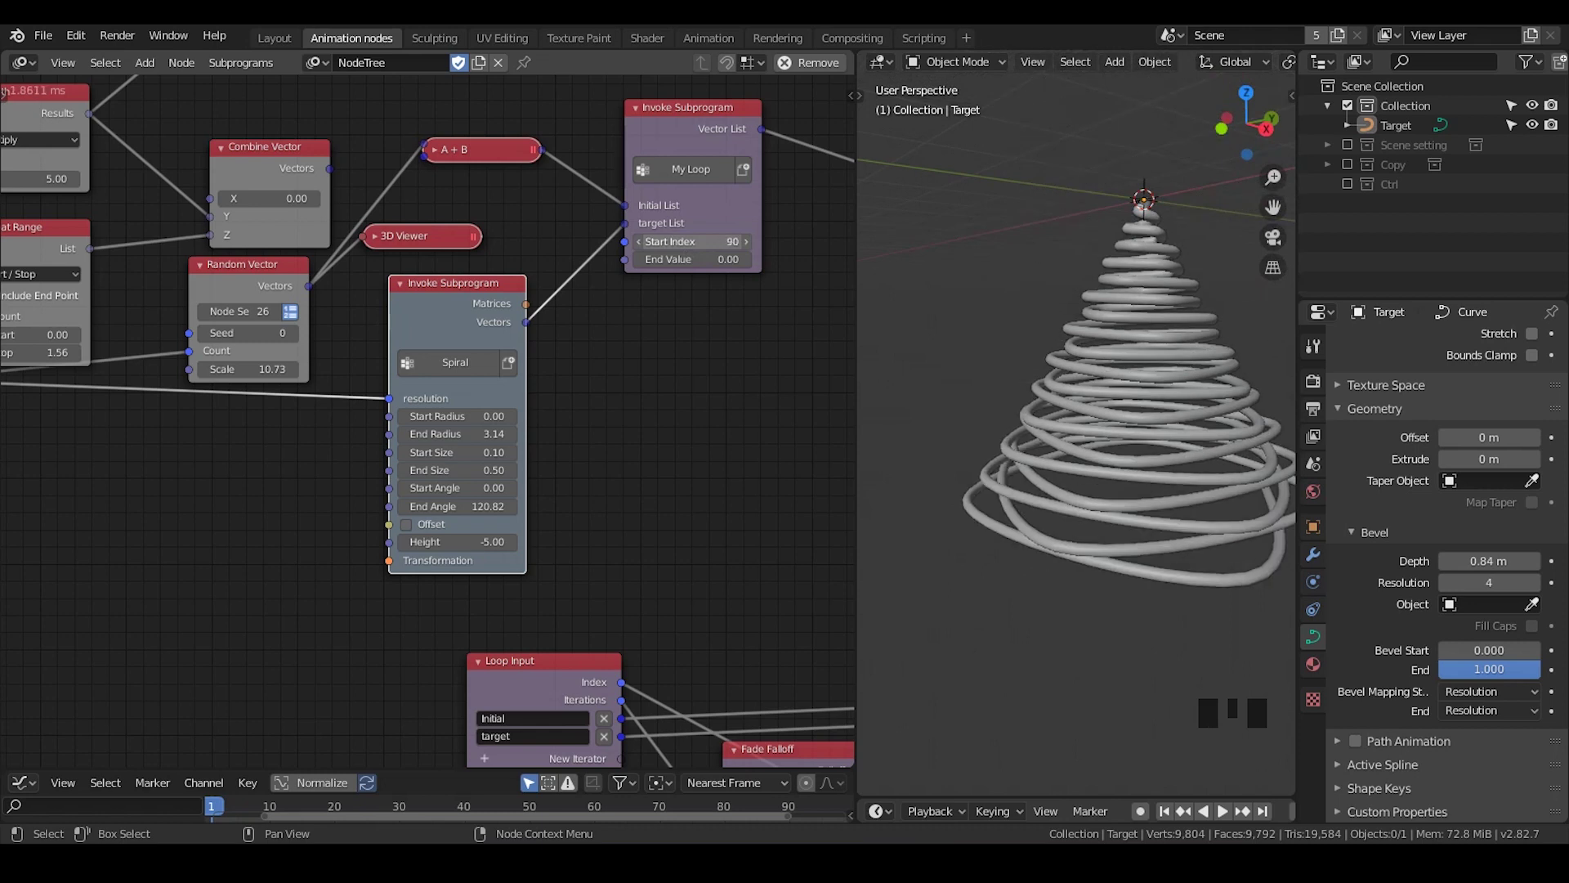
# Position the Spiral subprogram node and search for a Reverse List node to add
pyautogui.moveTo(466, 319); pyautogui.dragTo(530, 353)
pyautogui.press('ctrl+a')
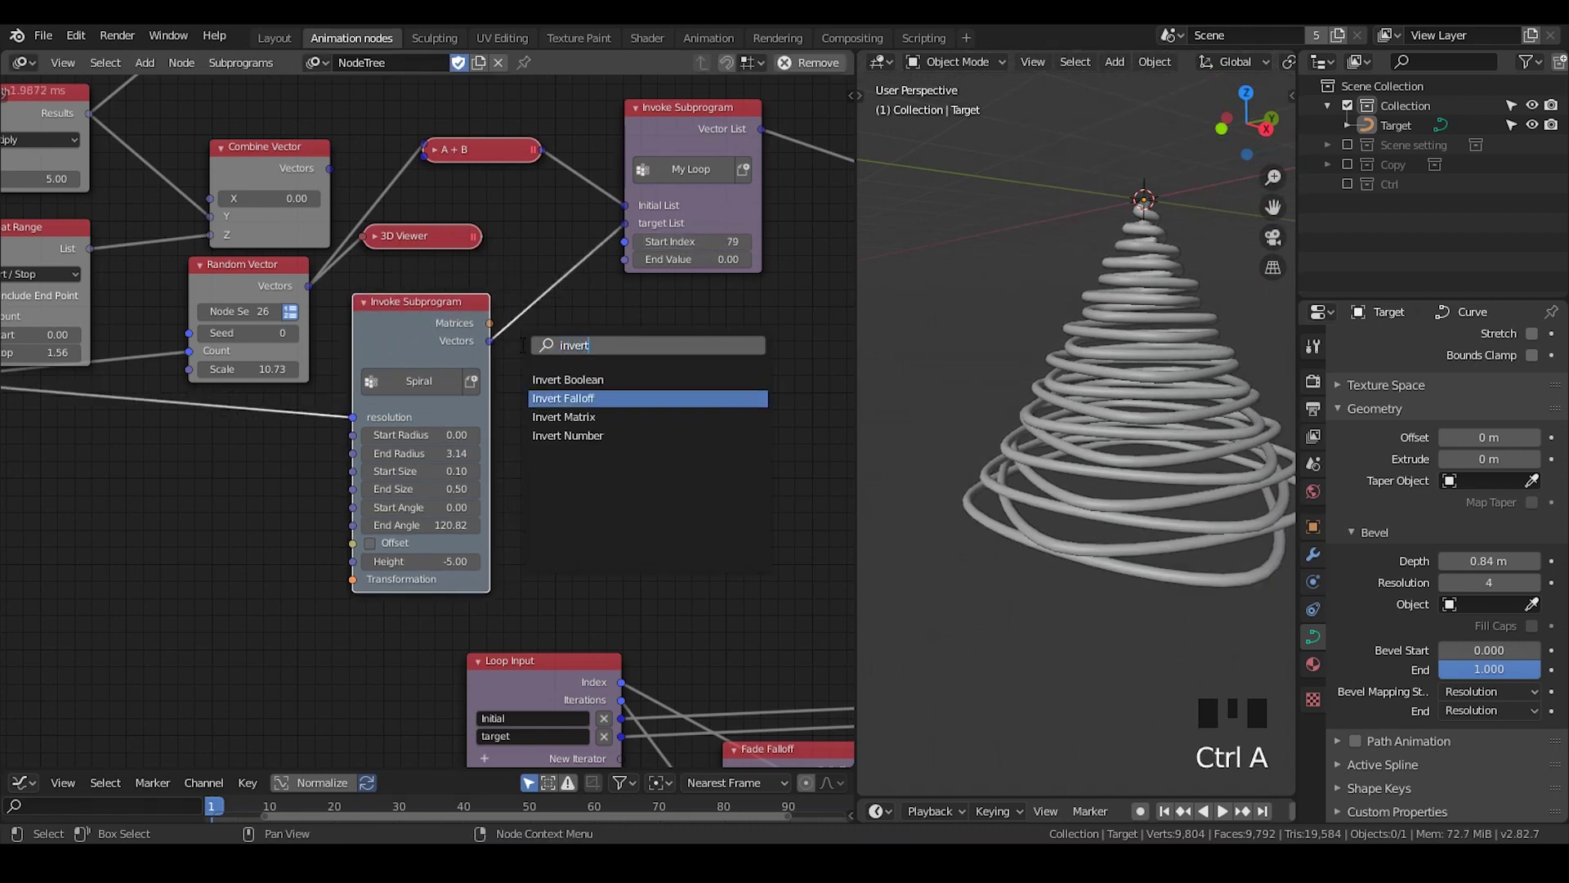
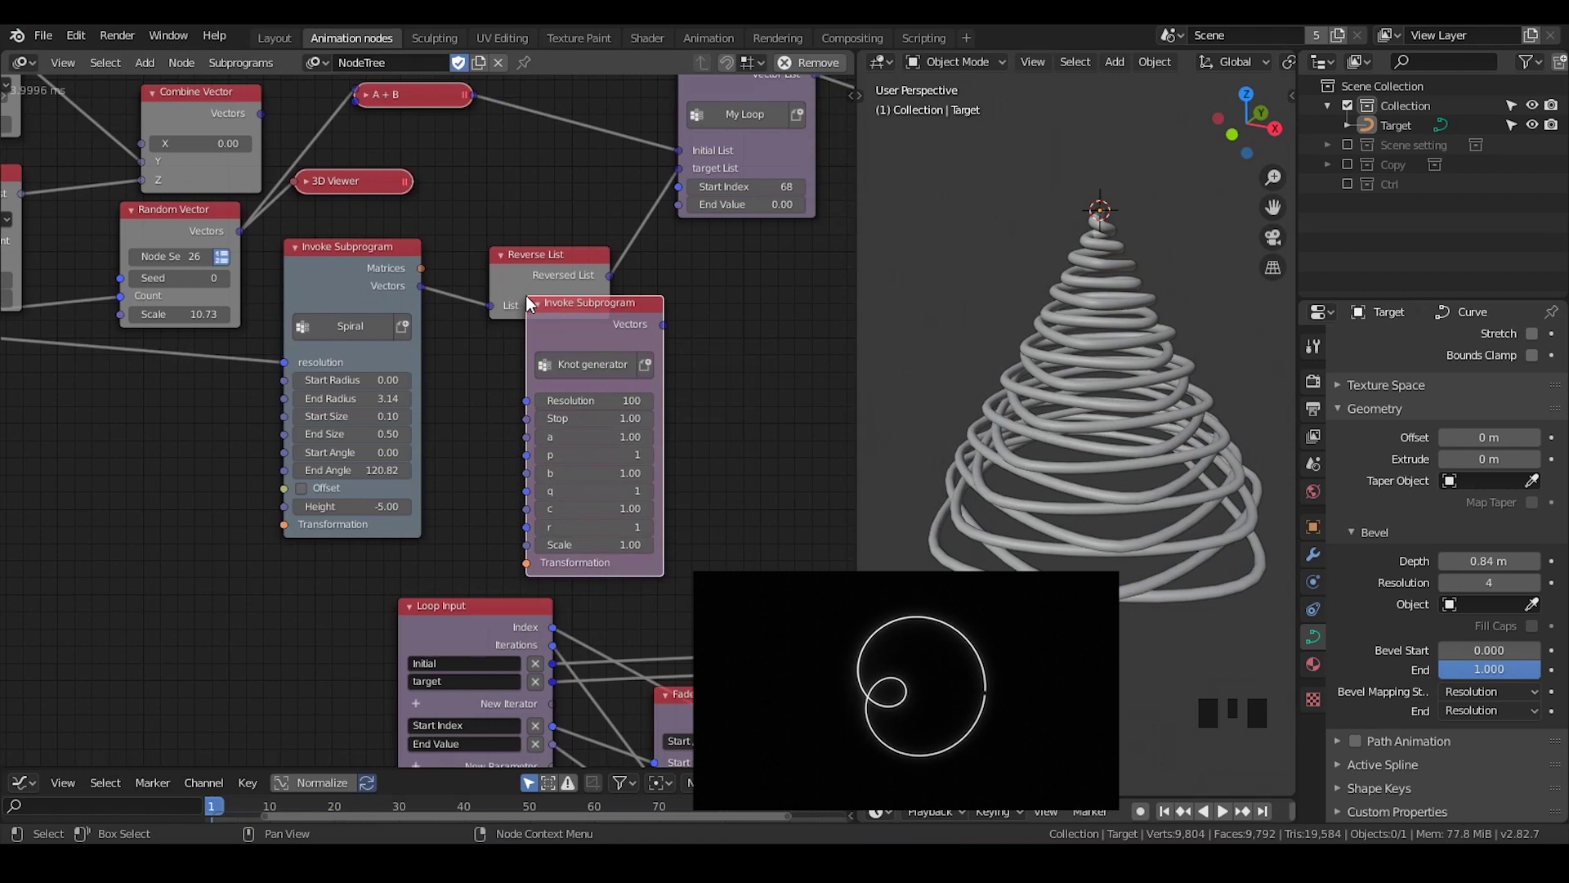
# Link the shared resolution input to the Knot generator's Resolution
pyautogui.moveTo(289, 372); pyautogui.dragTo(414, 372)
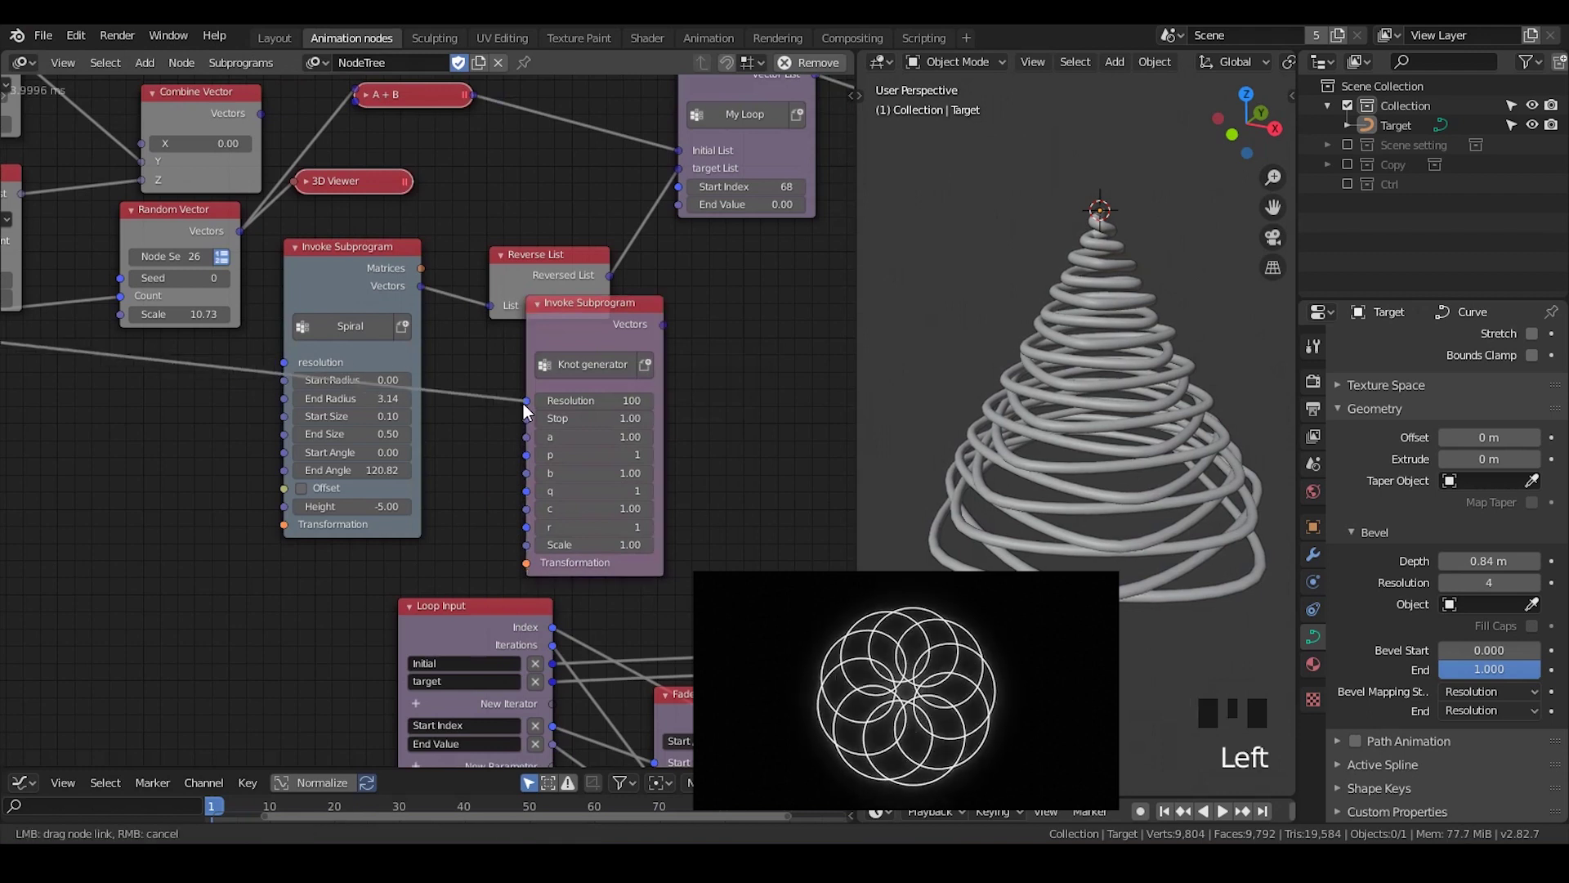
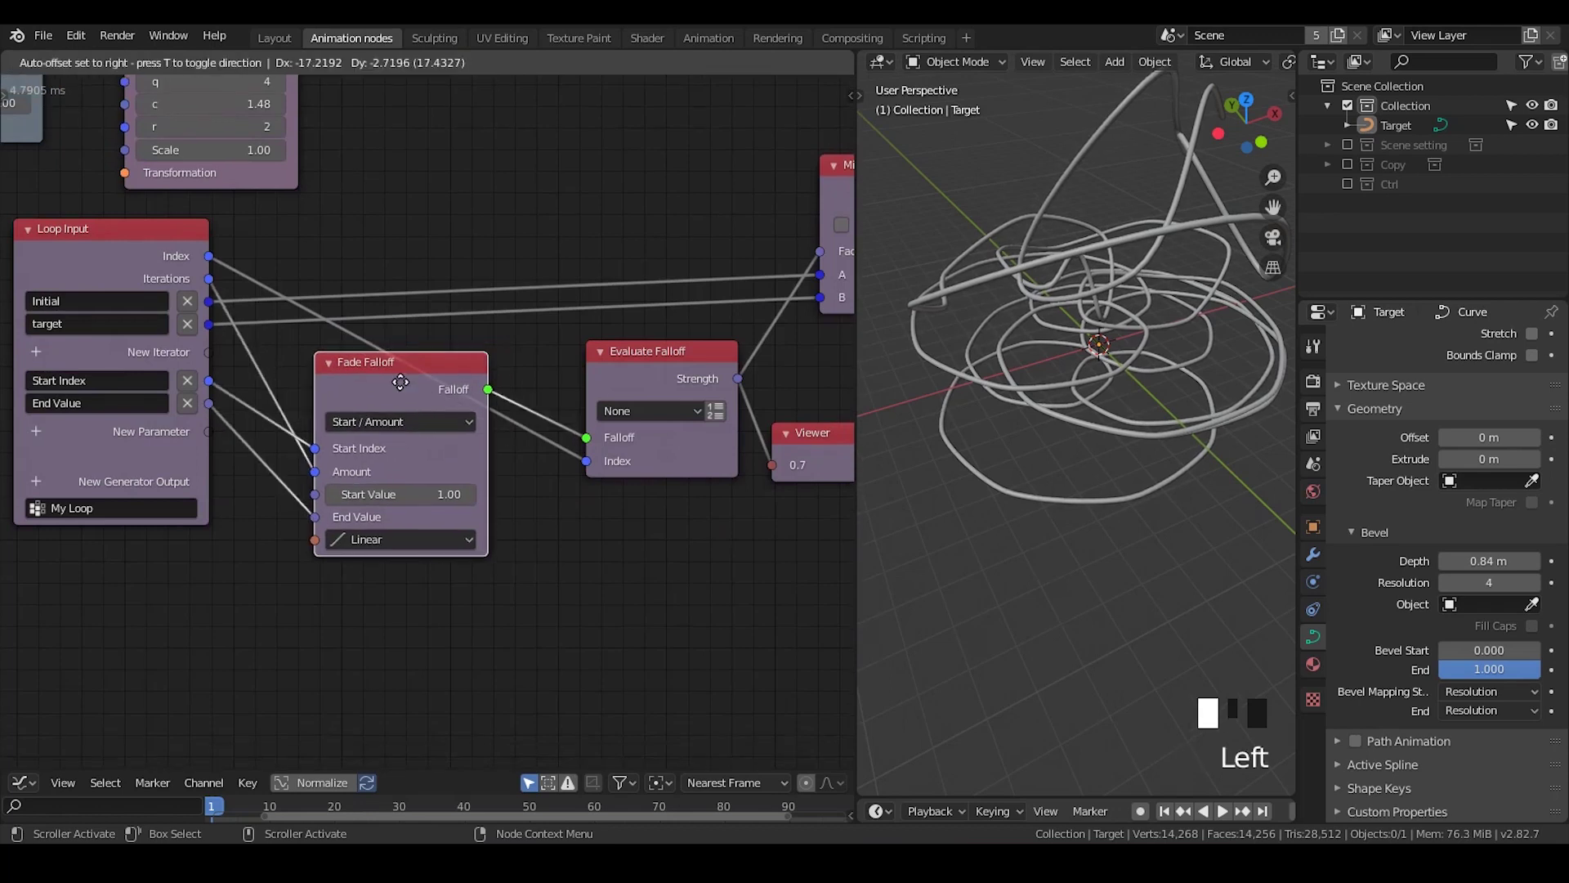
# Add an Object Controller Falloff node and switch Evaluate Falloff to Location, fed by the loop output
pyautogui.moveTo(1108, 399); pyautogui.dragTo(378, 385)
pyautogui.moveTo(378, 385); pyautogui.dragTo(461, 534)
pyautogui.press('ctrl+a')
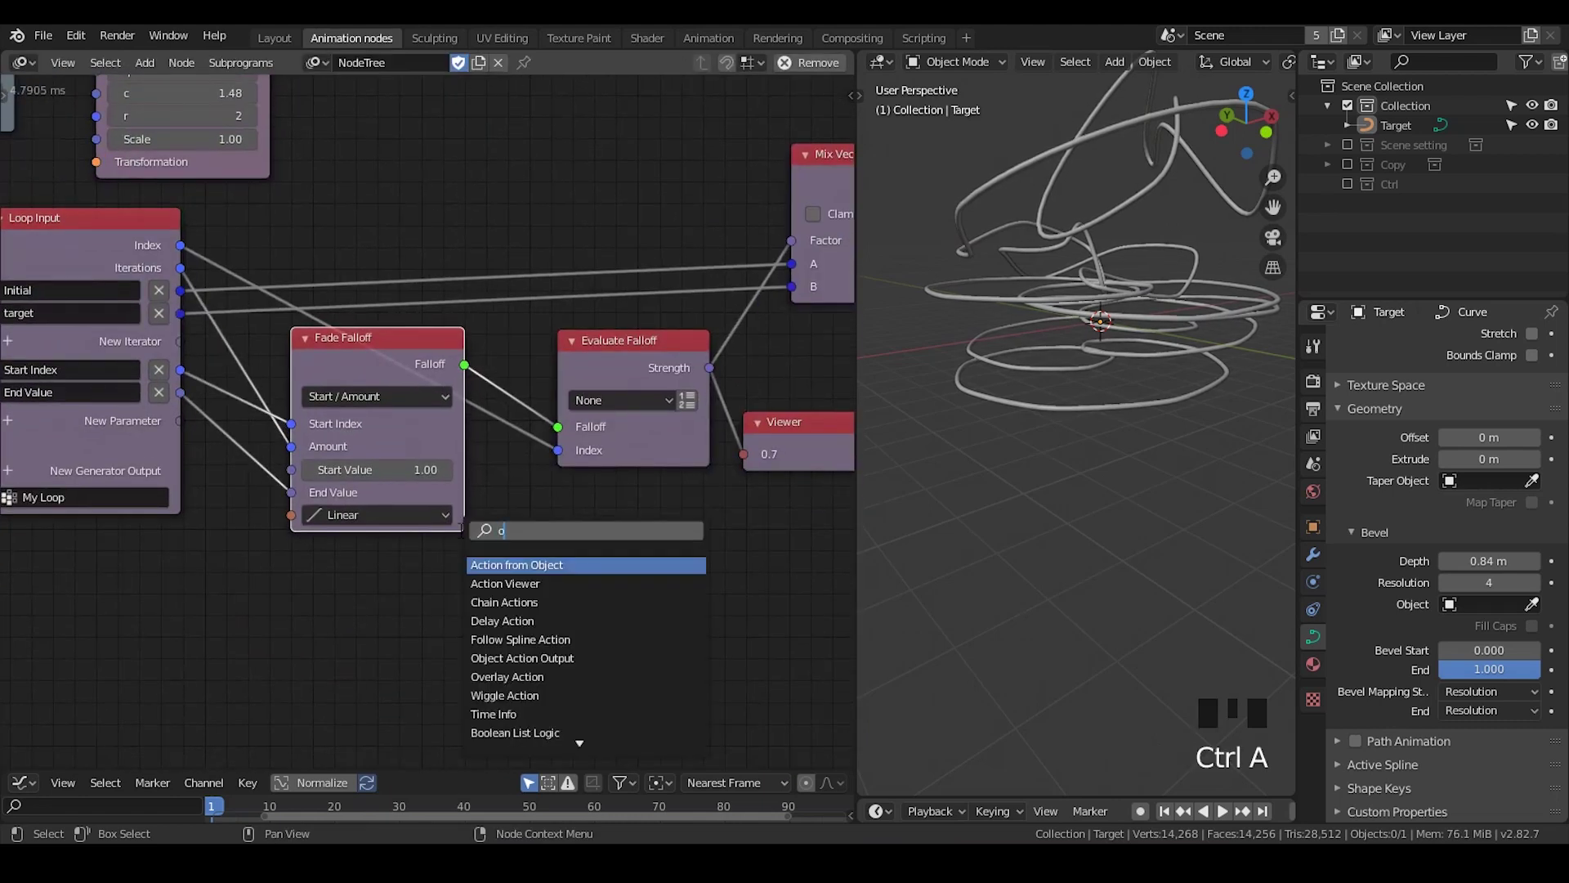
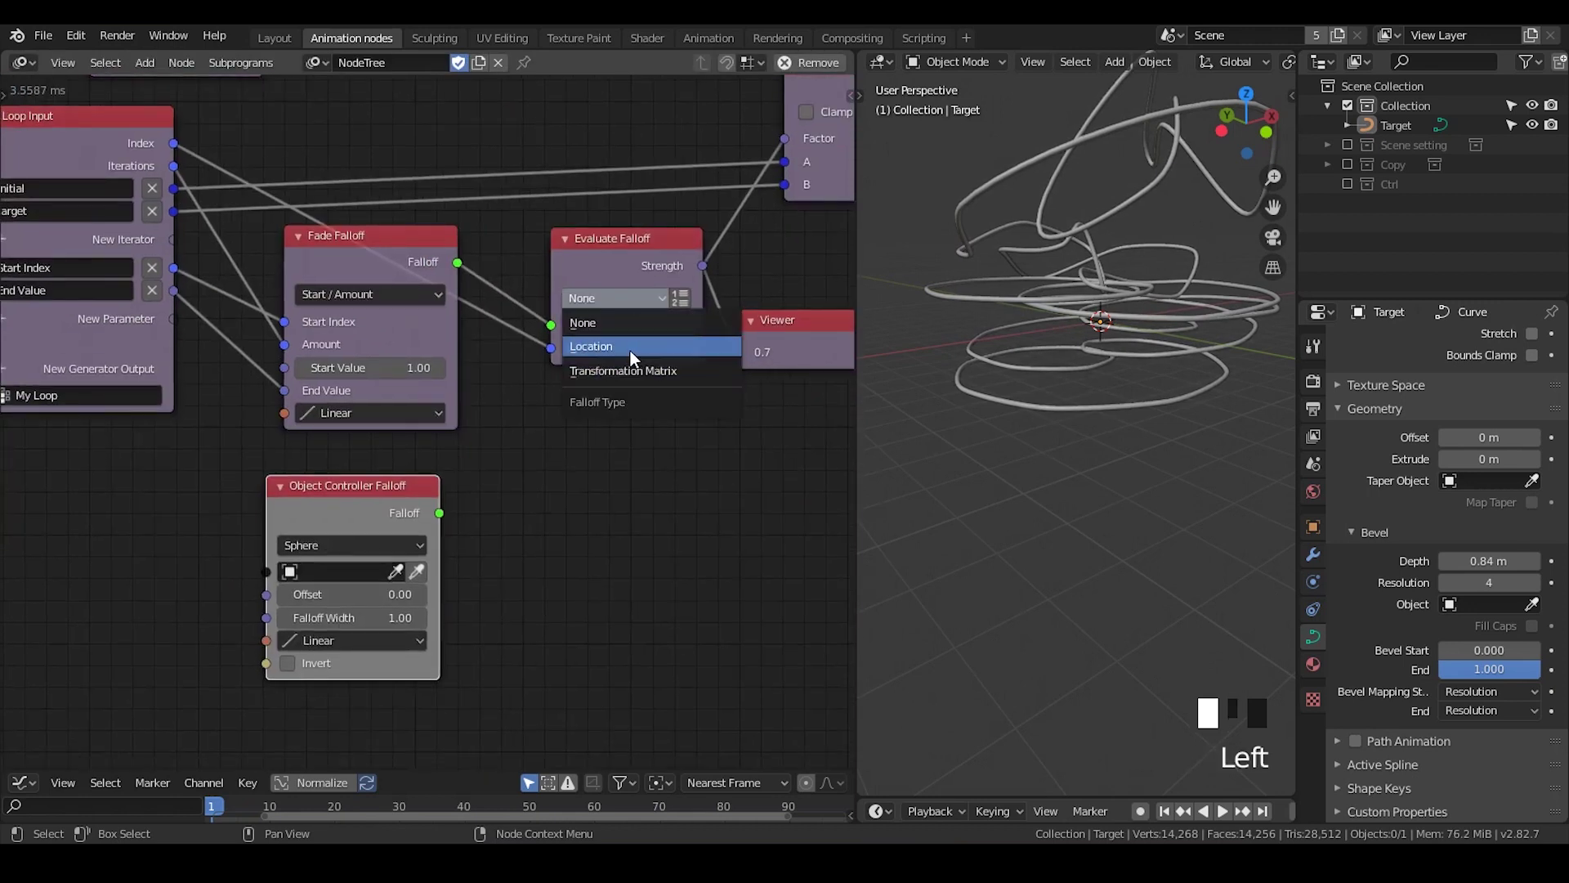
pyautogui.click(555, 445)
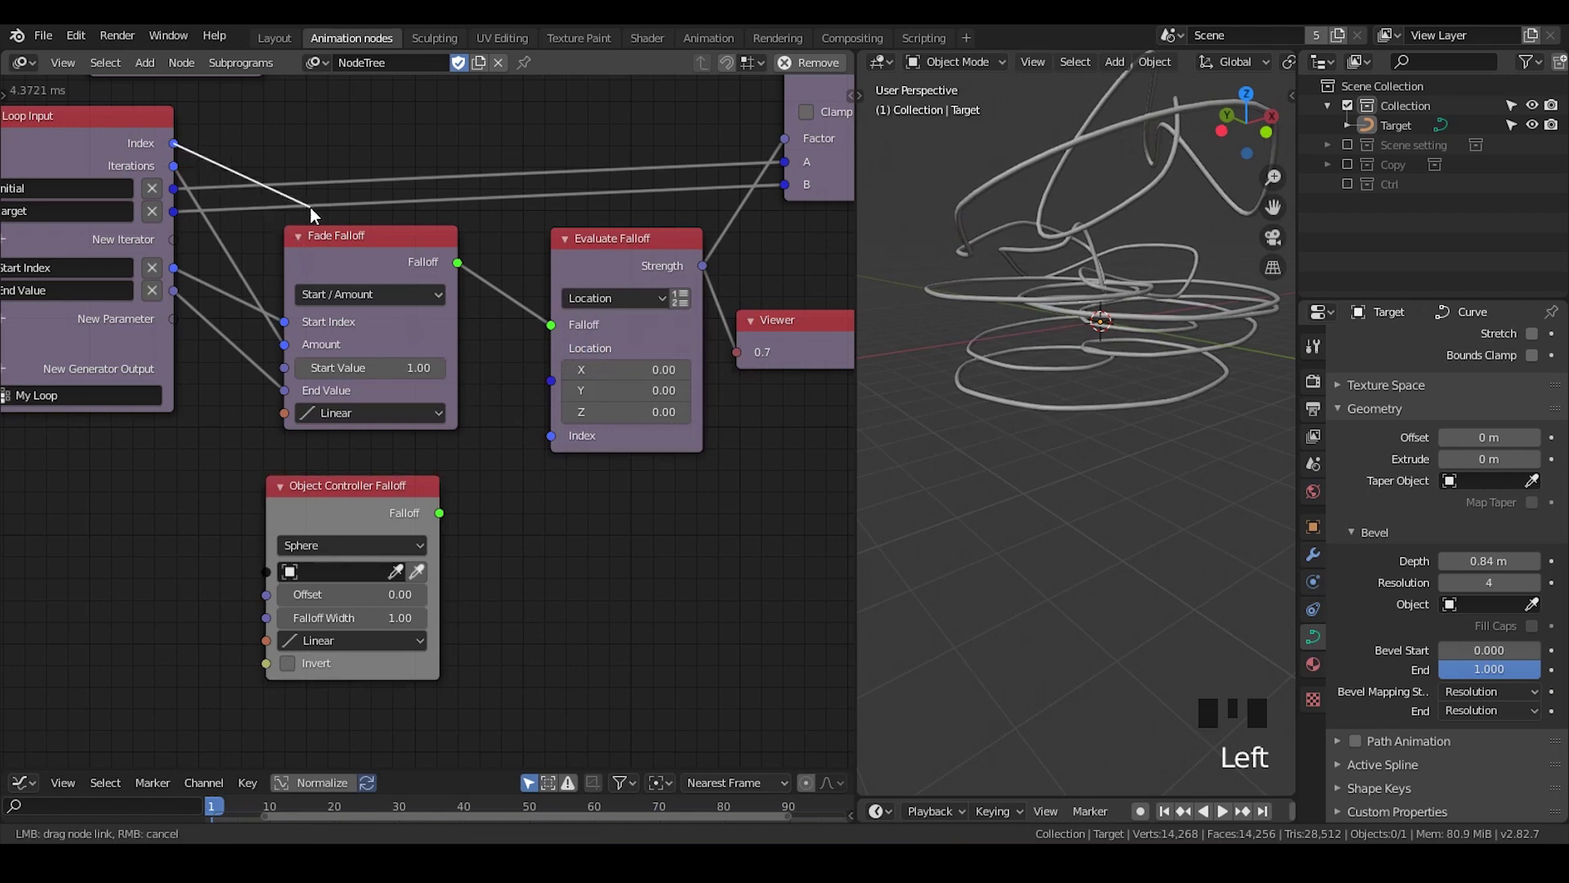
pyautogui.click(177, 194)
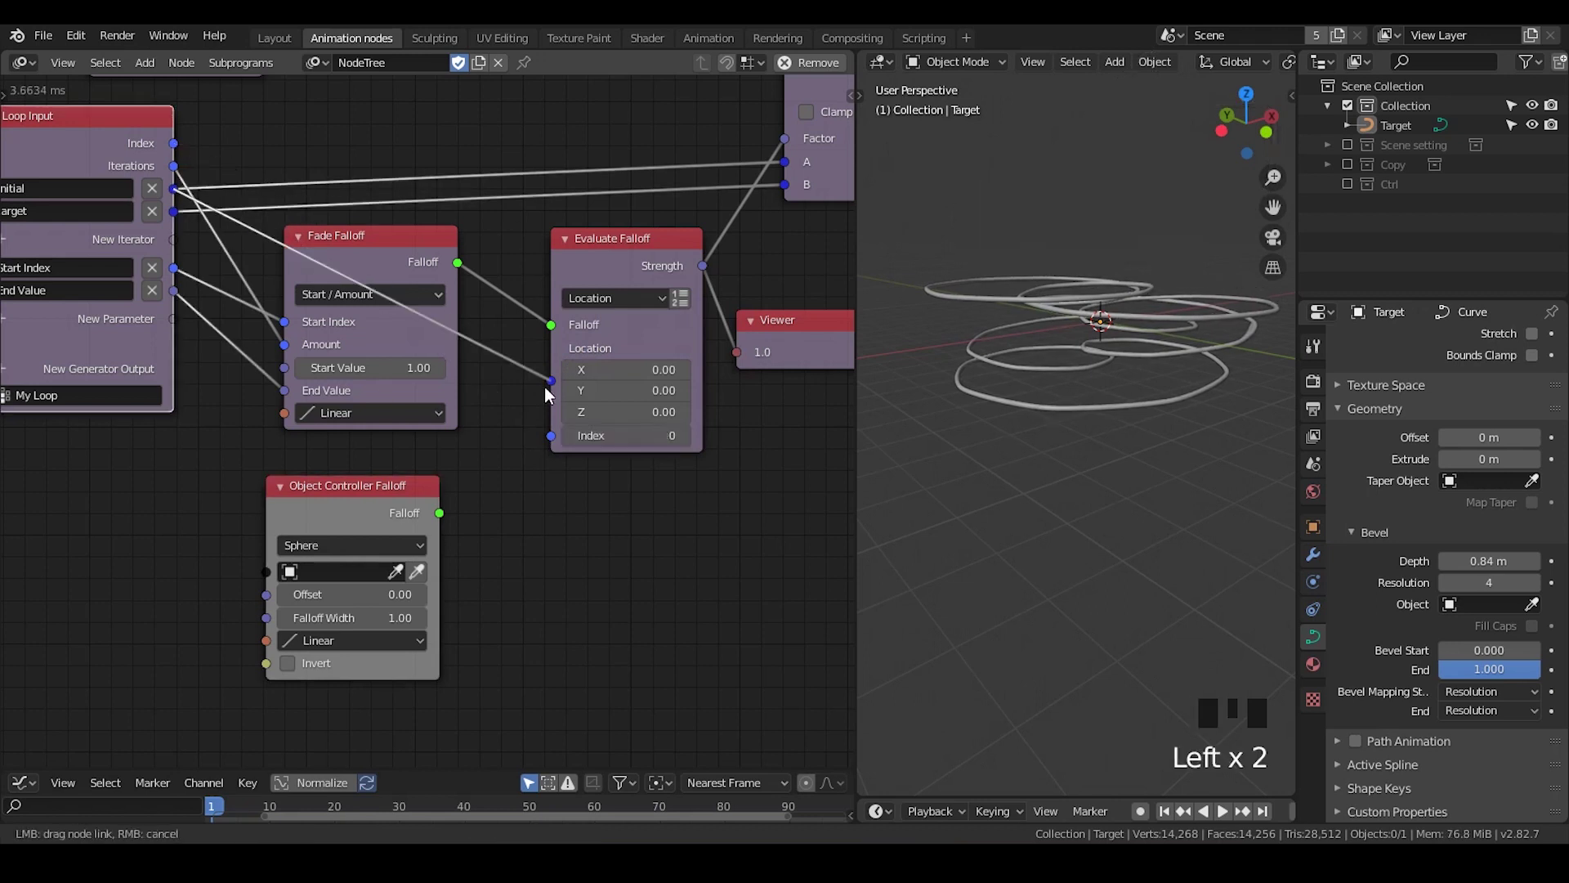
# Wire the Object Controller Falloff output into Evaluate Falloff's Falloff input, replacing Fade Falloff
pyautogui.middleClick(622, 320)
pyautogui.moveTo(625, 326); pyautogui.dragTo(687, 236)
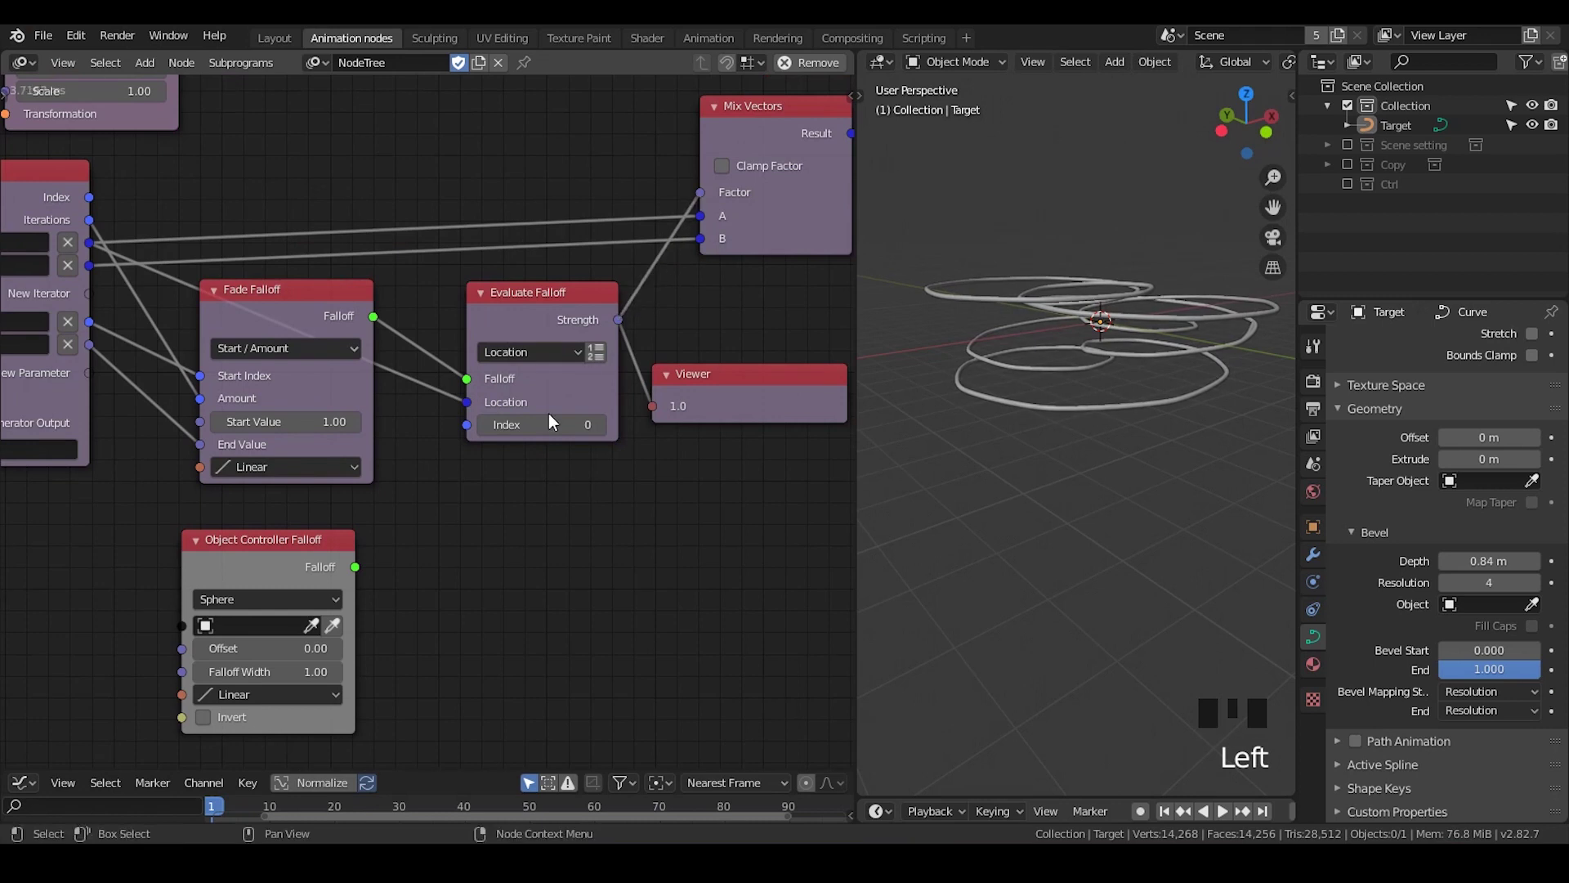
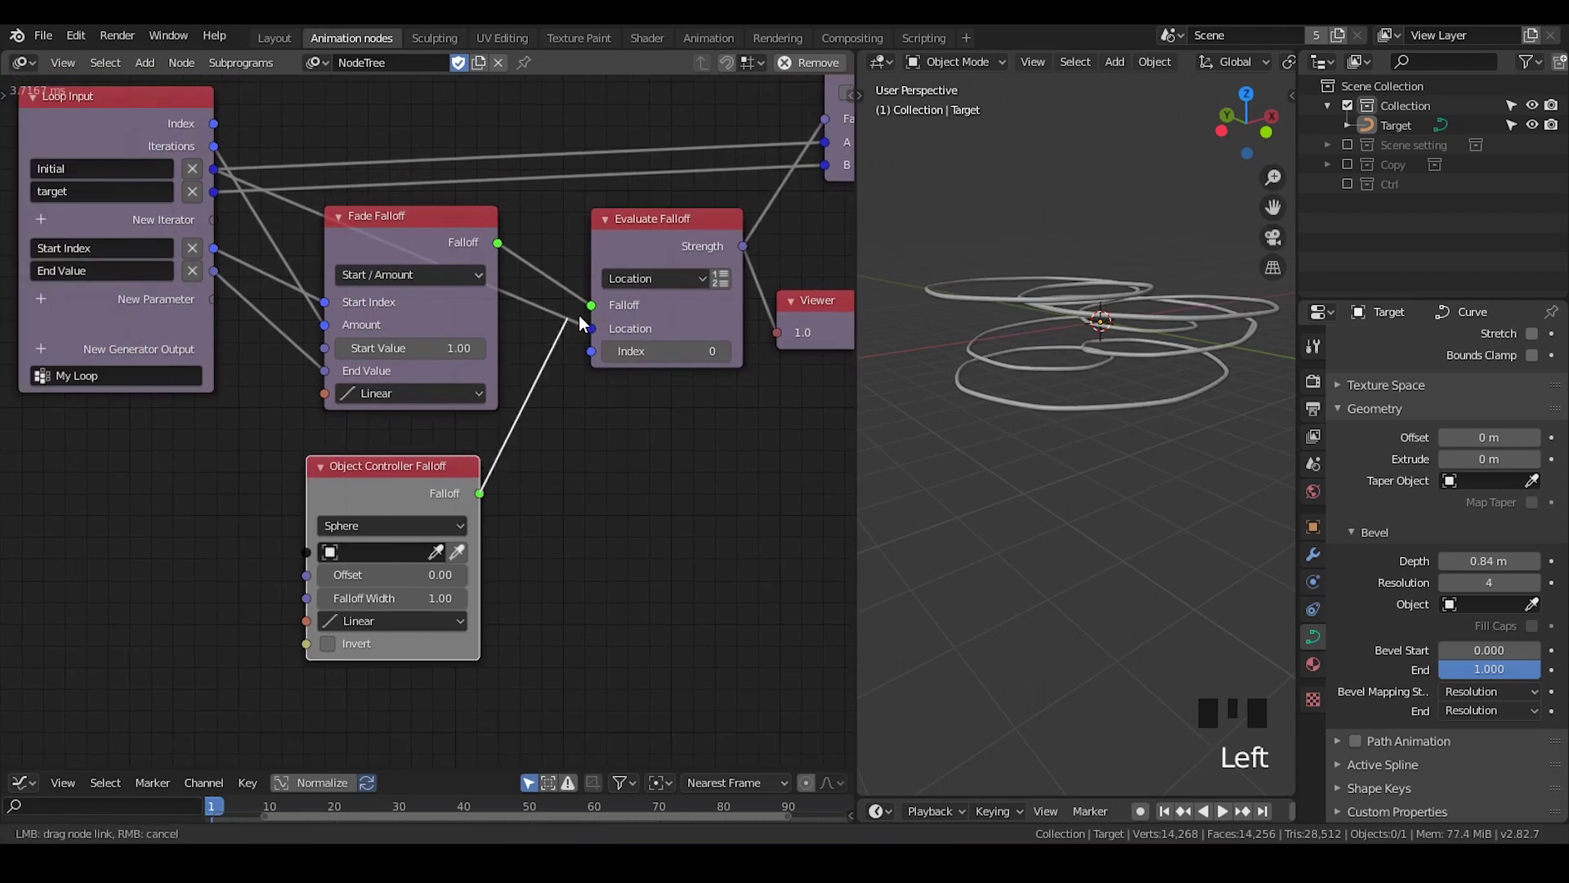
pyautogui.moveTo(436, 441); pyautogui.dragTo(435, 470)
pyautogui.click(436, 471)
pyautogui.moveTo(444, 479); pyautogui.dragTo(396, 456)
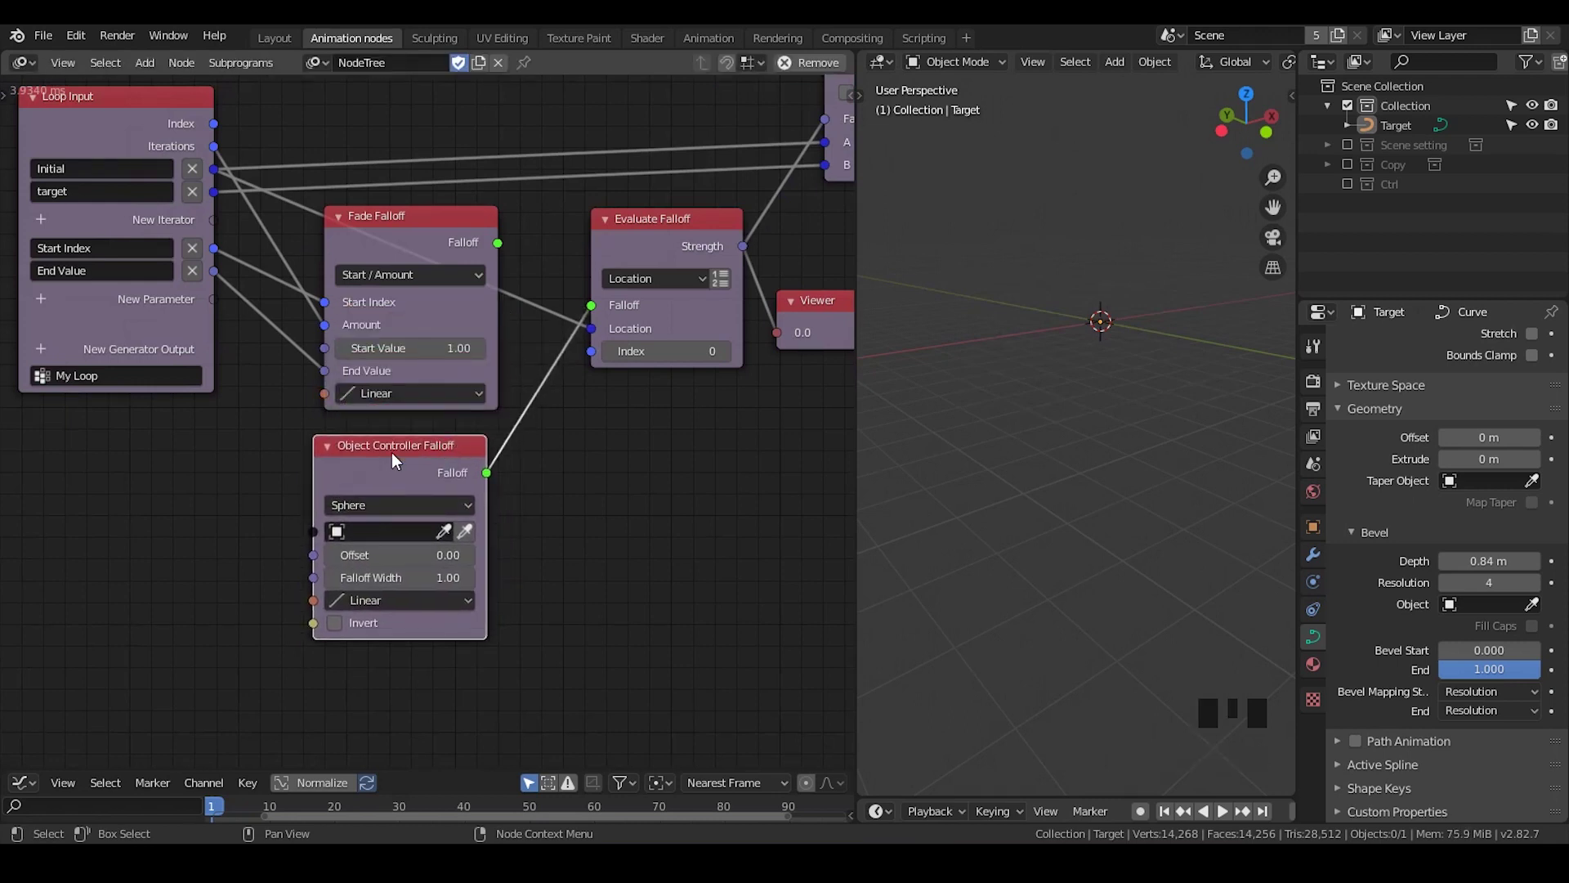